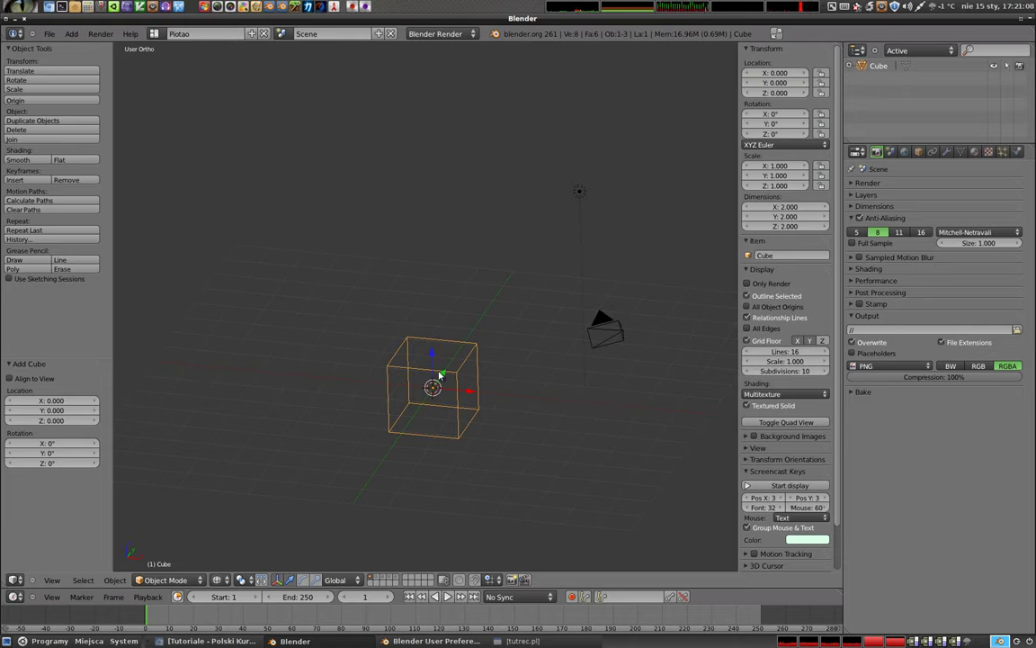
# Switch to solid shading and move the cube −3 units along X
pyautogui.press('z')
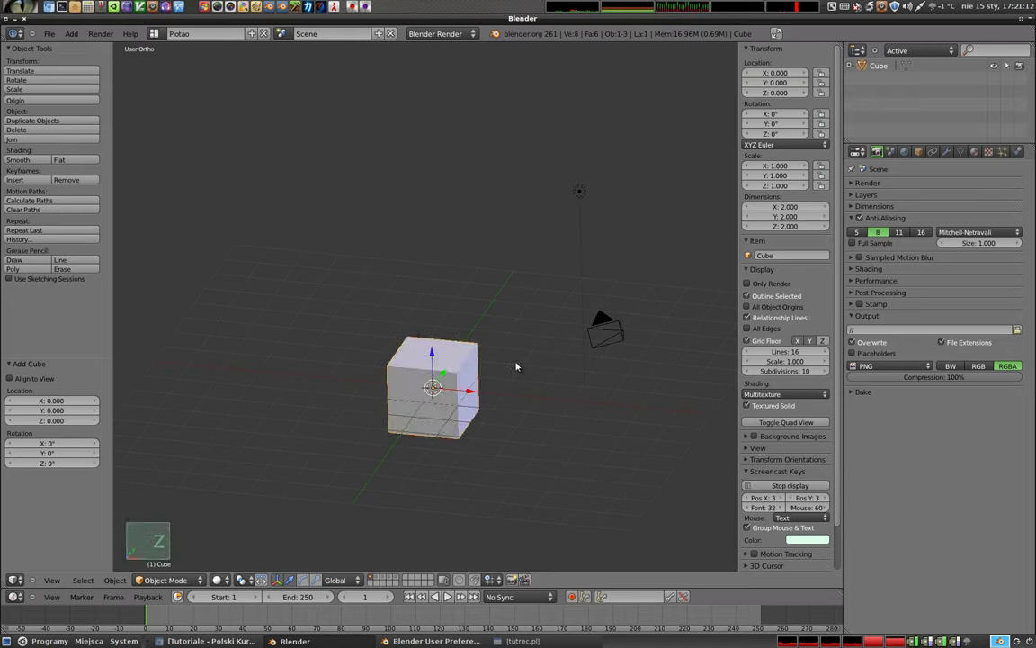
pyautogui.press('z')
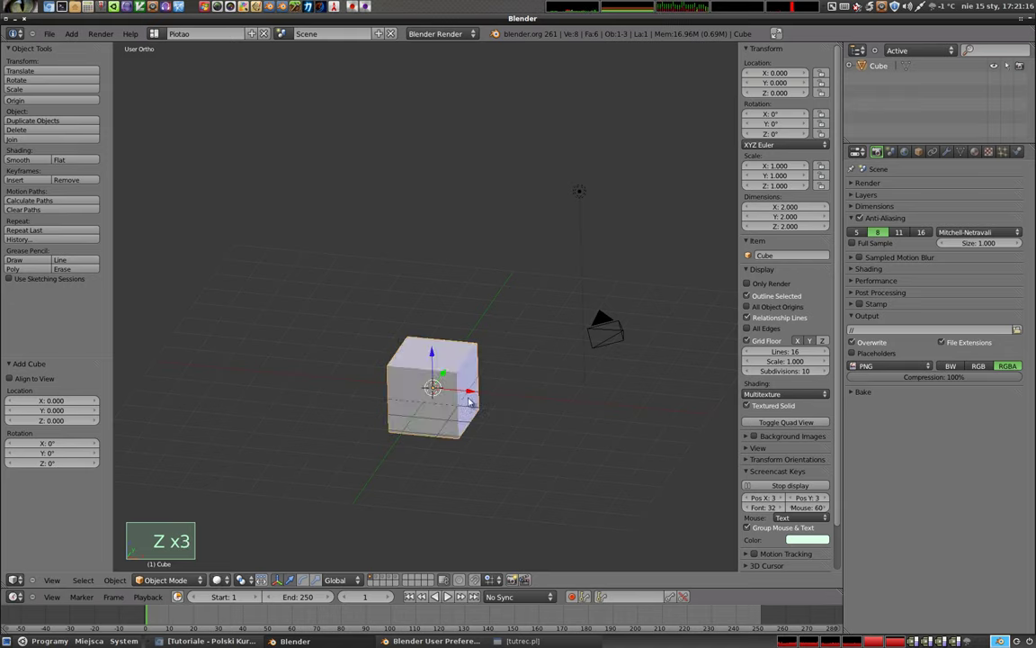
pyautogui.click(466, 393)
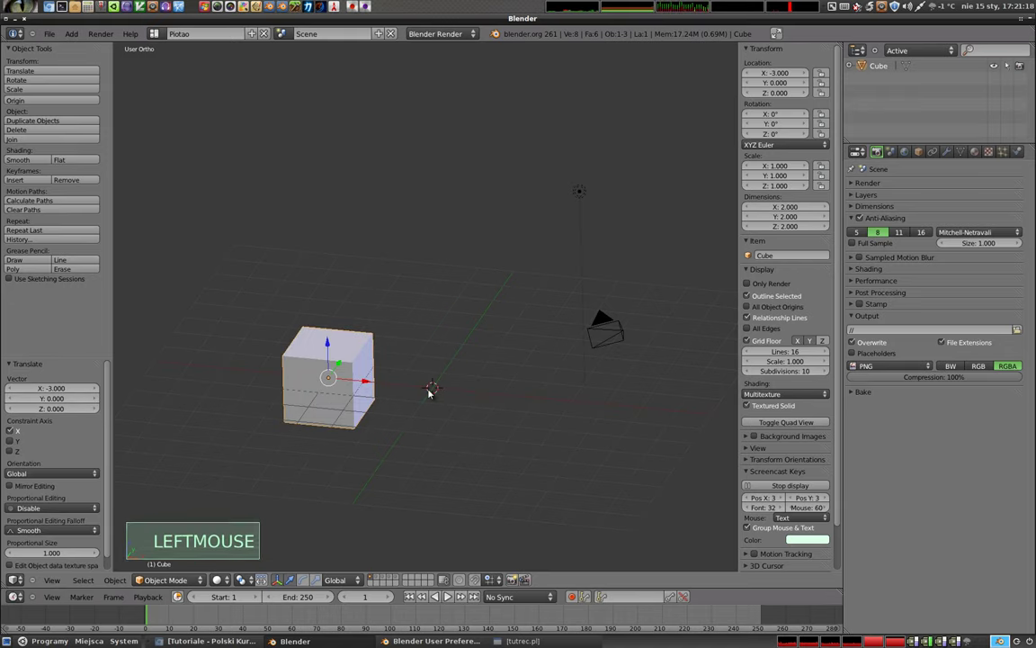
# Add a monkey mesh beside the cube and tilt it about 65° around X
pyautogui.press('shift+a')
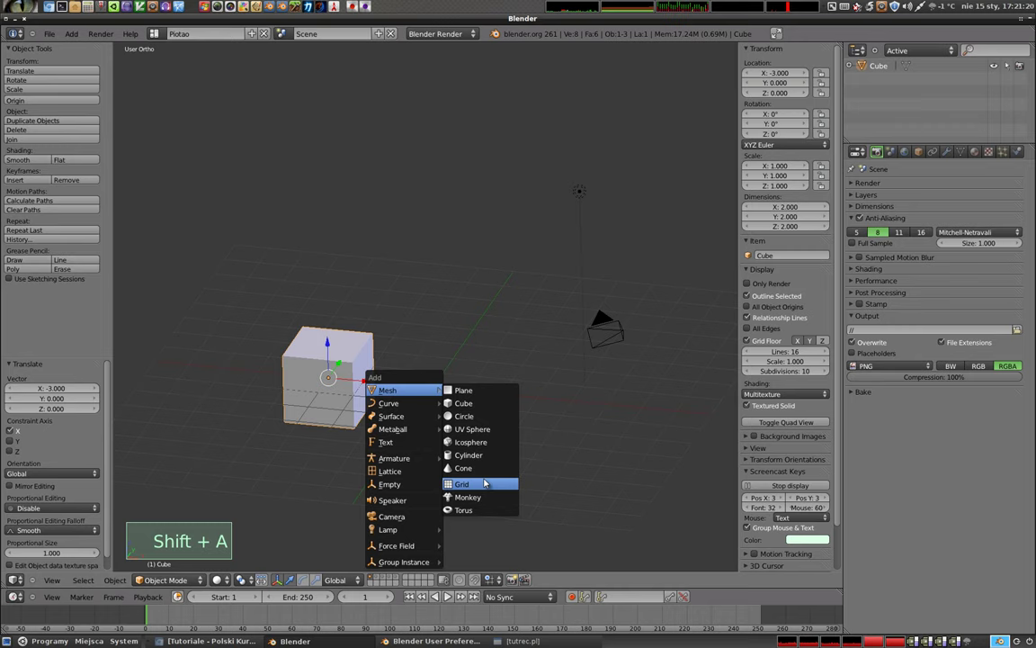
pyautogui.press('r')
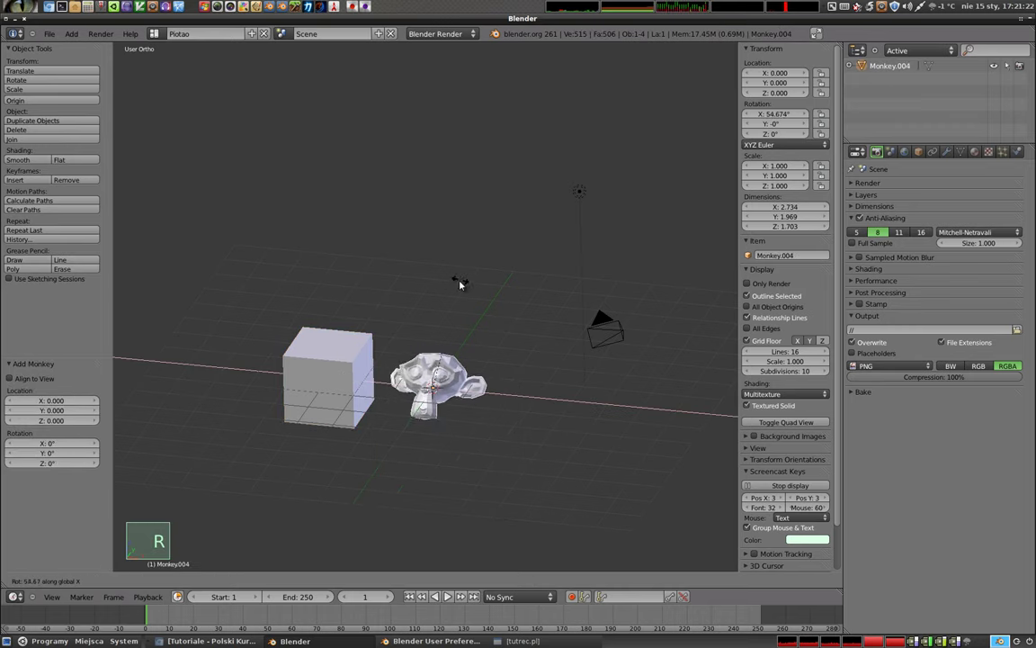
pyautogui.click(438, 324)
# Compare wireframe and solid shading while orbiting, then set the objects to display as bounding boxes
pyautogui.press('z')
pyautogui.scroll(3)
pyautogui.middleClick(434, 391)
pyautogui.scroll(3)
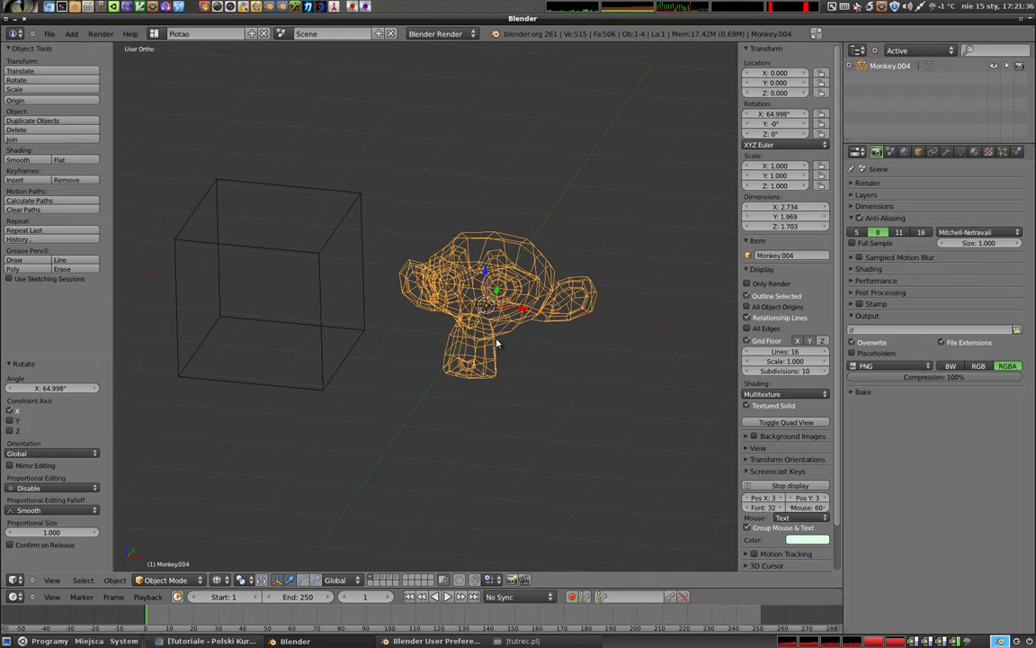
pyautogui.press('z')
pyautogui.scroll(-3)
pyautogui.middleClick(528, 358)
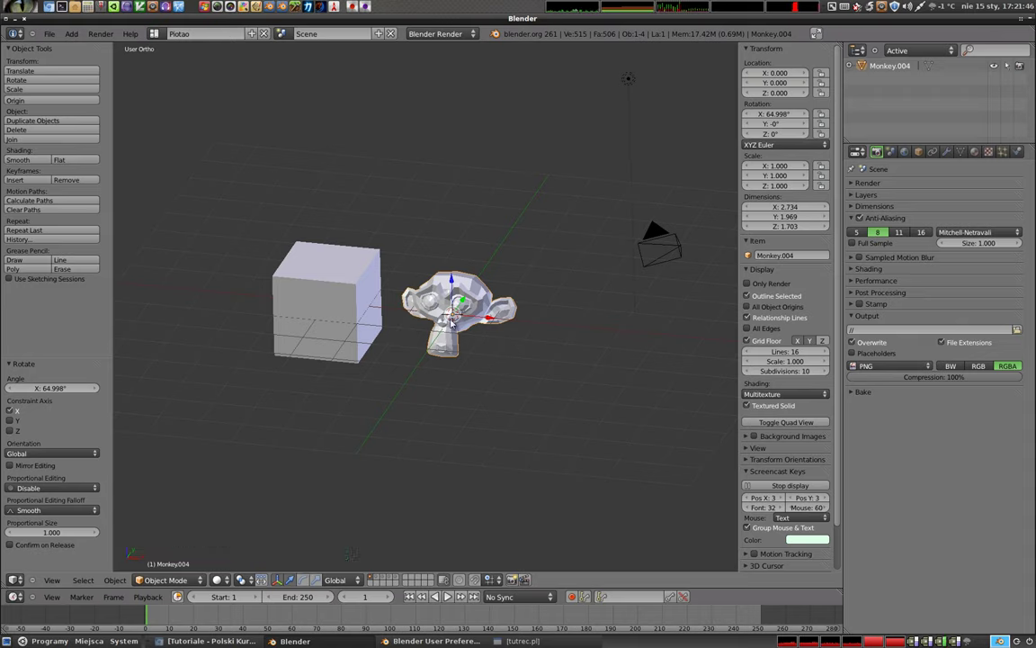
pyautogui.click(217, 579)
pyautogui.click(230, 574)
pyautogui.middleClick(470, 322)
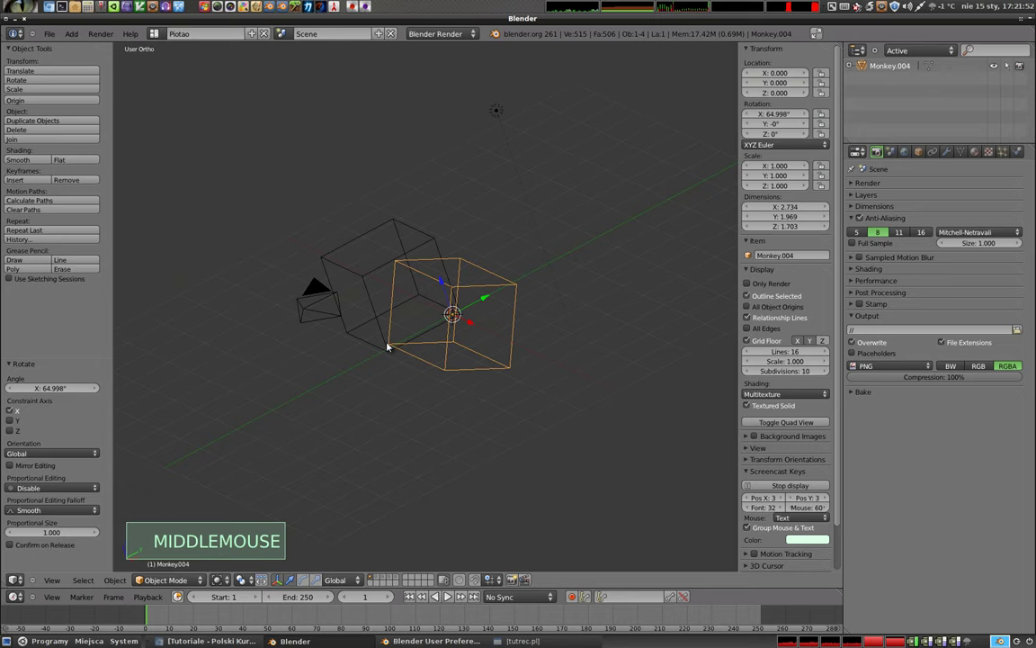
# Return to solid shading, switch to lit textured GLSL shading and orbit around the cube and monkey
pyautogui.middleClick(533, 237)
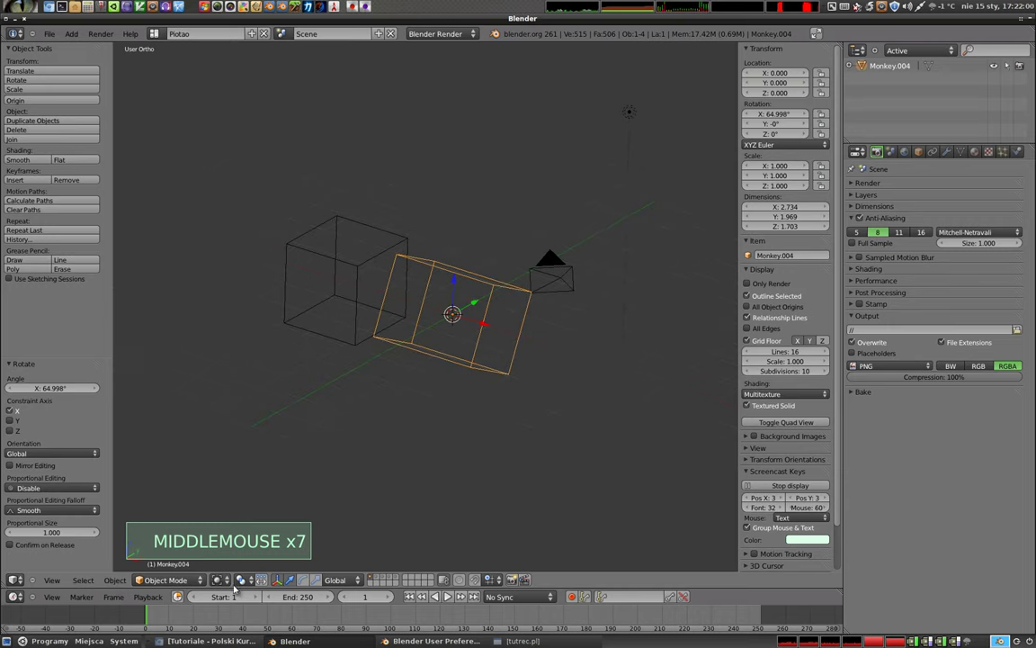
pyautogui.click(222, 582)
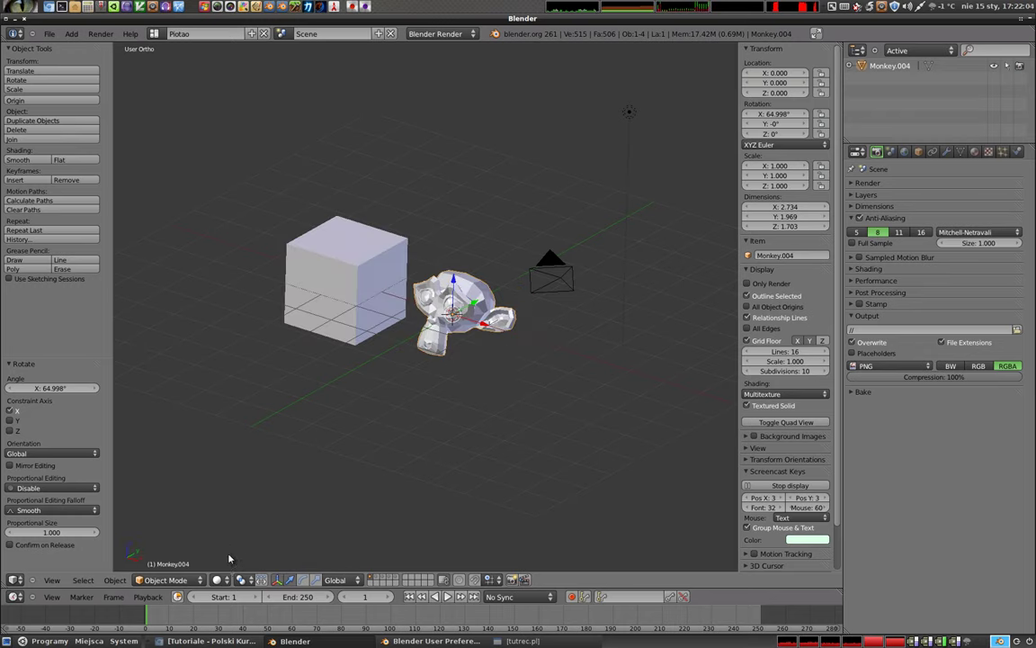
pyautogui.click(221, 578)
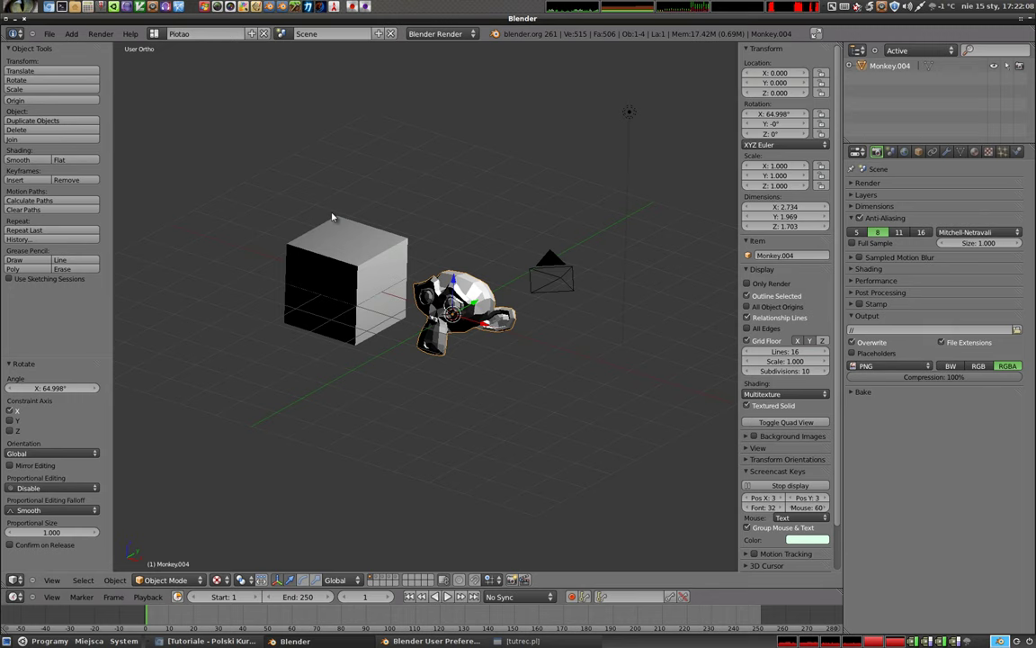
pyautogui.scroll(3)
pyautogui.middleClick(394, 308)
pyautogui.scroll(3)
pyautogui.middleClick(339, 225)
pyautogui.middleClick(450, 307)
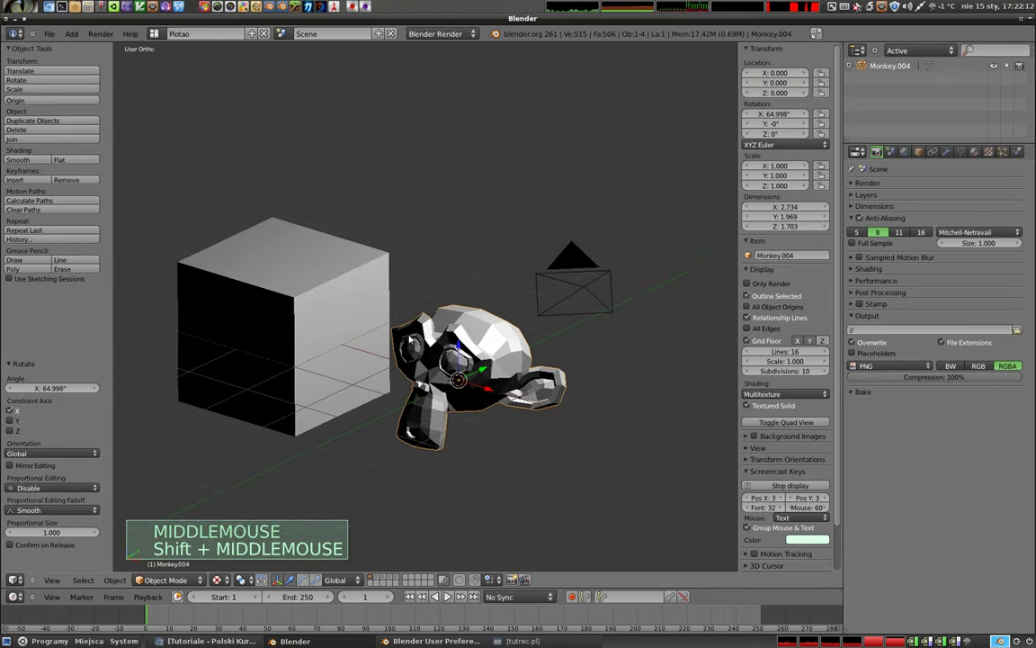
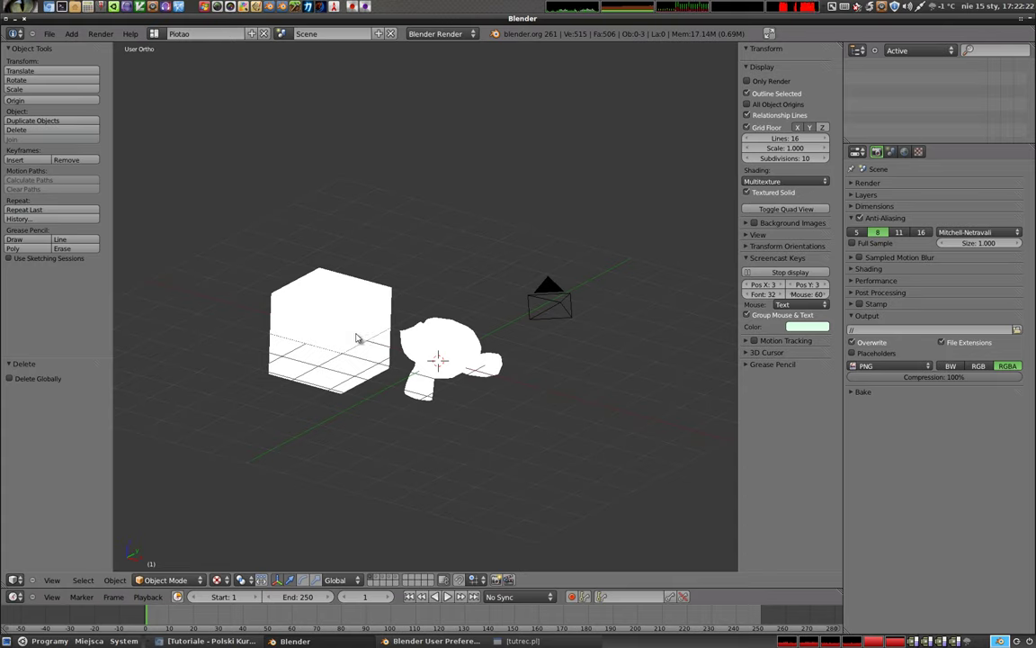
# Show layer 3 with the smooth-shaded monkey and lamp and orbit around the monkey
pyautogui.press('3')
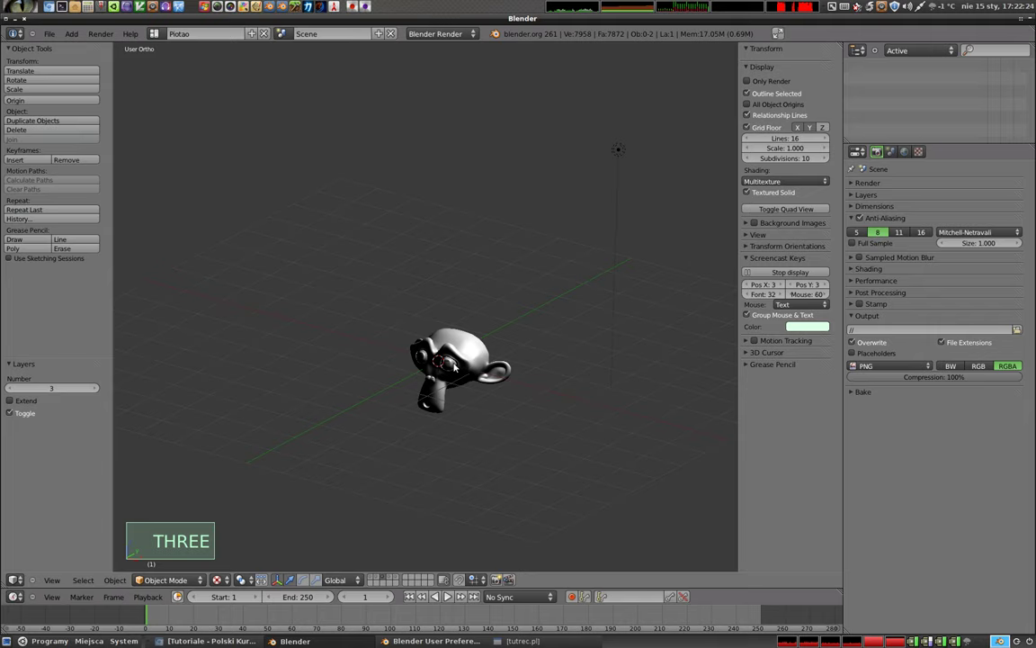
pyautogui.scroll(3)
pyautogui.middleClick(465, 380)
pyautogui.scroll(-3)
pyautogui.middleClick(411, 436)
pyautogui.middleClick(383, 399)
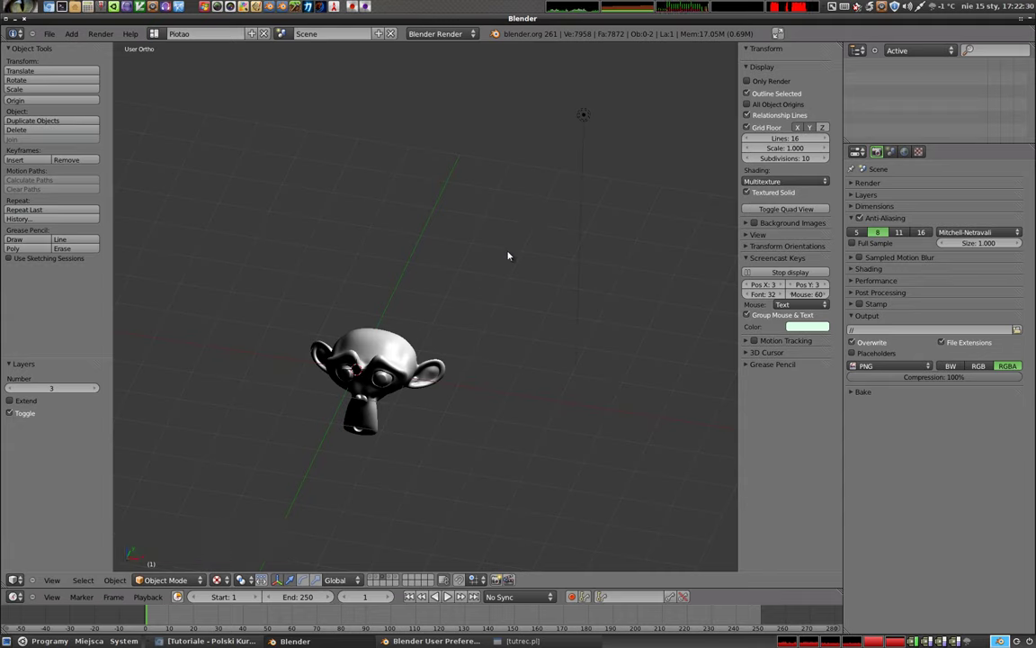
pyautogui.click(221, 584)
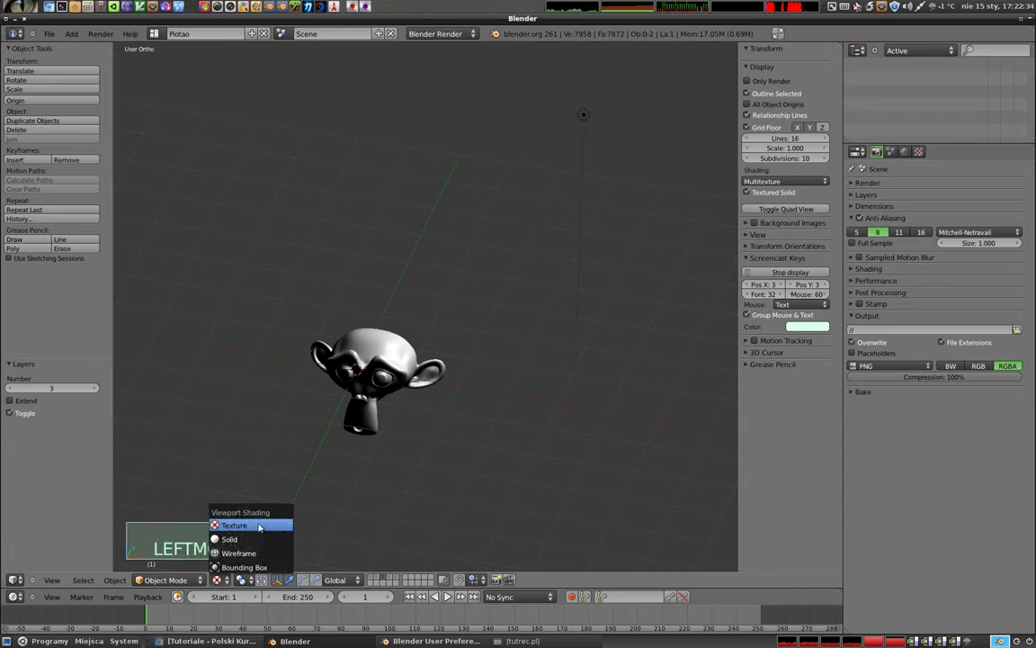
# Move the layer-3 lamp along Y closer to the monkey, then show layer 4
pyautogui.rightClick(586, 117)
pyautogui.click(594, 95)
pyautogui.click(489, 342)
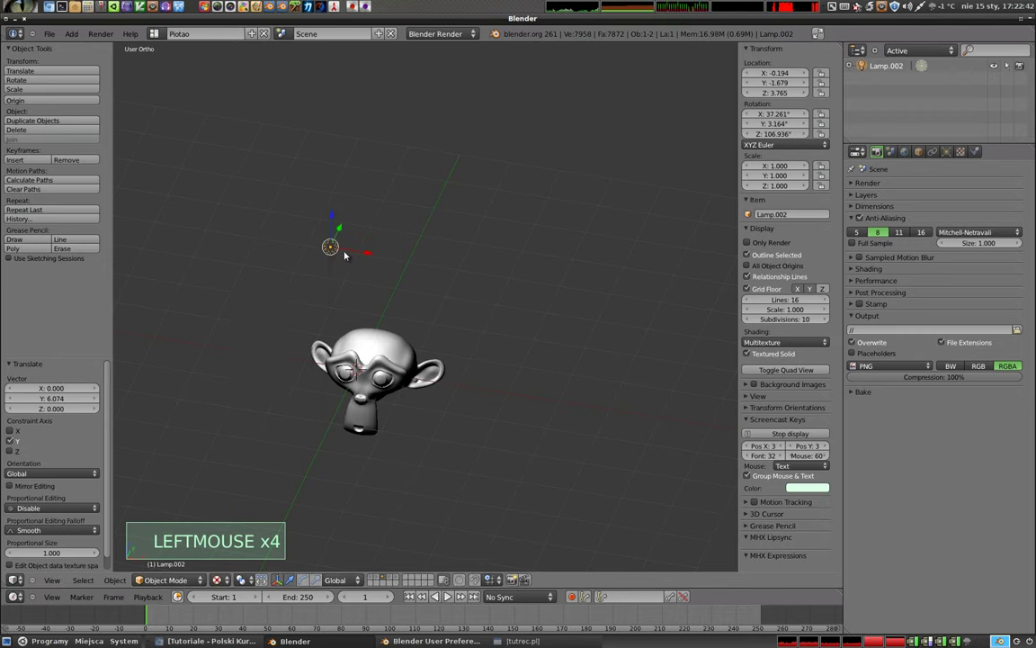
pyautogui.press('g')
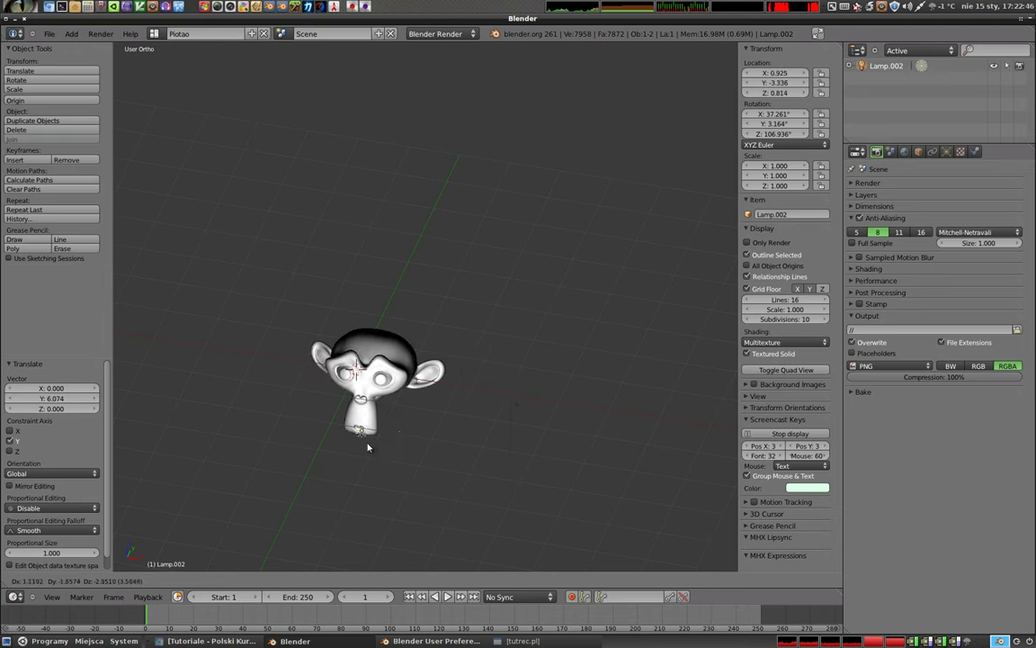
pyautogui.press('4')
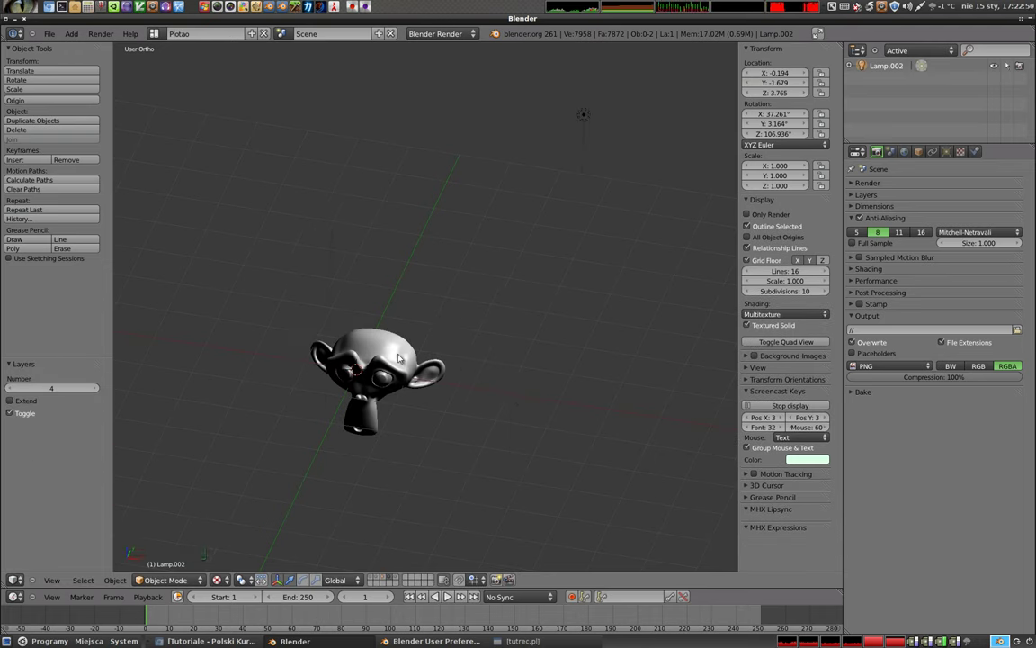
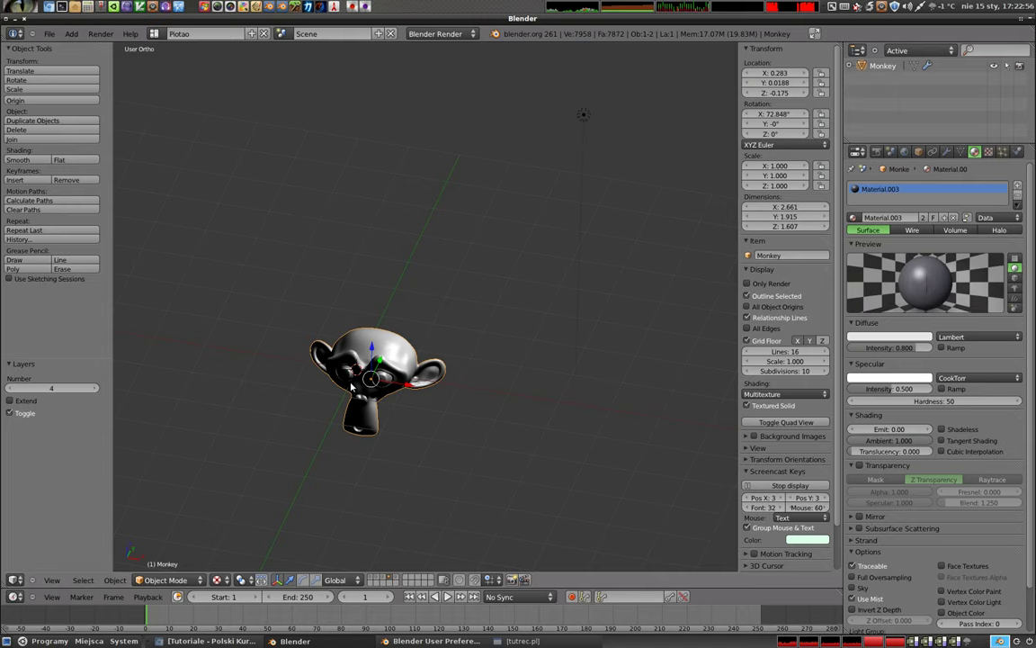
# Compare plain solid and lit textured shading on the layer-4 monkey, then select its lamp
pyautogui.middleClick(409, 396)
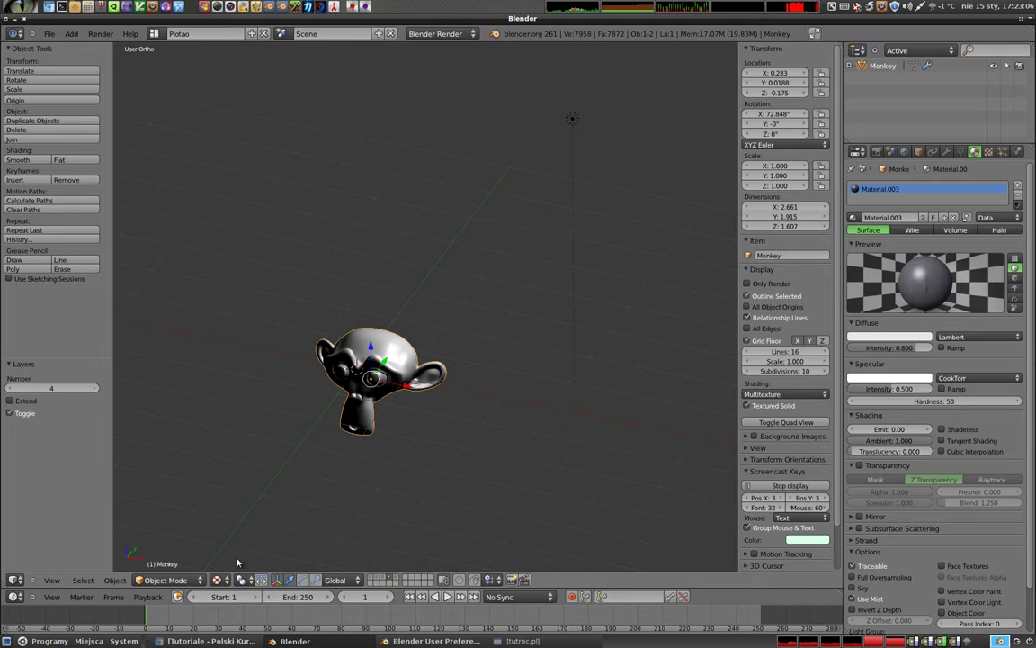
pyautogui.click(216, 587)
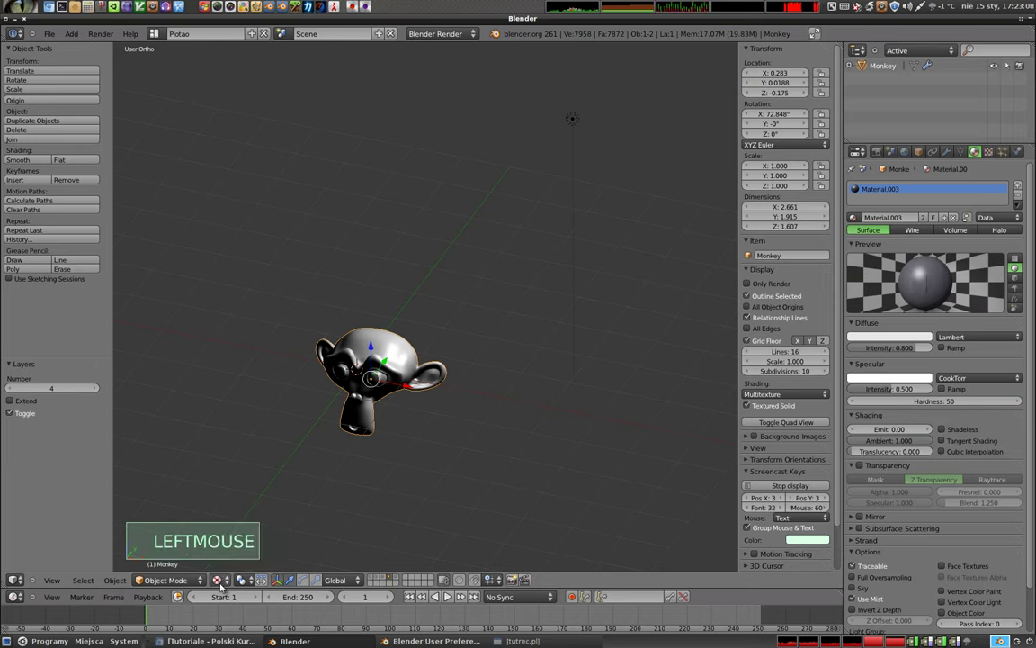
pyautogui.press('z')
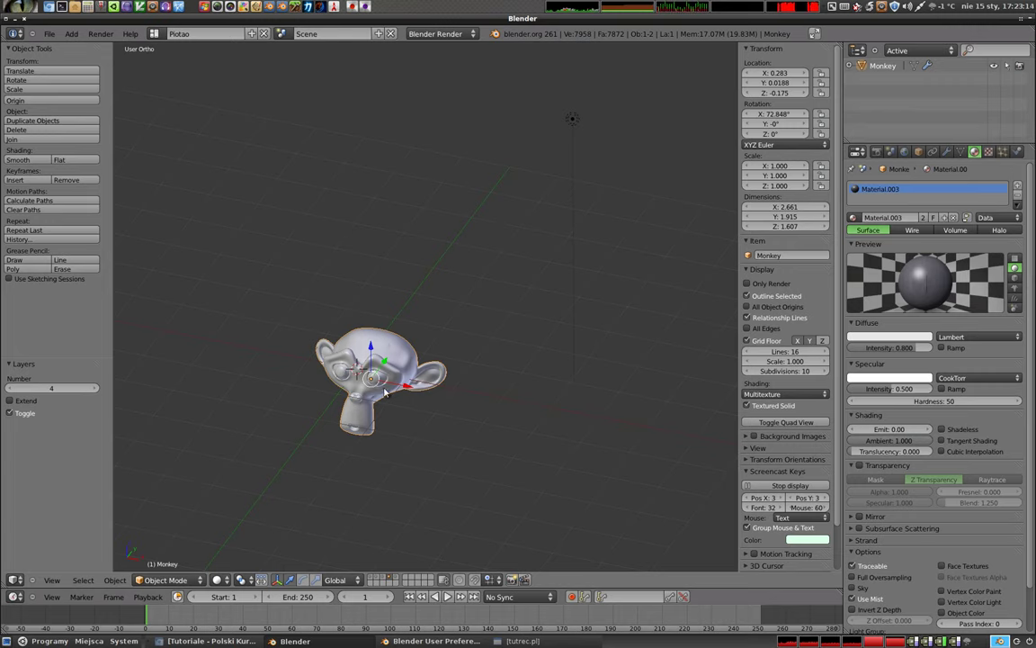
pyautogui.press('alt+z')
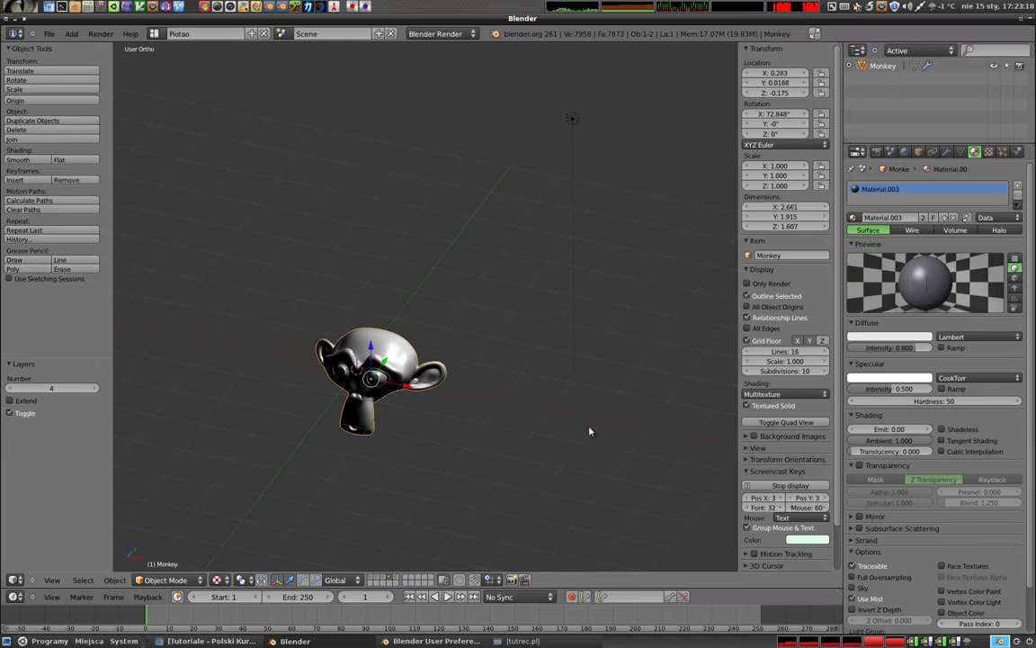
pyautogui.middleClick(387, 360)
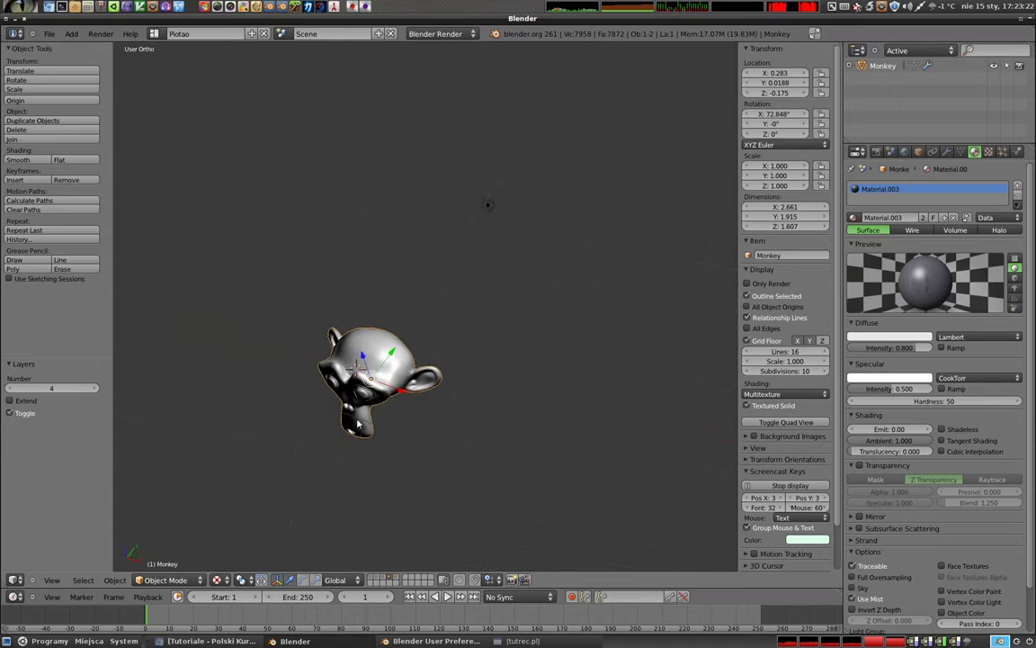
pyautogui.rightClick(514, 152)
pyautogui.click(483, 350)
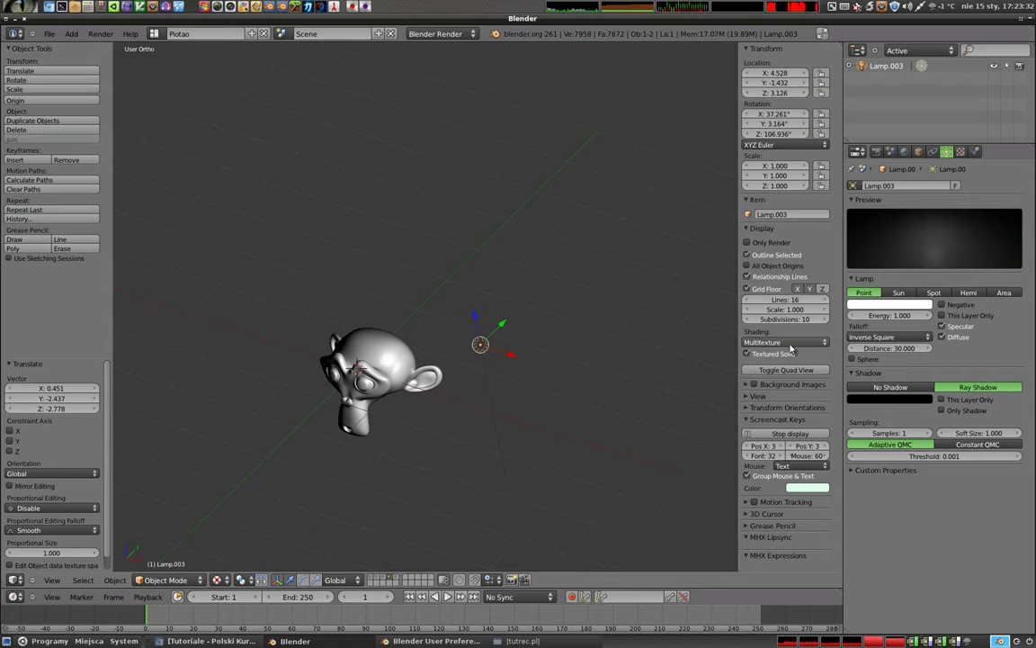
pyautogui.click(794, 348)
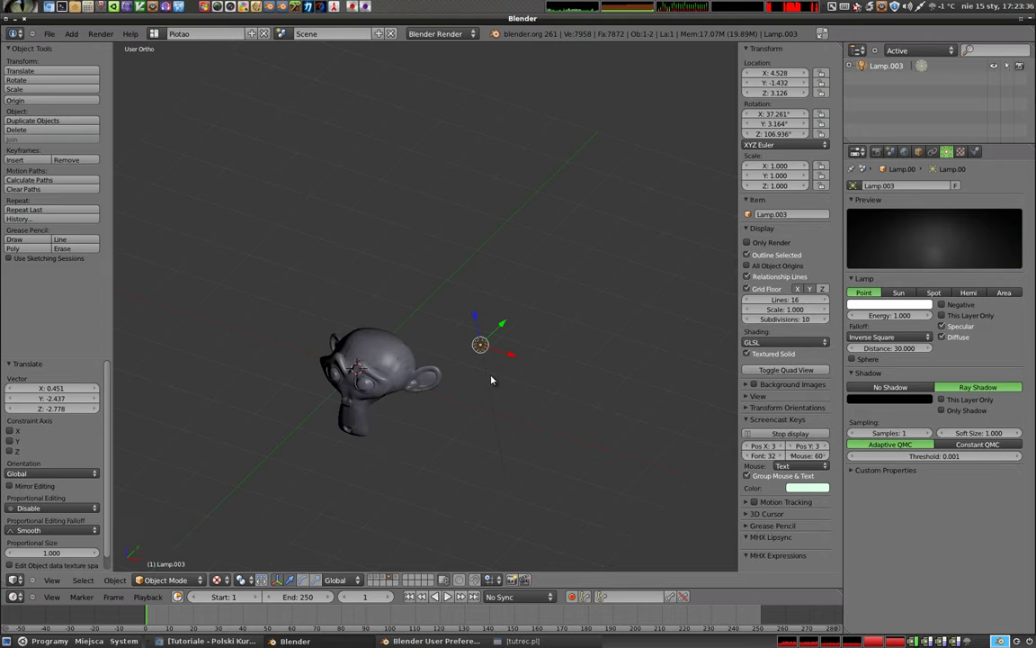
pyautogui.scroll(3)
pyautogui.rightClick(347, 363)
pyautogui.scroll(3)
pyautogui.middleClick(343, 402)
pyautogui.middleClick(379, 388)
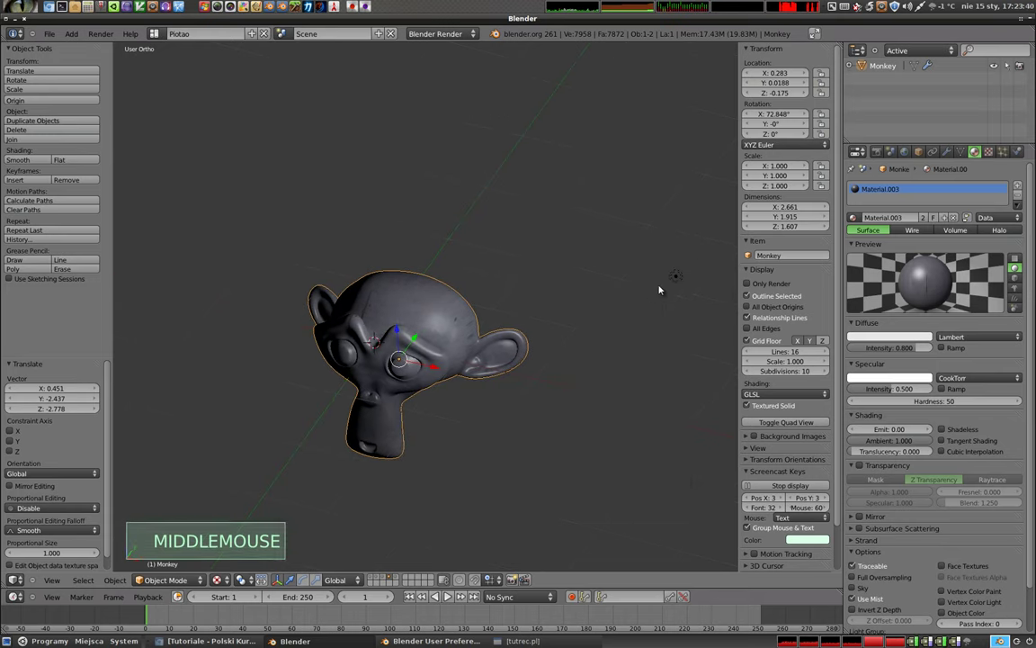
# Move the lamp to a new spot around the monkey and select the monkey head
pyautogui.rightClick(679, 278)
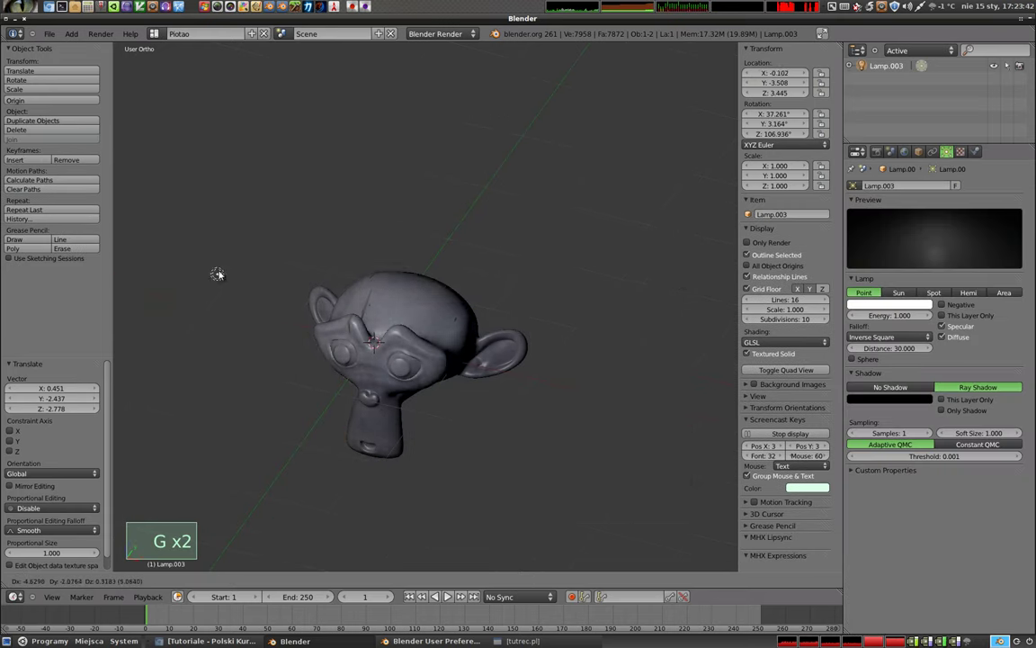
pyautogui.press('g')
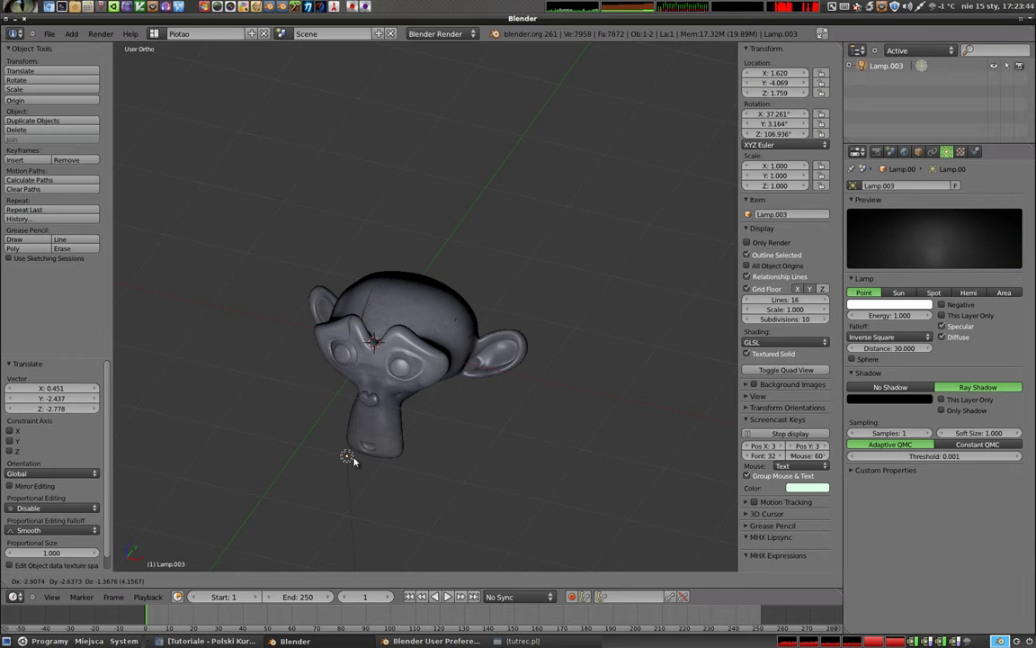
pyautogui.click(310, 197)
pyautogui.middleClick(370, 399)
pyautogui.middleClick(262, 277)
pyautogui.rightClick(459, 340)
pyautogui.middleClick(447, 379)
pyautogui.middleClick(461, 394)
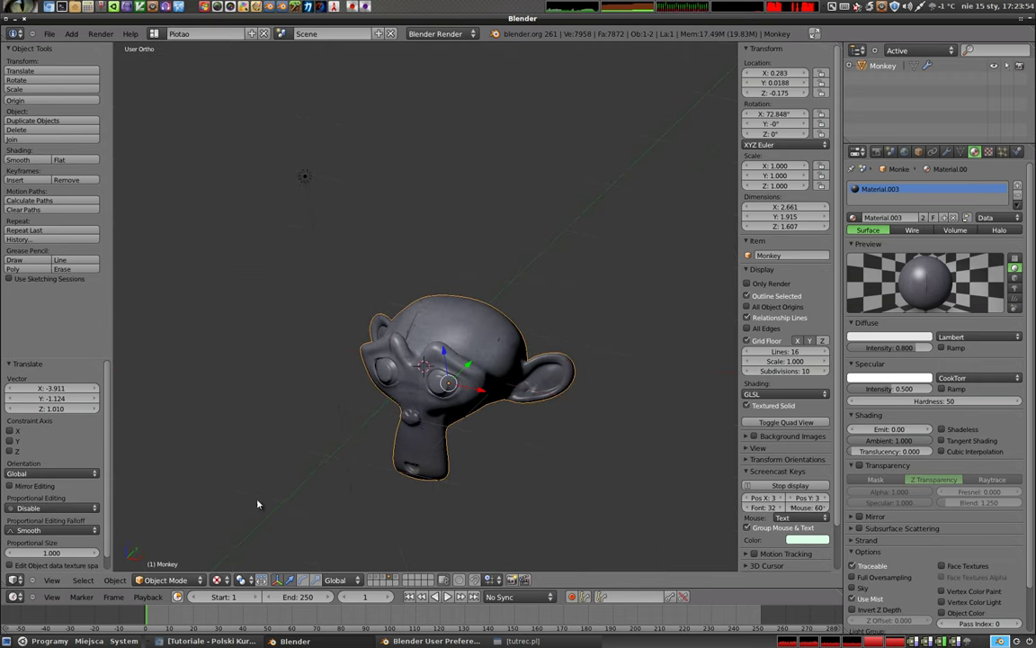
# Return to layer 1's cube-and-monkey scene and change viewport shading from GLSL to Multitexture
pyautogui.click(221, 577)
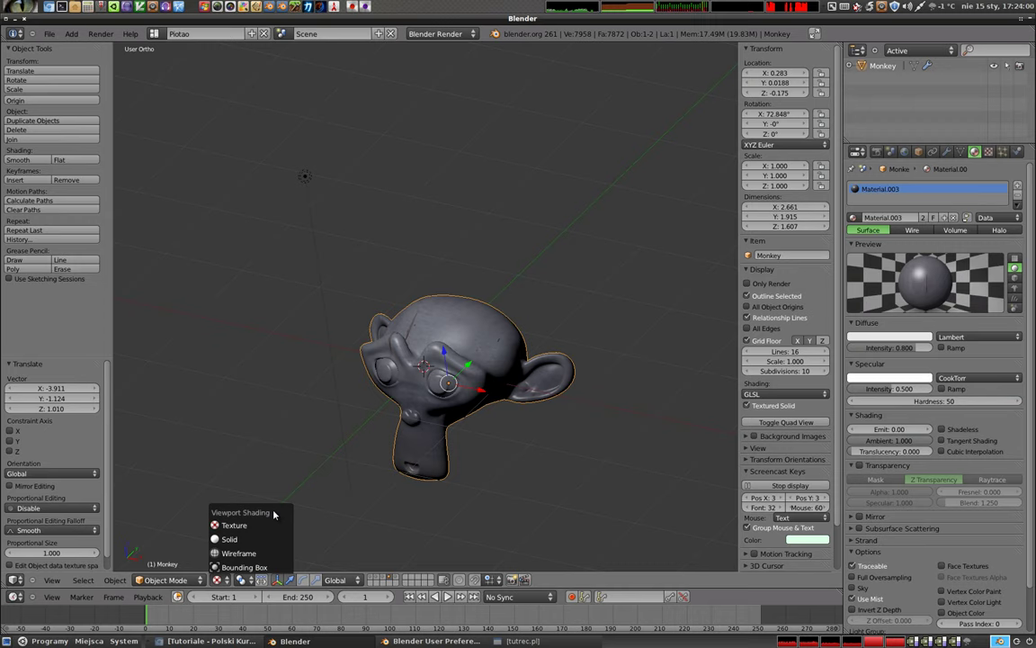
pyautogui.scroll(-3)
pyautogui.press('1')
pyautogui.rightClick(423, 358)
pyautogui.scroll(-3)
pyautogui.middleClick(395, 426)
pyautogui.middleClick(379, 387)
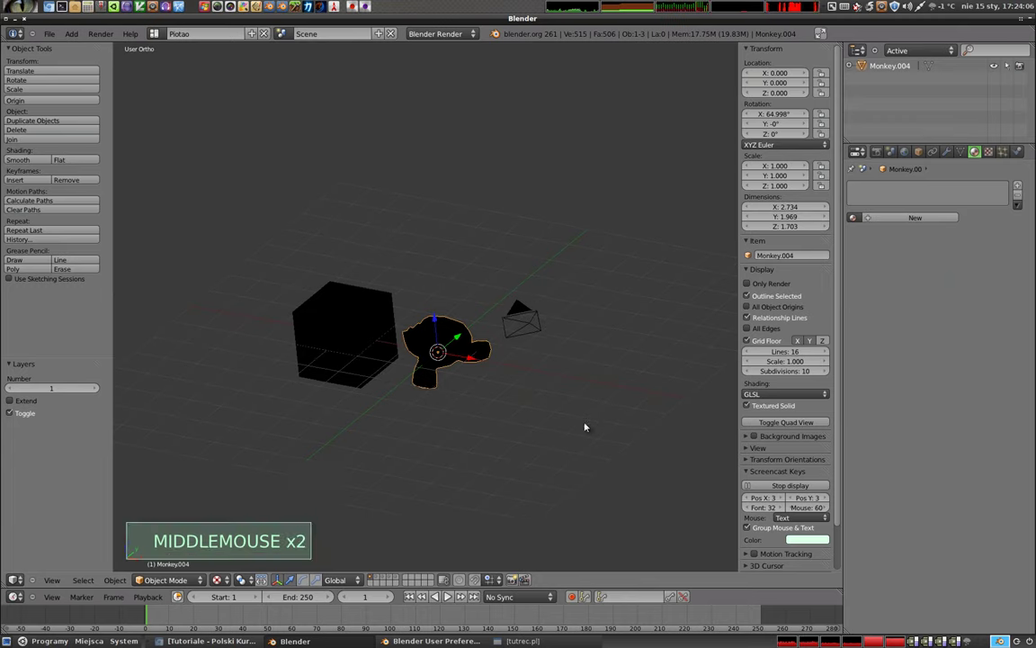
pyautogui.click(760, 393)
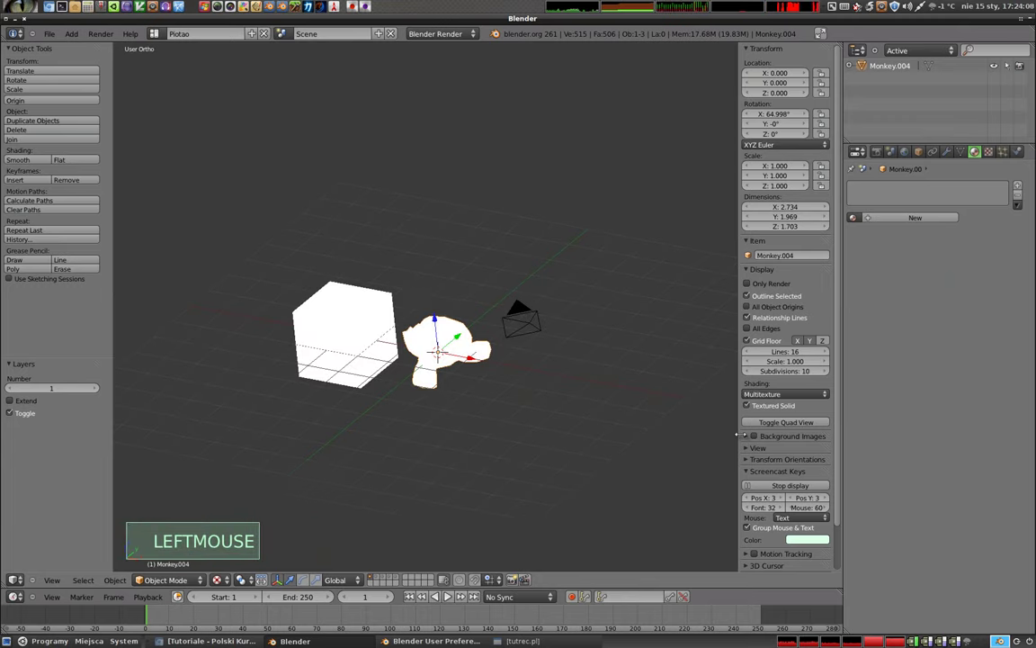
# Add a point lamp above the scene so the cube and monkey appear lit, then select the monkey
pyautogui.press('shift+a')
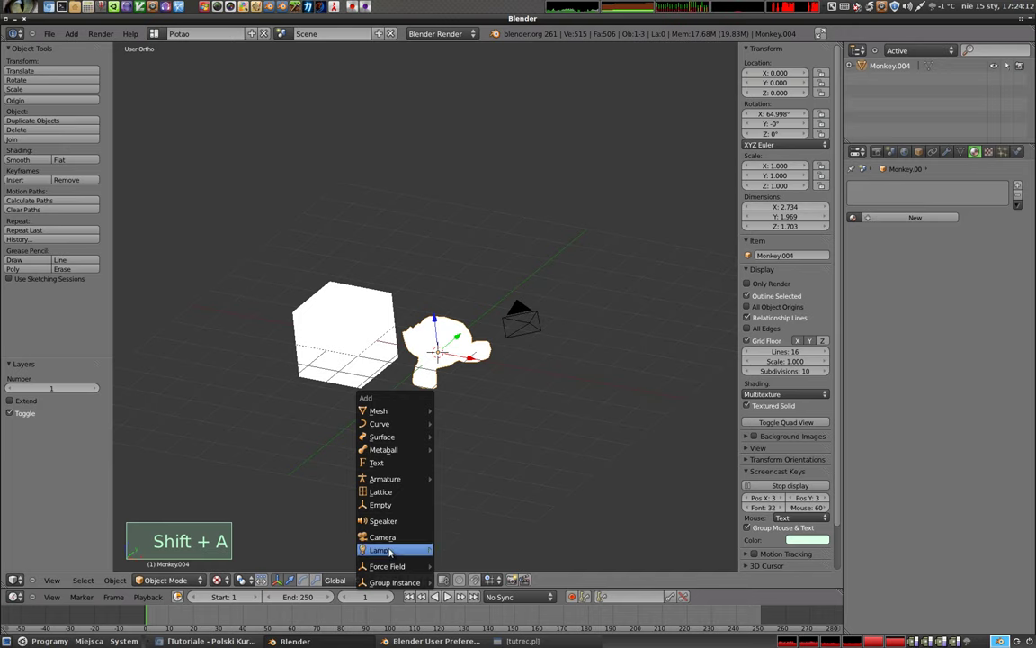
pyautogui.click(436, 338)
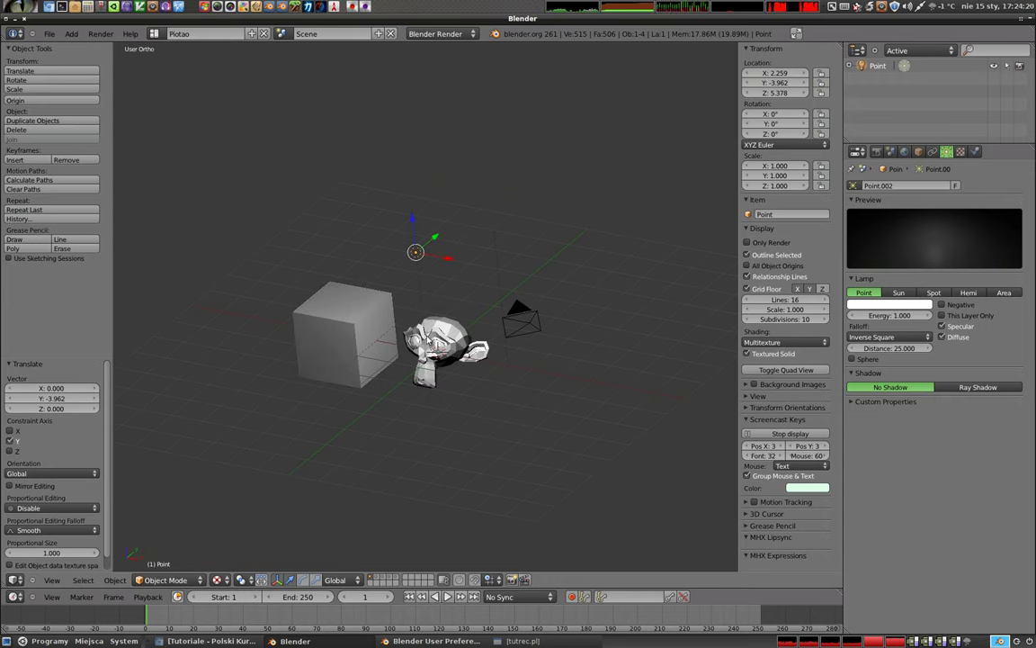
pyautogui.rightClick(361, 337)
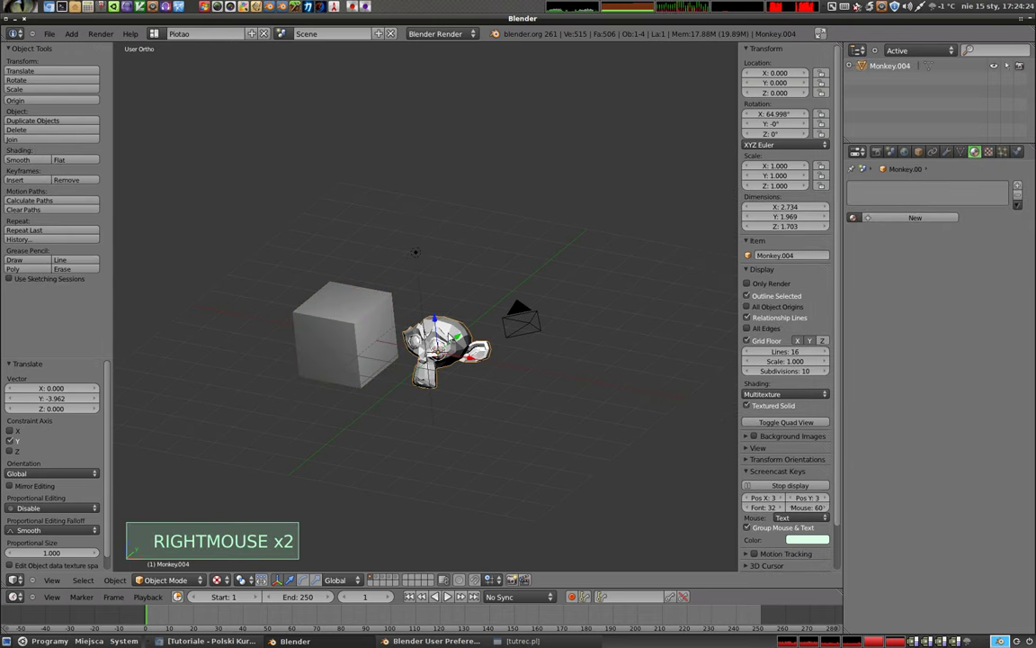
pyautogui.click(219, 588)
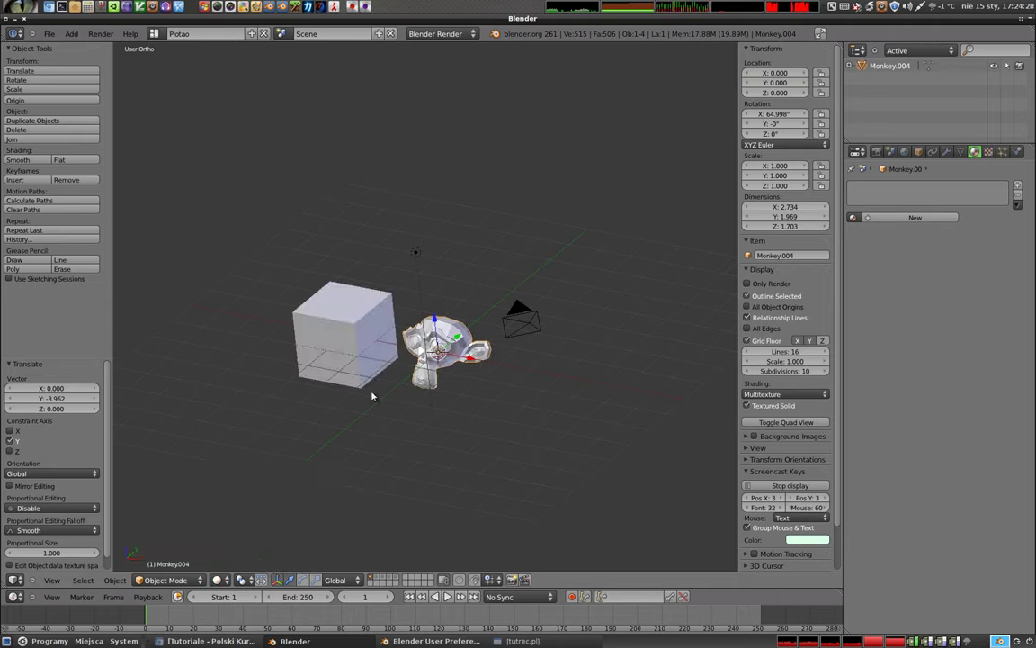
pyautogui.middleClick(384, 369)
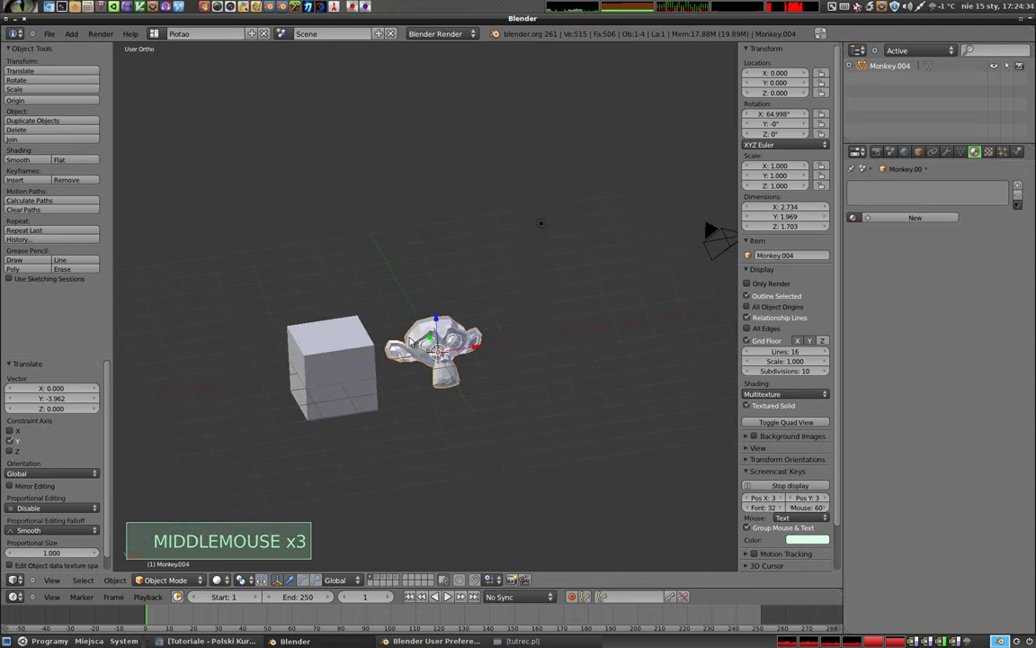
# Set the cube's Maximum Draw Type to Wire so it shows only as a wireframe, then select the monkey
pyautogui.rightClick(349, 367)
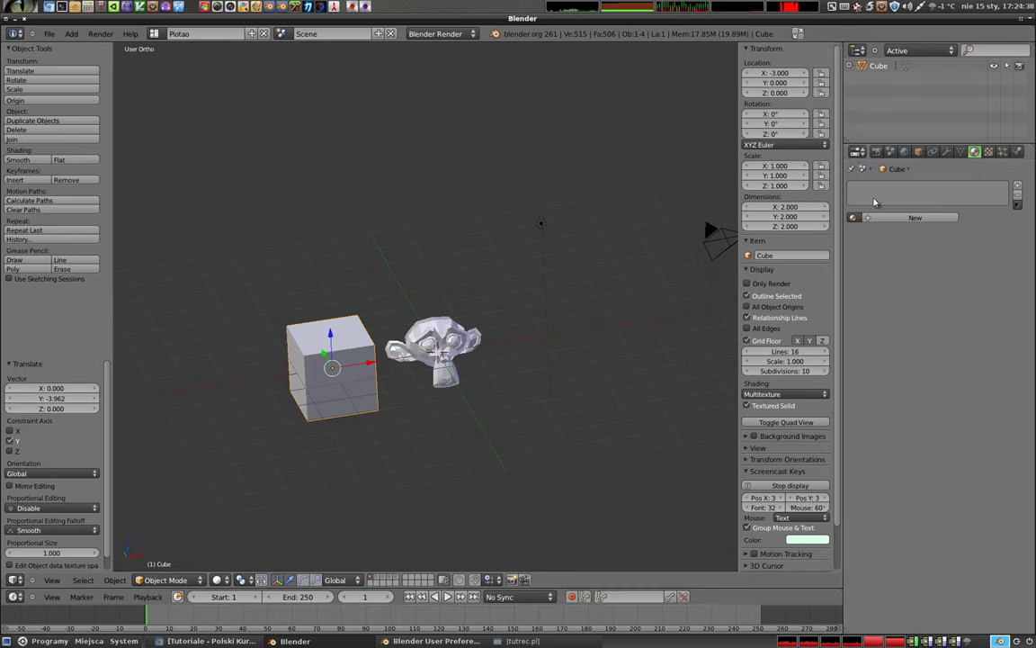
pyautogui.click(920, 153)
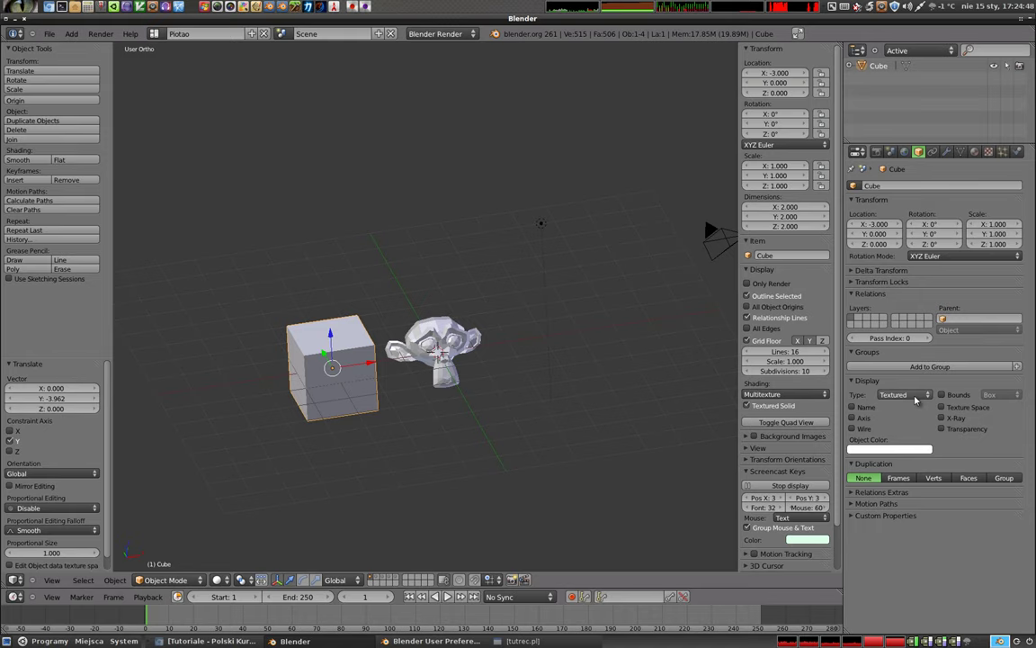
pyautogui.click(929, 396)
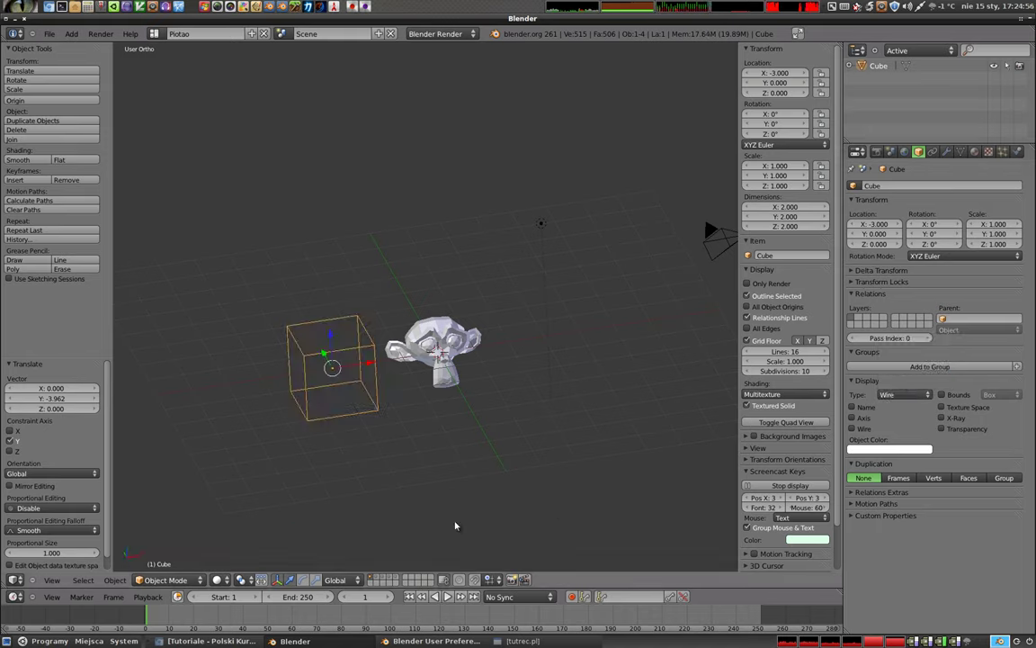
pyautogui.click(215, 581)
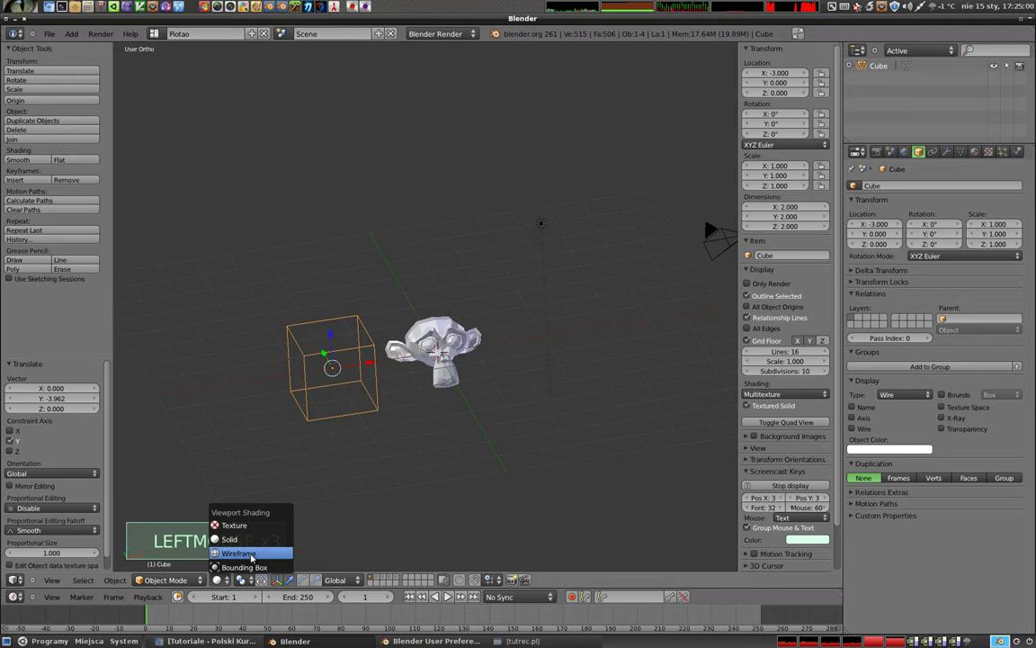
pyautogui.doubleClick(278, 552)
pyautogui.rightClick(442, 324)
# Try Wire and Bounds draw types on the monkey, then set it back to Textured
pyautogui.click(882, 395)
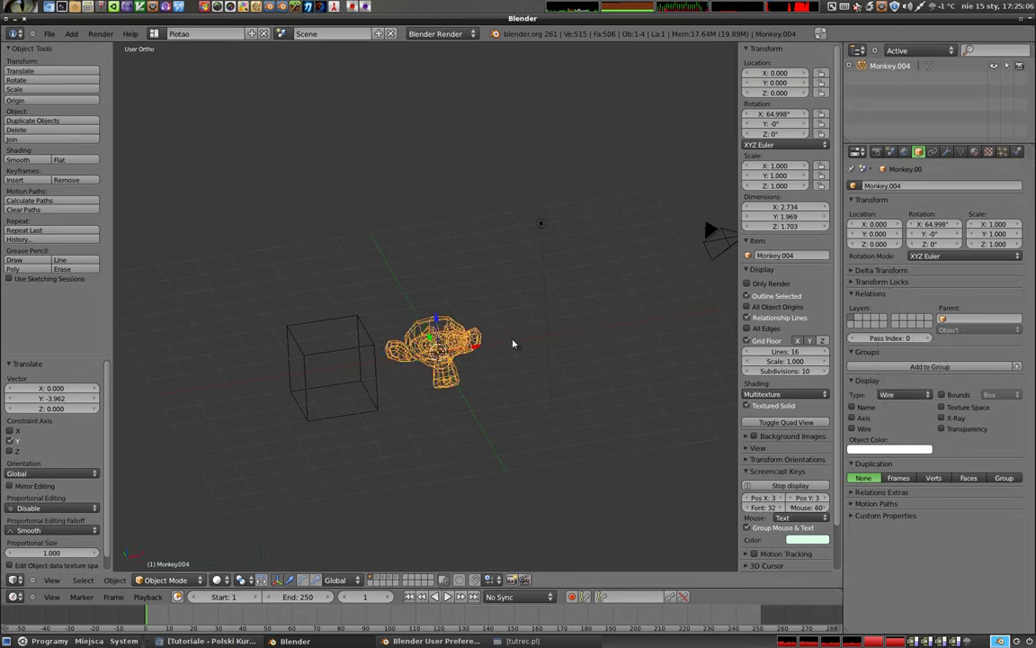
pyautogui.click(217, 580)
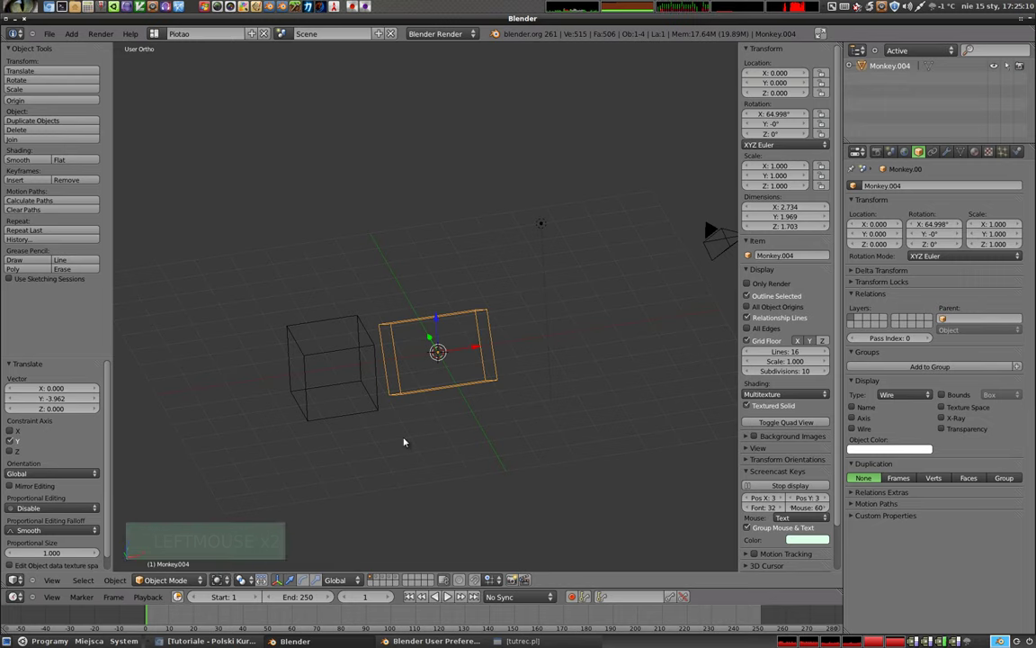
pyautogui.click(217, 588)
pyautogui.click(228, 541)
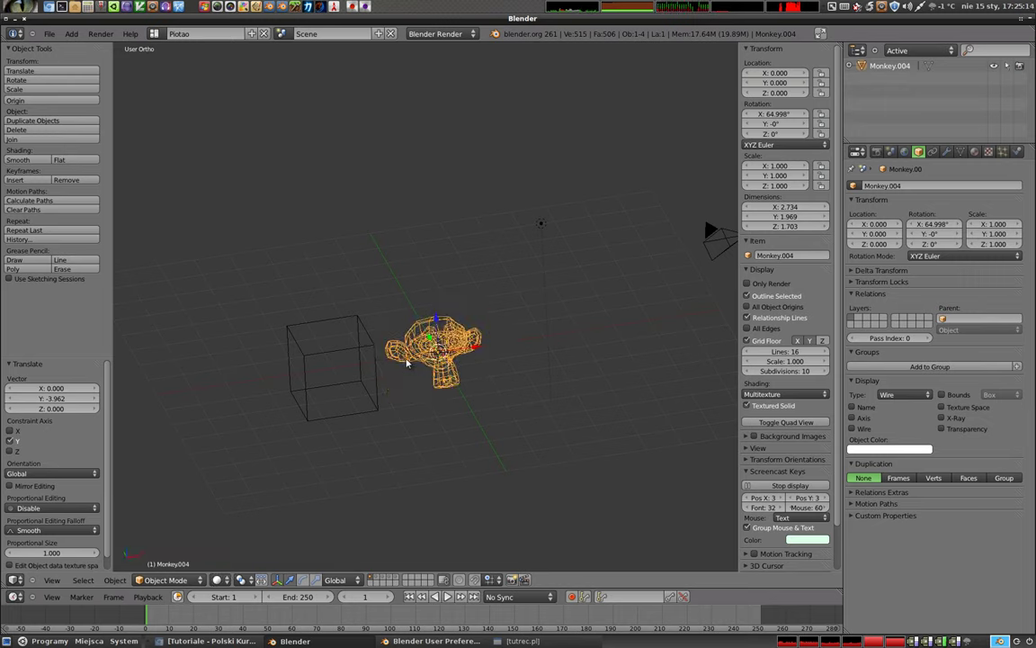
pyautogui.click(900, 397)
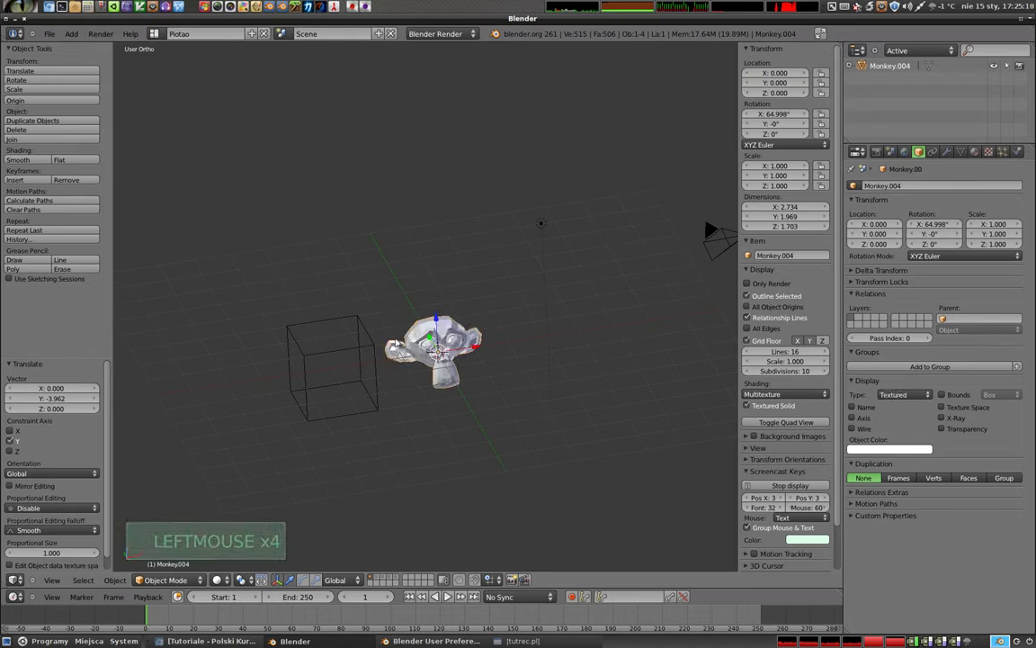
# Set the cube's Maximum Draw Type back to Textured so it draws solid again
pyautogui.rightClick(373, 347)
pyautogui.click(903, 399)
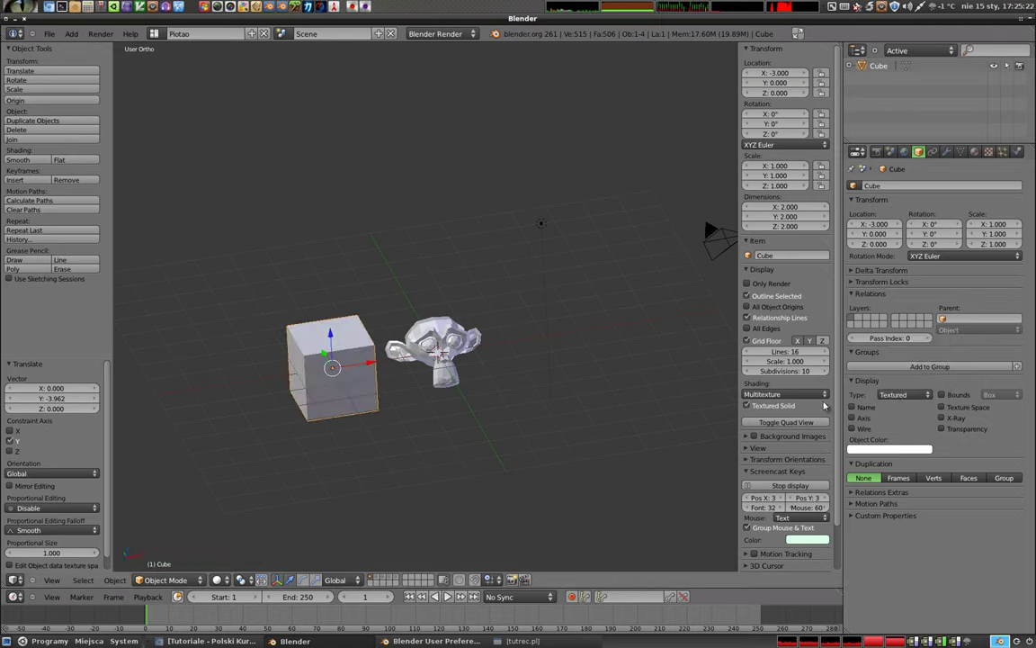
pyautogui.click(902, 393)
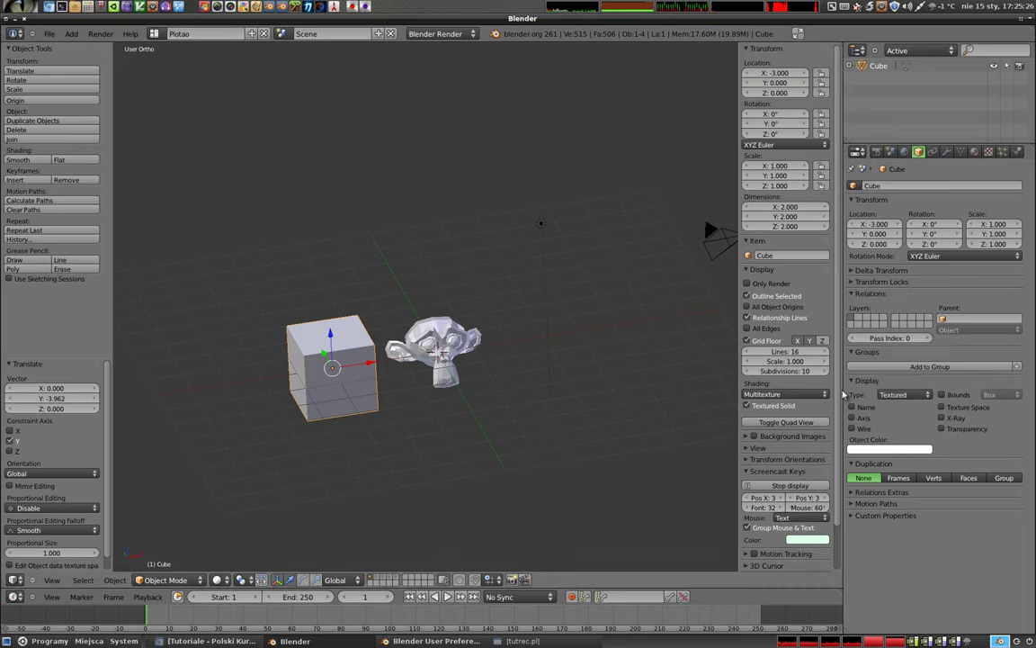
# Zoom in on the cube and monkey and show the cube's name label in the viewport
pyautogui.scroll(3)
pyautogui.middleClick(372, 396)
pyautogui.scroll(3)
pyautogui.middleClick(226, 344)
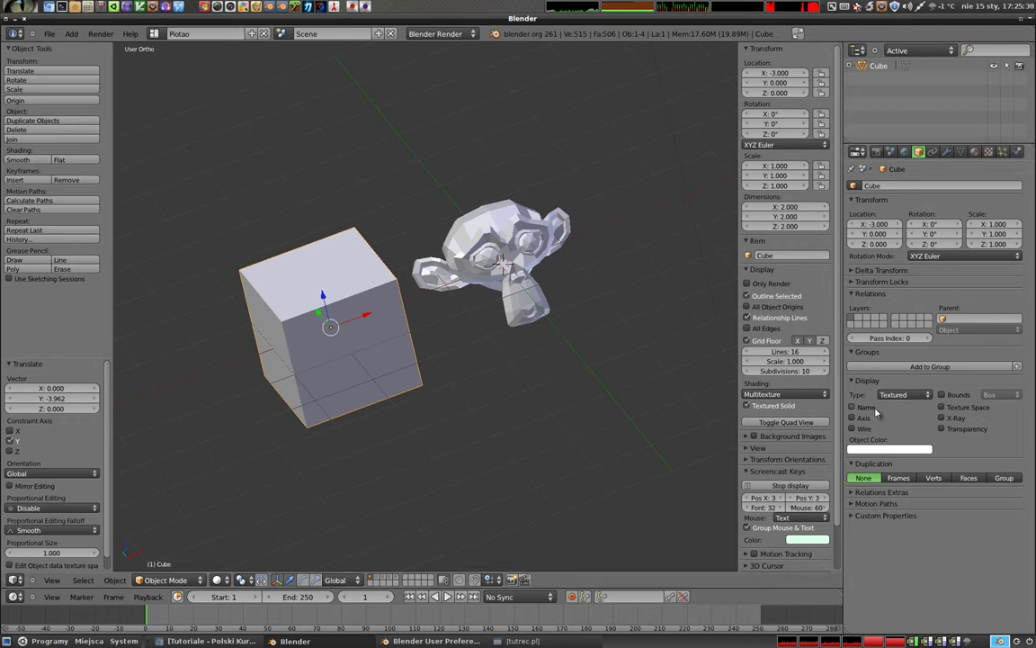
pyautogui.click(851, 409)
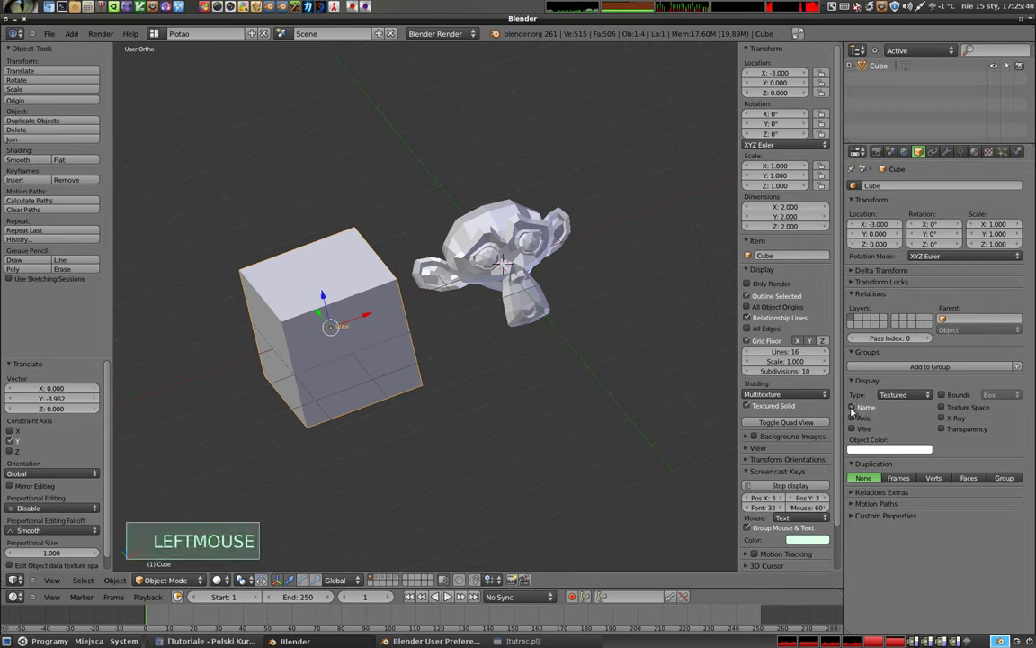
# Select the monkey head, show its name label too, and orbit around both objects
pyautogui.middleClick(220, 340)
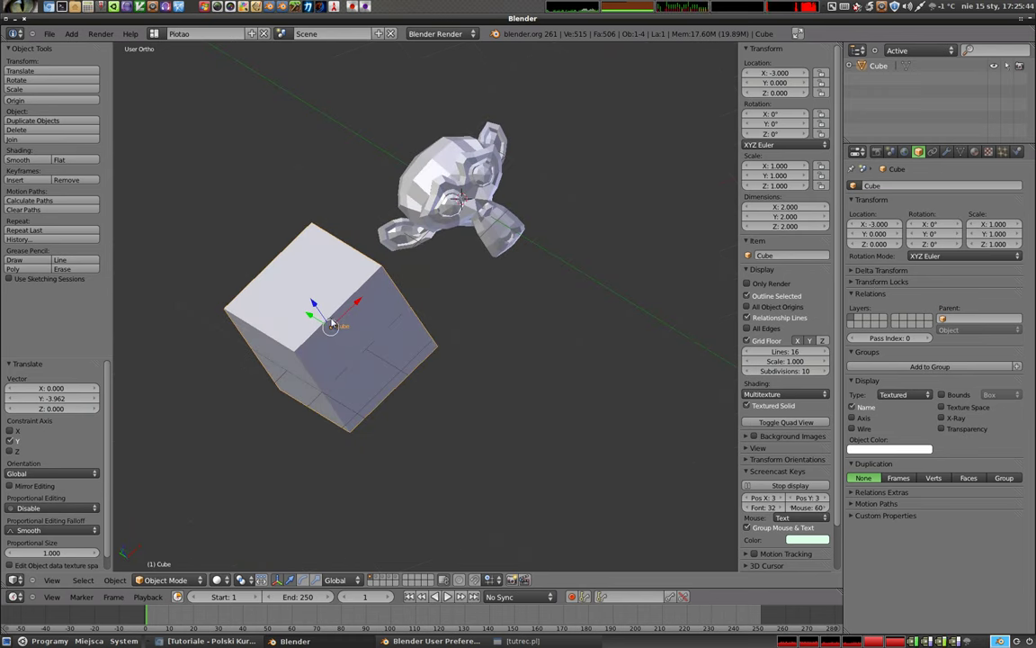
pyautogui.rightClick(461, 193)
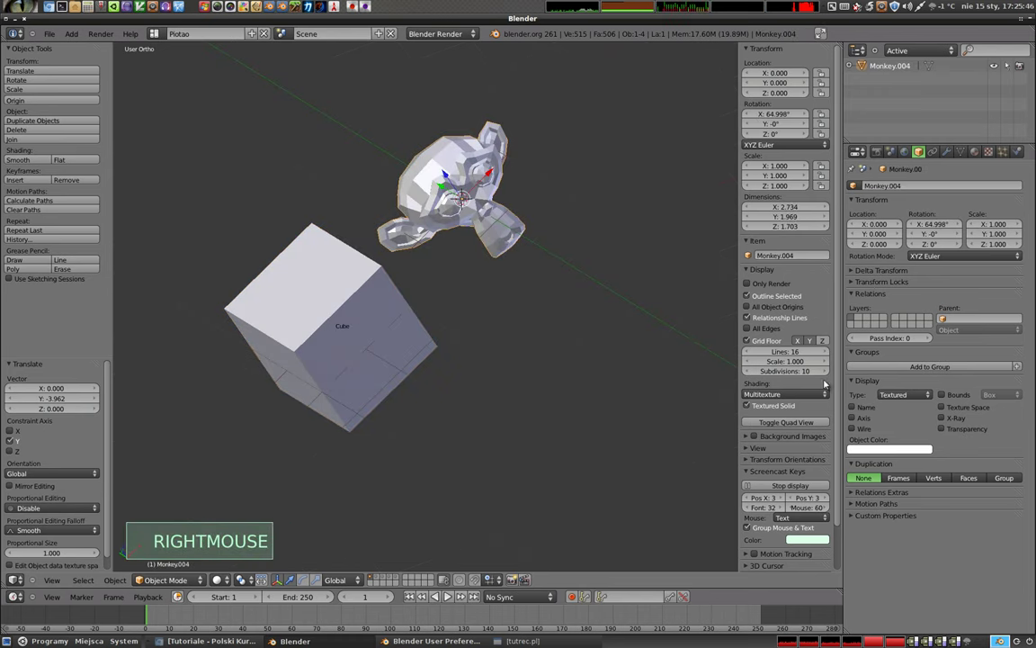
pyautogui.click(857, 408)
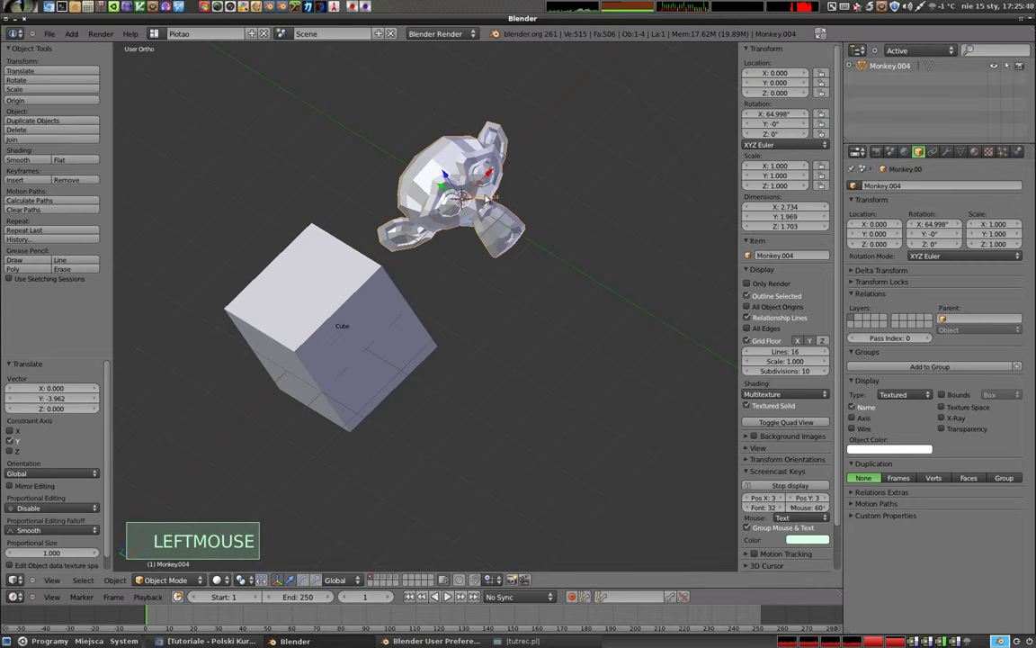
pyautogui.middleClick(547, 267)
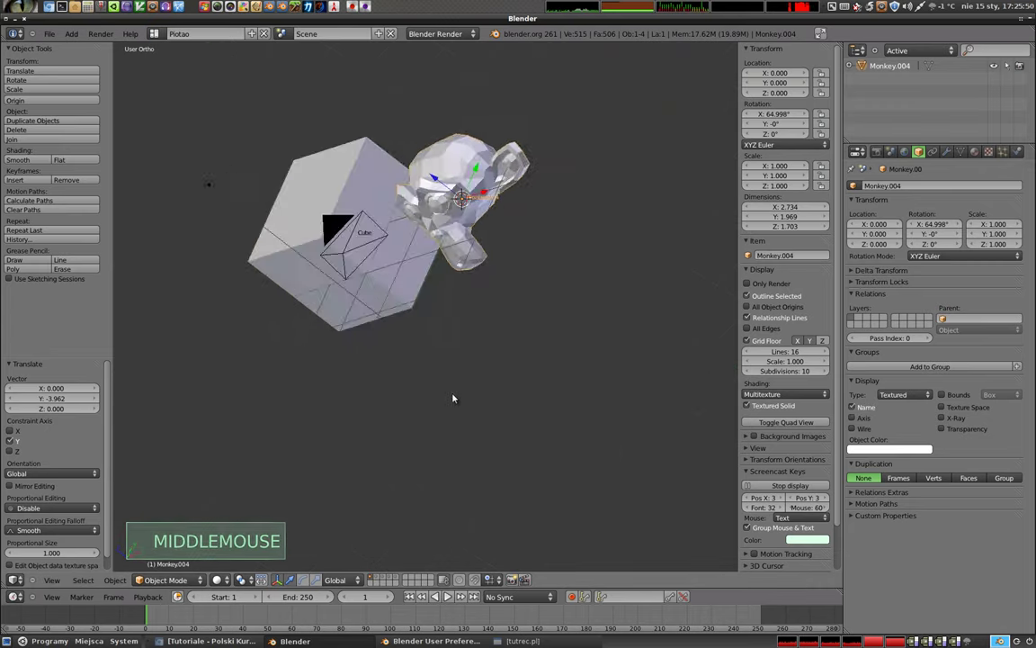
pyautogui.middleClick(384, 333)
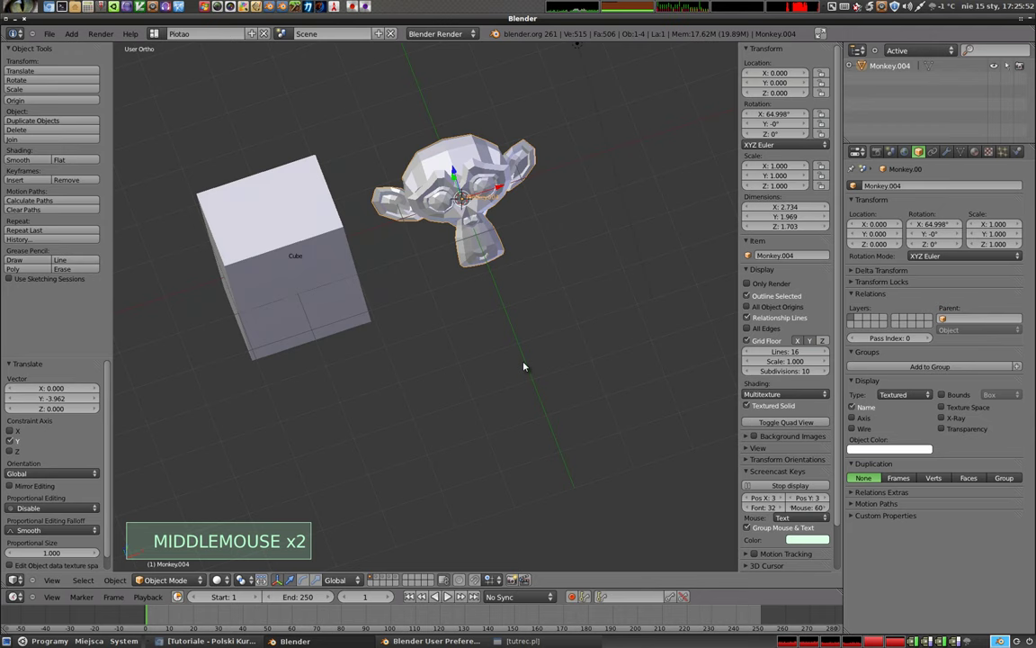
pyautogui.middleClick(540, 345)
# Select the cube, switch to wireframe and freely rotate it with R to a tilted orientation
pyautogui.rightClick(292, 277)
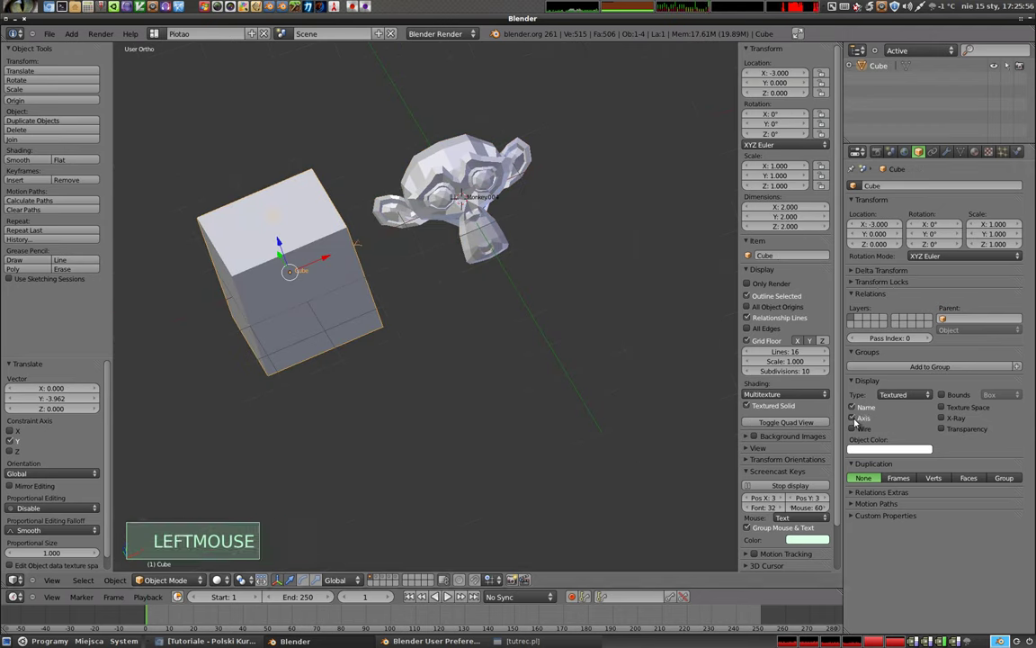
pyautogui.press('z')
pyautogui.middleClick(340, 283)
pyautogui.middleClick(426, 360)
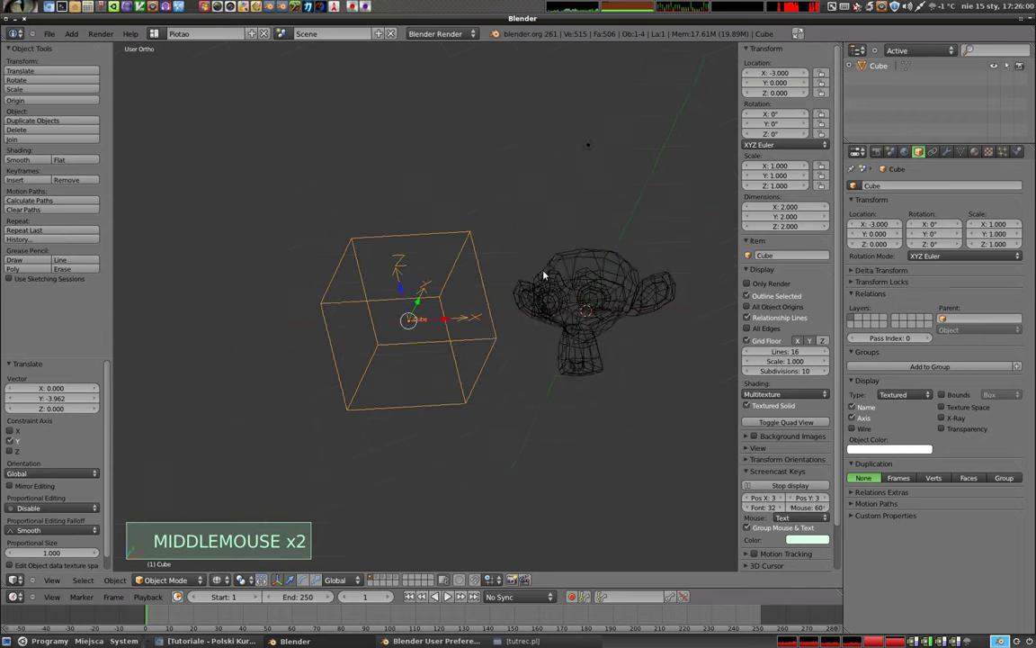
pyautogui.middleClick(417, 330)
pyautogui.scroll(3)
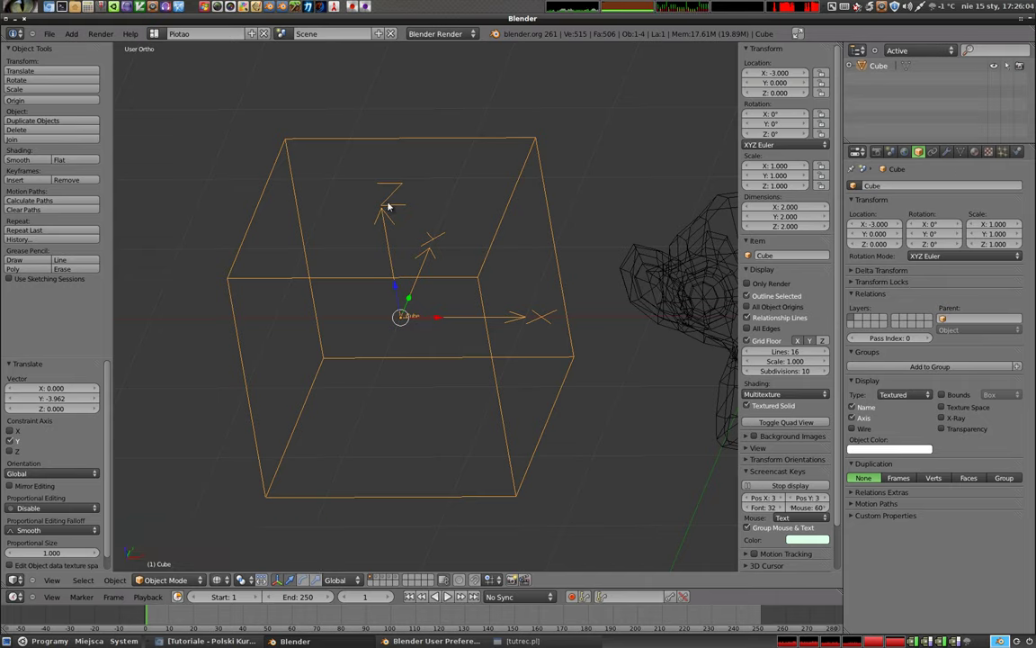
pyautogui.press('r')
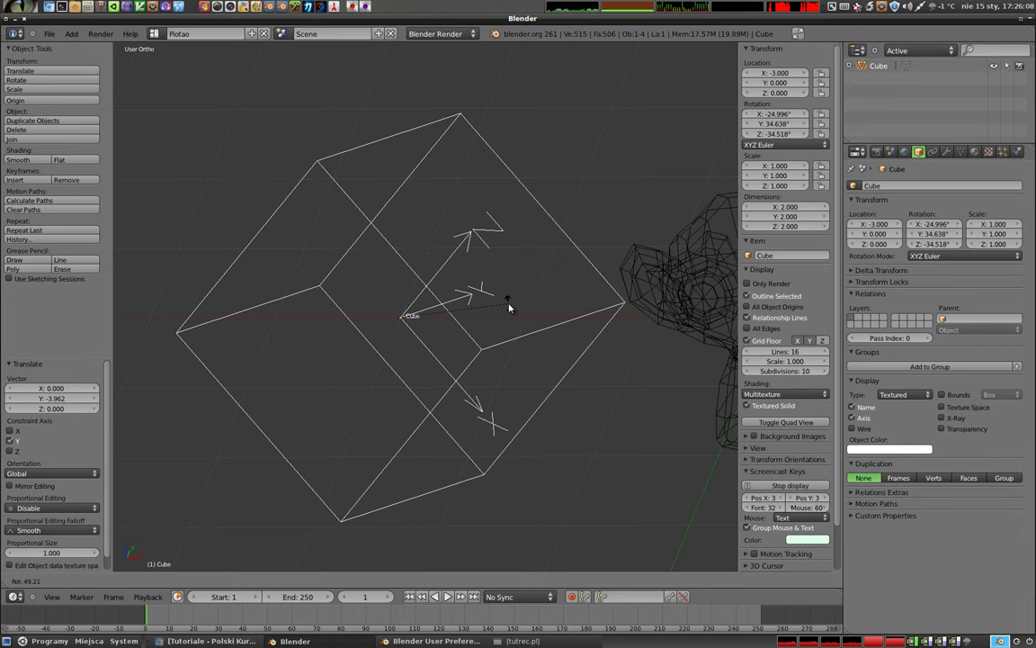
pyautogui.click(509, 317)
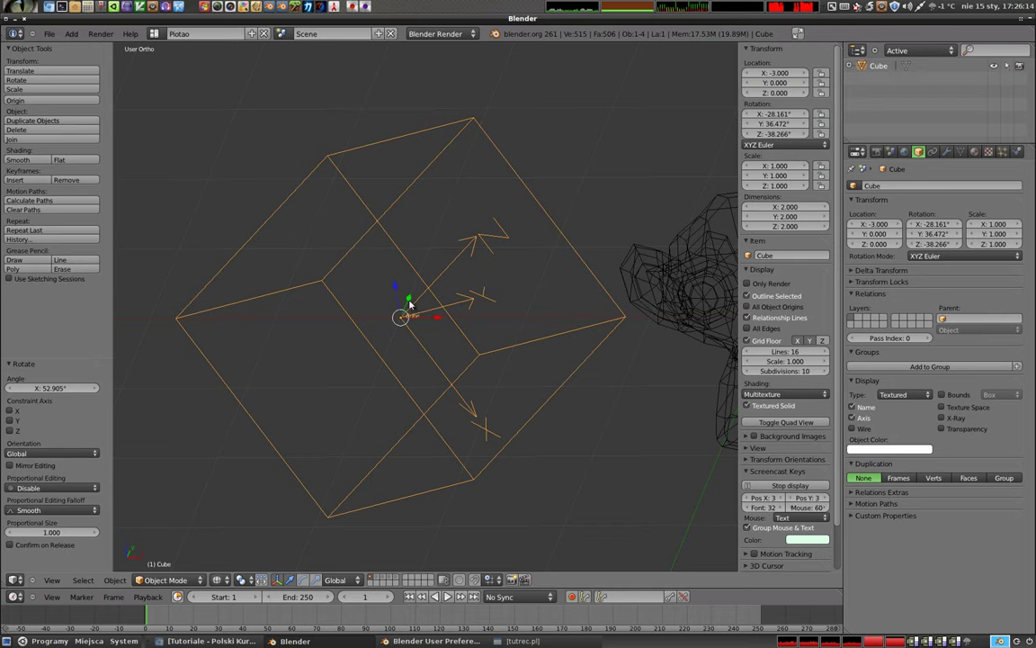
# Refine the cube's rotation to about X -28°, Y 36°, Z -38° and return to solid shading
pyautogui.middleClick(456, 309)
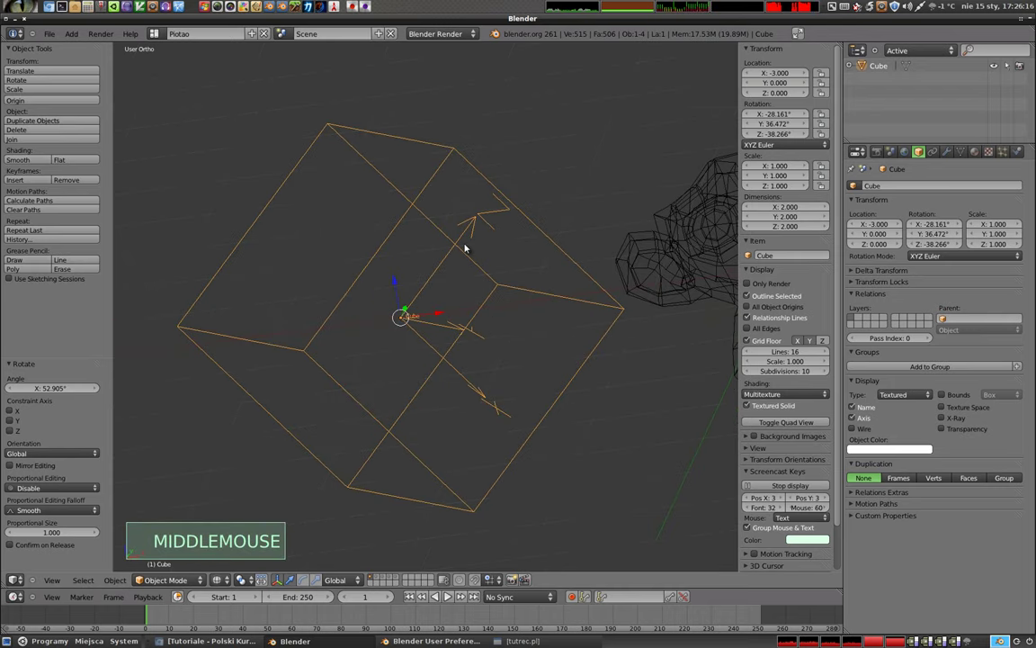
pyautogui.press('r')
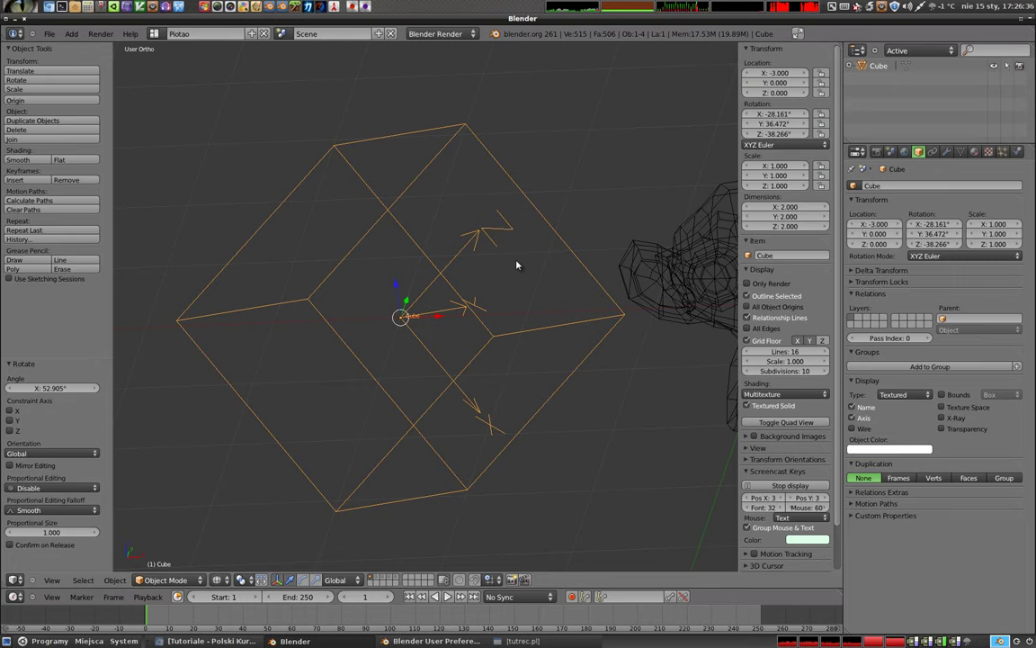
pyautogui.scroll(-3)
pyautogui.press('z')
pyautogui.middleClick(486, 279)
pyautogui.rightClick(567, 253)
# Enable Wire display on the cube so its edges draw over the solid surface
pyautogui.middleClick(439, 214)
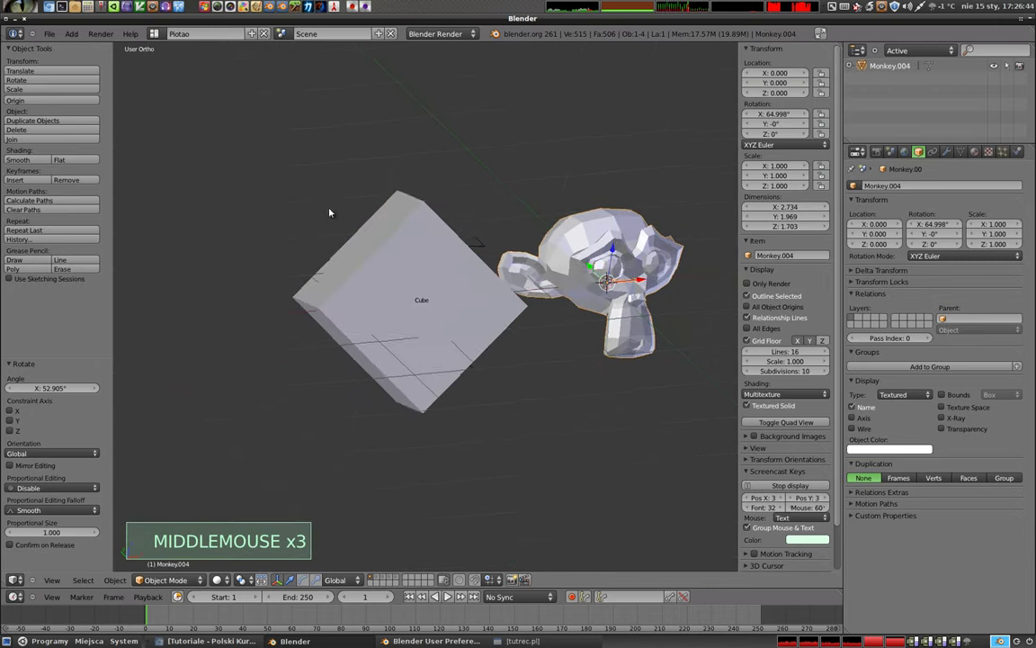
pyautogui.rightClick(474, 323)
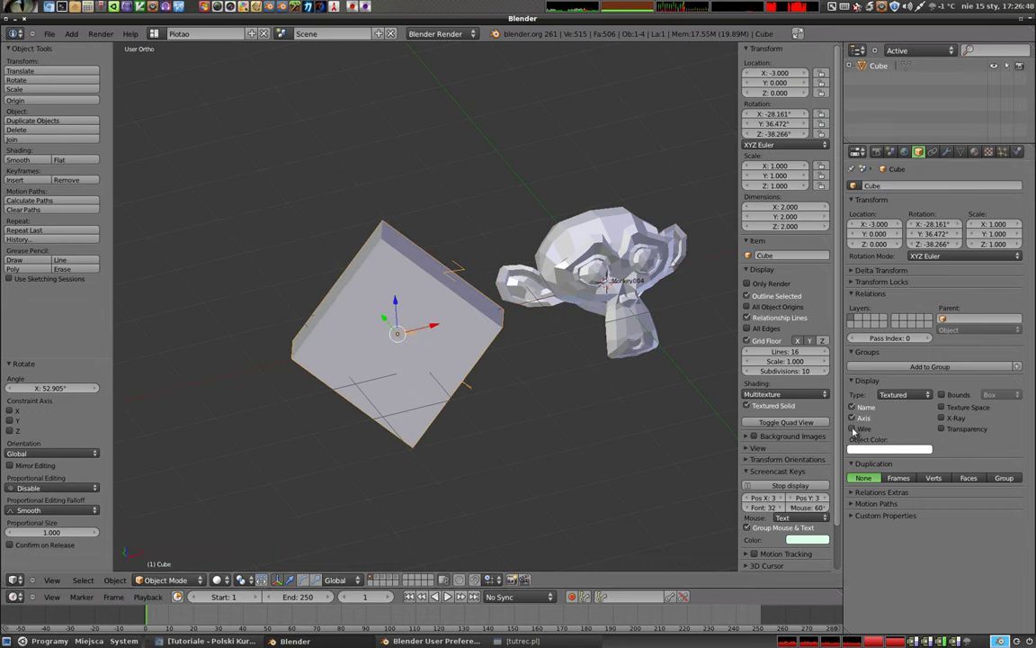
pyautogui.click(853, 429)
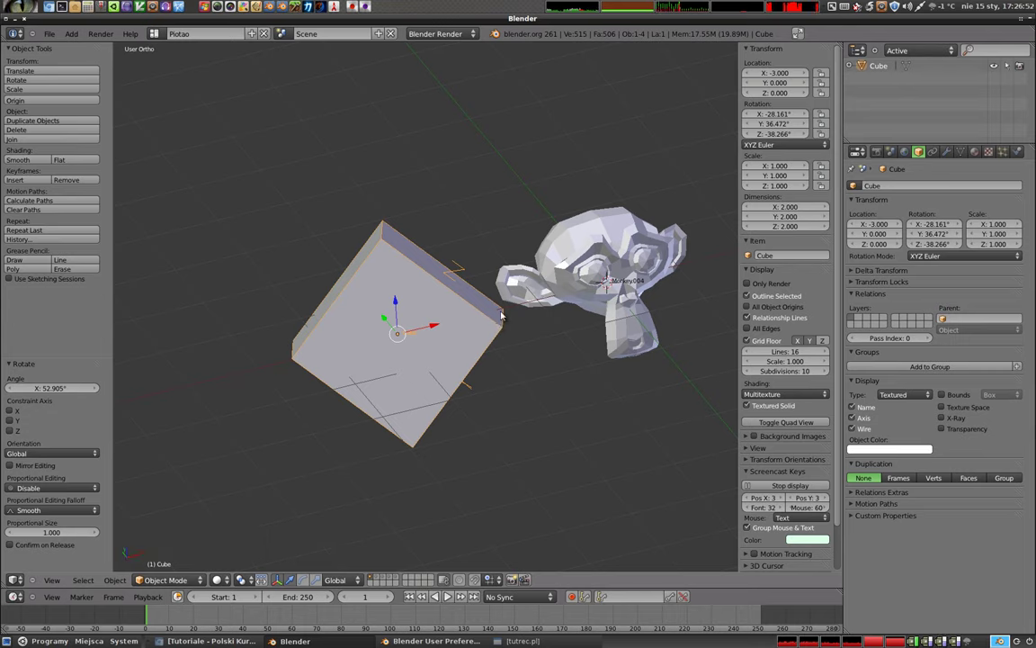
pyautogui.press('a')
# Enable Wire display on the Suzanne head as well, inspect both, and reselect the cube
pyautogui.middleClick(399, 278)
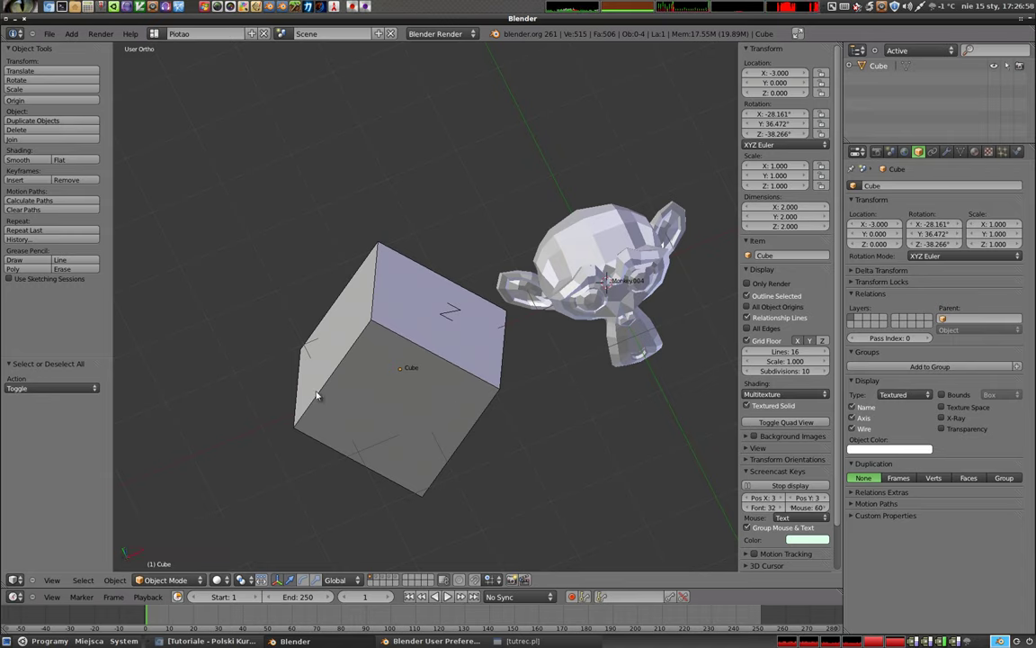
pyautogui.rightClick(556, 269)
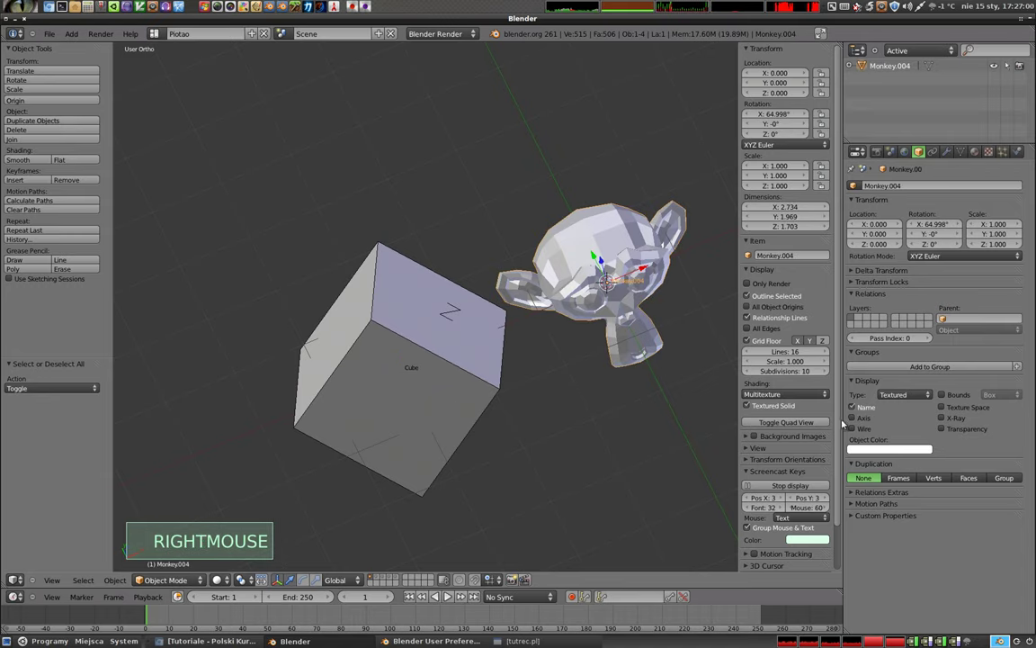
pyautogui.click(863, 437)
pyautogui.press('a')
pyautogui.middleClick(597, 307)
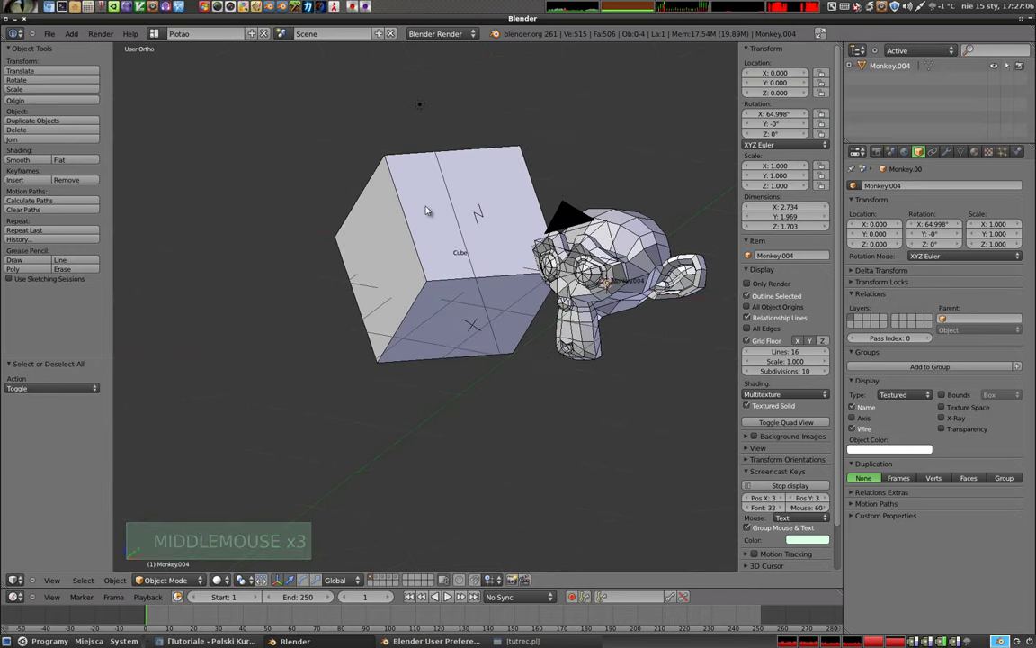
pyautogui.middleClick(439, 260)
pyautogui.middleClick(357, 308)
pyautogui.rightClick(313, 260)
# Turn off the cube's Name, Axis and Wire, draw its Bounds as a Sphere, and view in wireframe
pyautogui.click(856, 430)
pyautogui.click(855, 419)
pyautogui.click(855, 412)
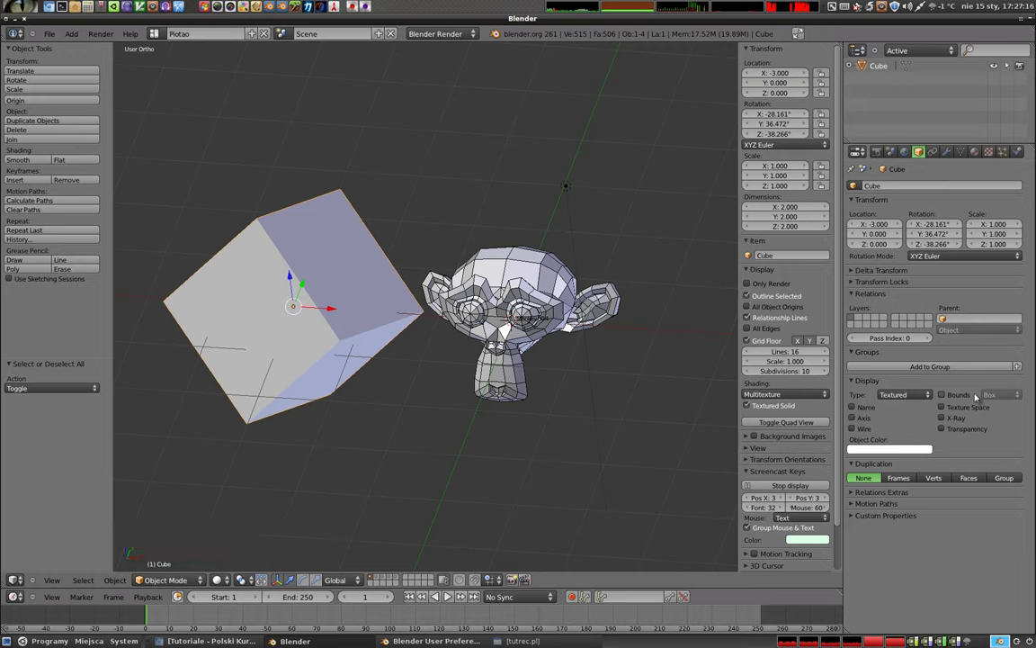
pyautogui.click(945, 396)
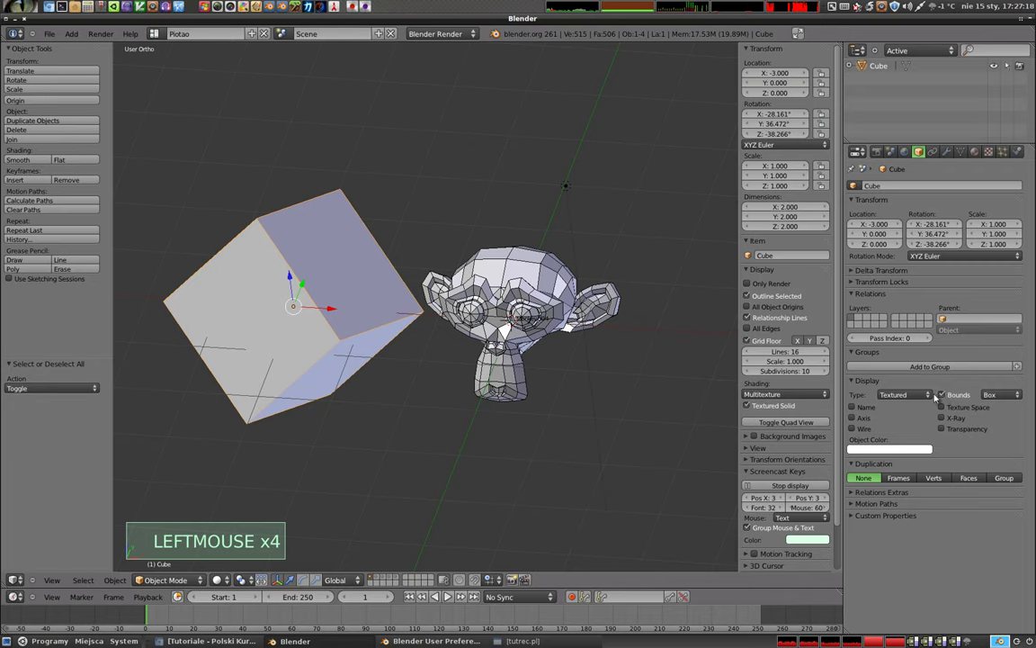
pyautogui.middleClick(476, 369)
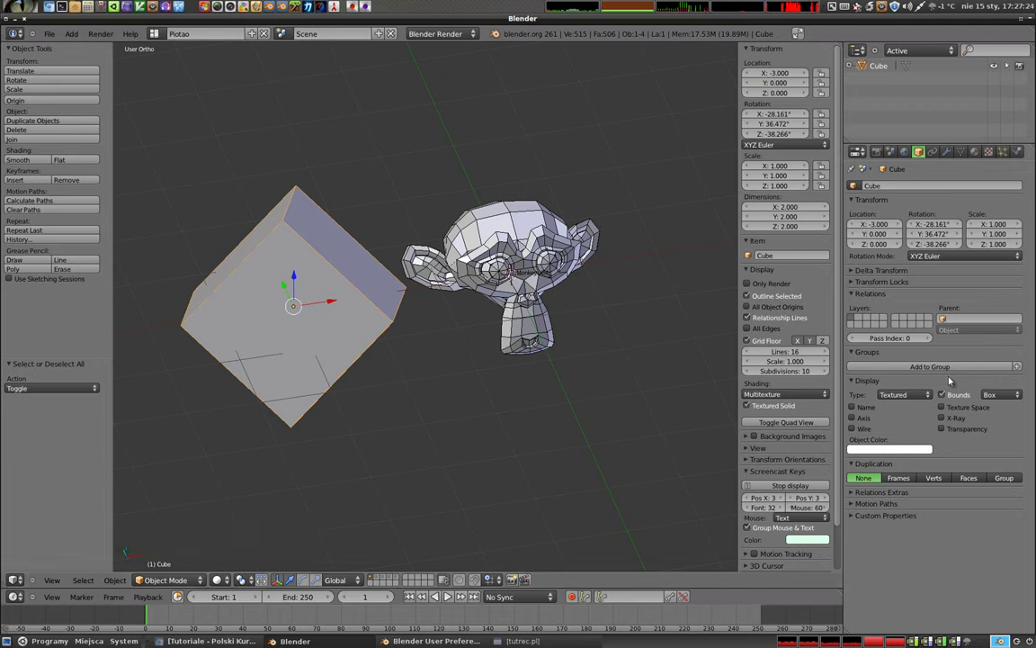
pyautogui.click(996, 394)
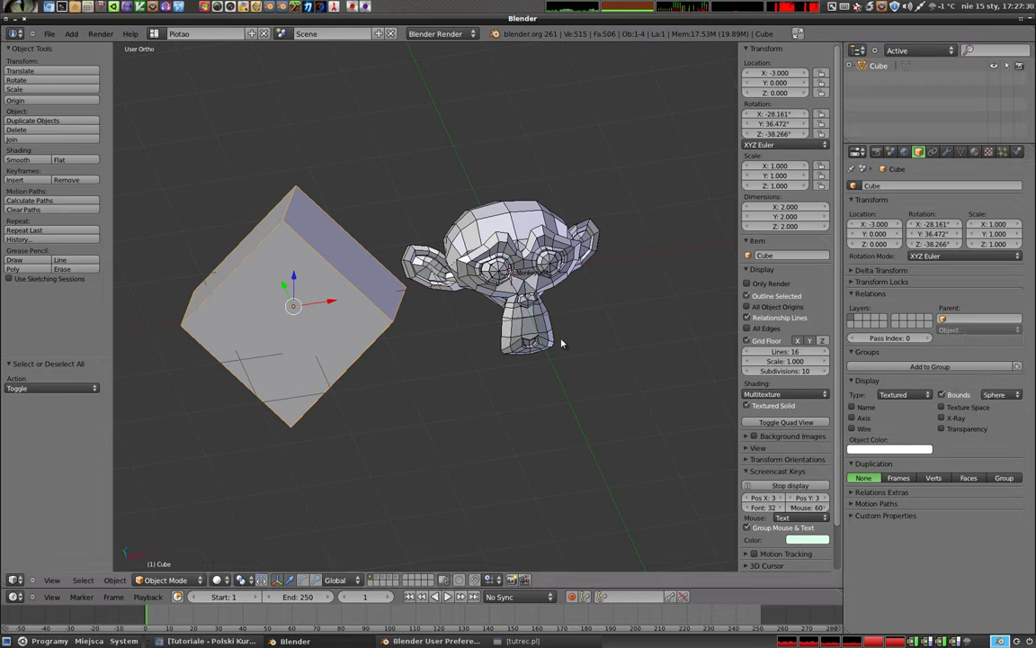
pyautogui.press('z')
pyautogui.middleClick(341, 338)
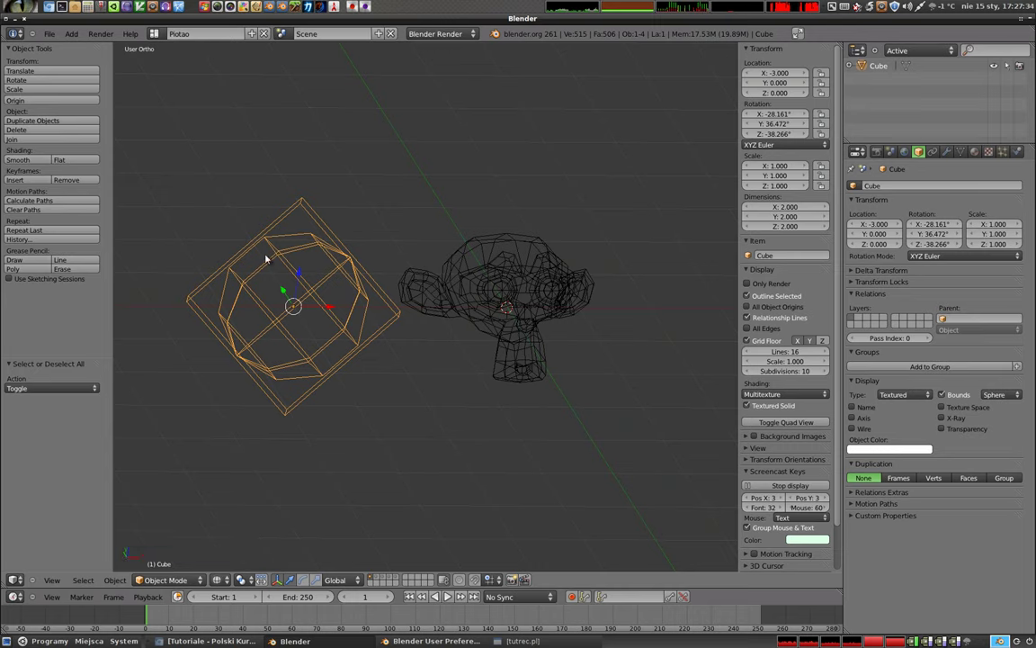
# Give the Suzanne head Cylinder-shaped bounds, inspect them from several angles, then toggle bounds off
pyautogui.rightClick(545, 289)
pyautogui.click(951, 404)
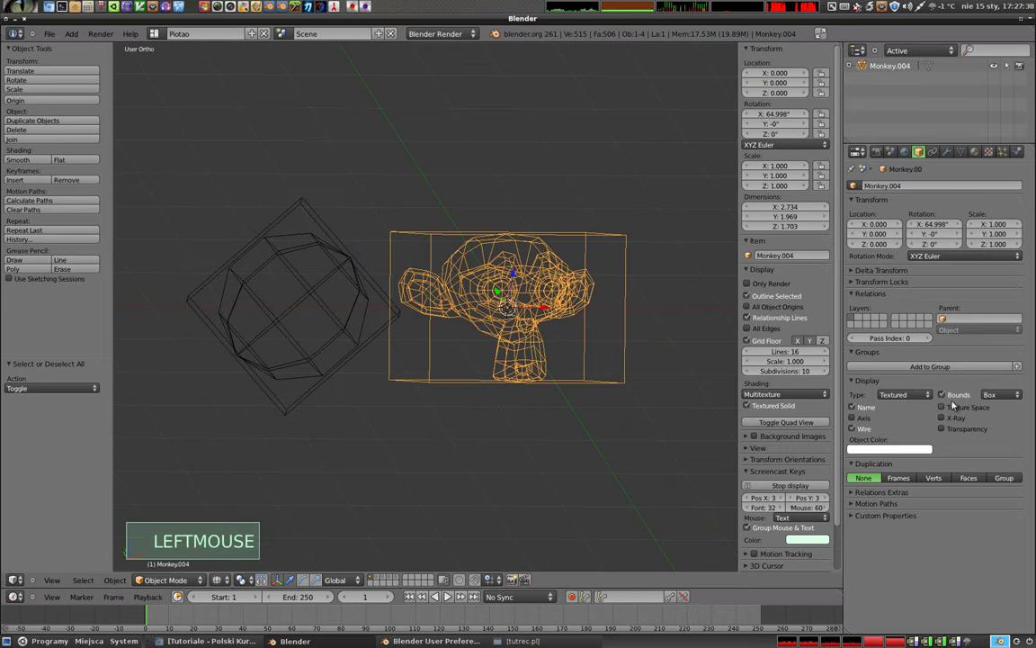
pyautogui.middleClick(566, 334)
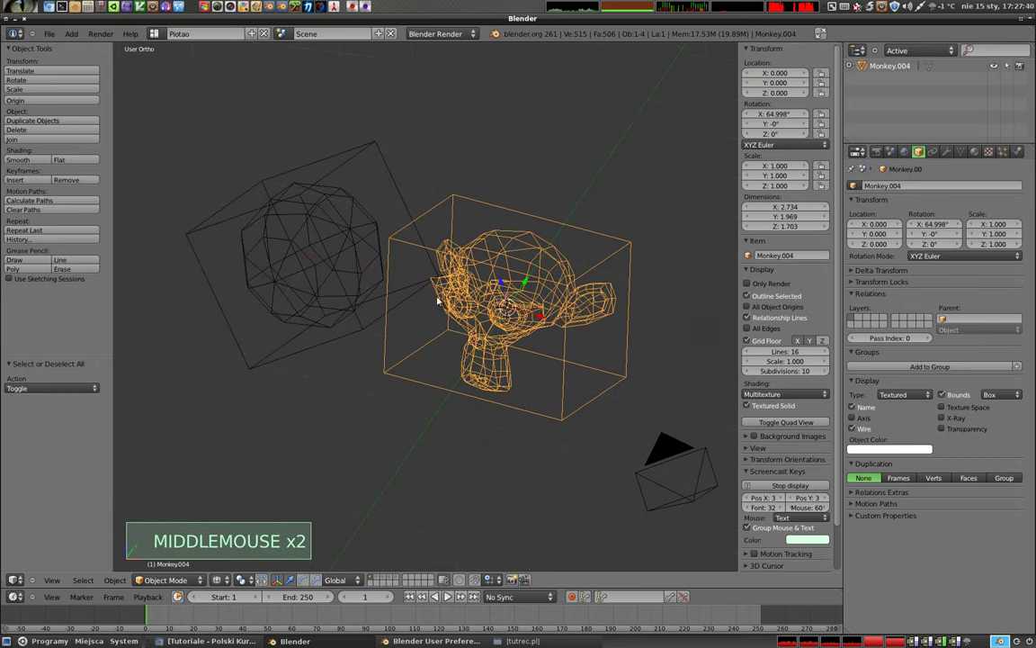
pyautogui.click(999, 402)
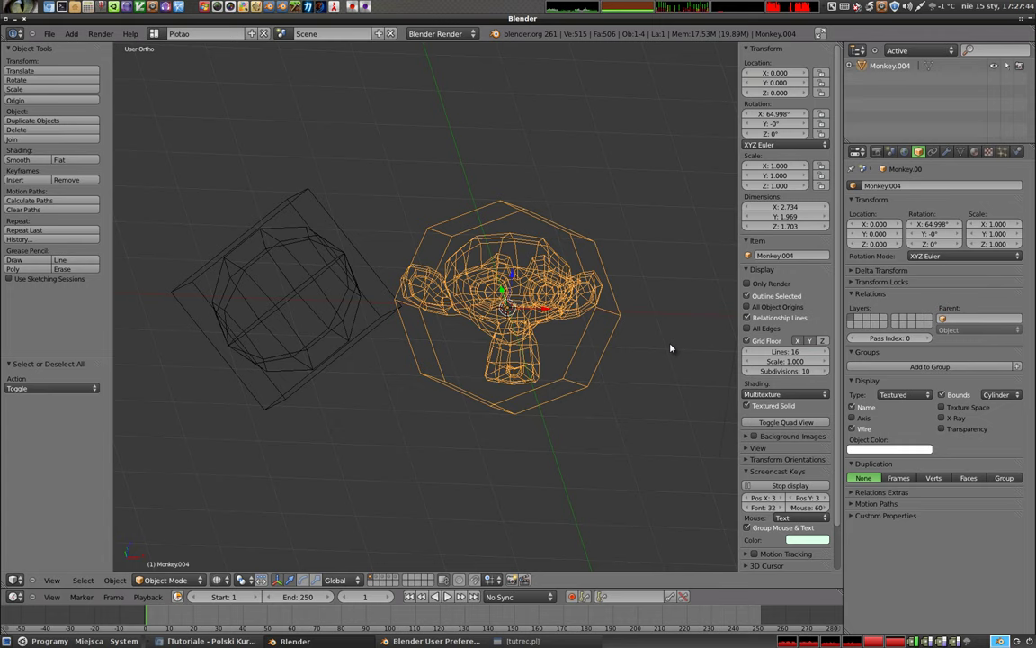
pyautogui.middleClick(508, 377)
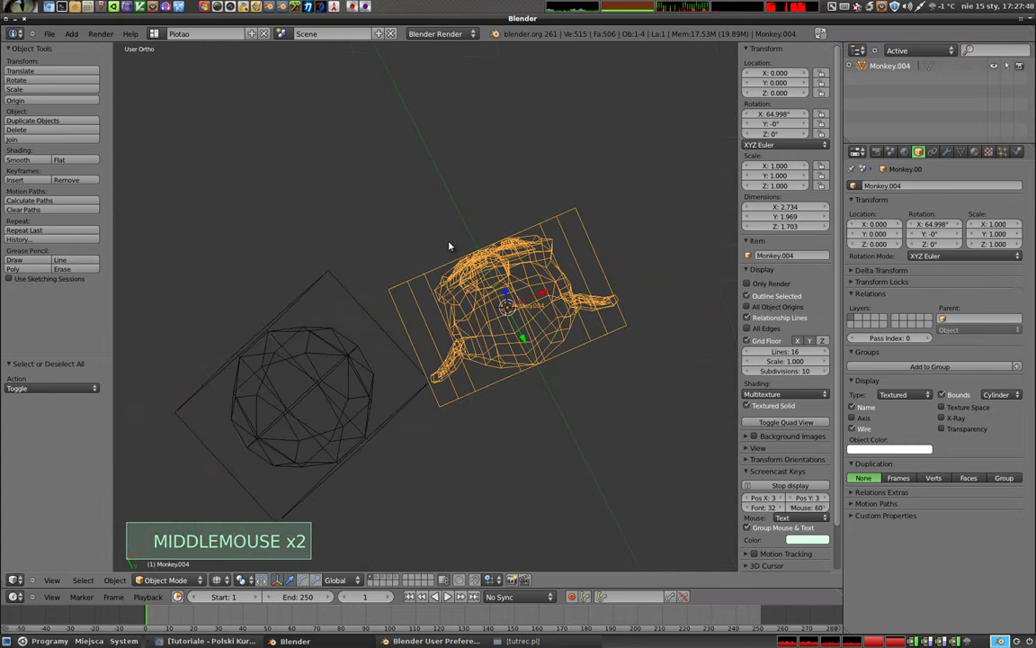
pyautogui.middleClick(512, 356)
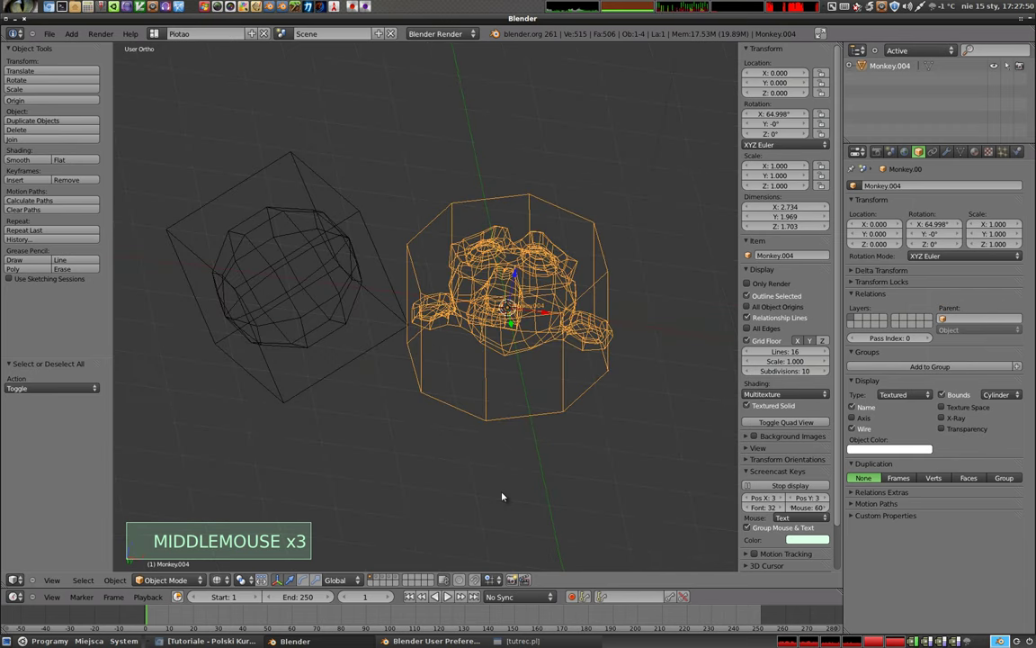
pyautogui.middleClick(380, 378)
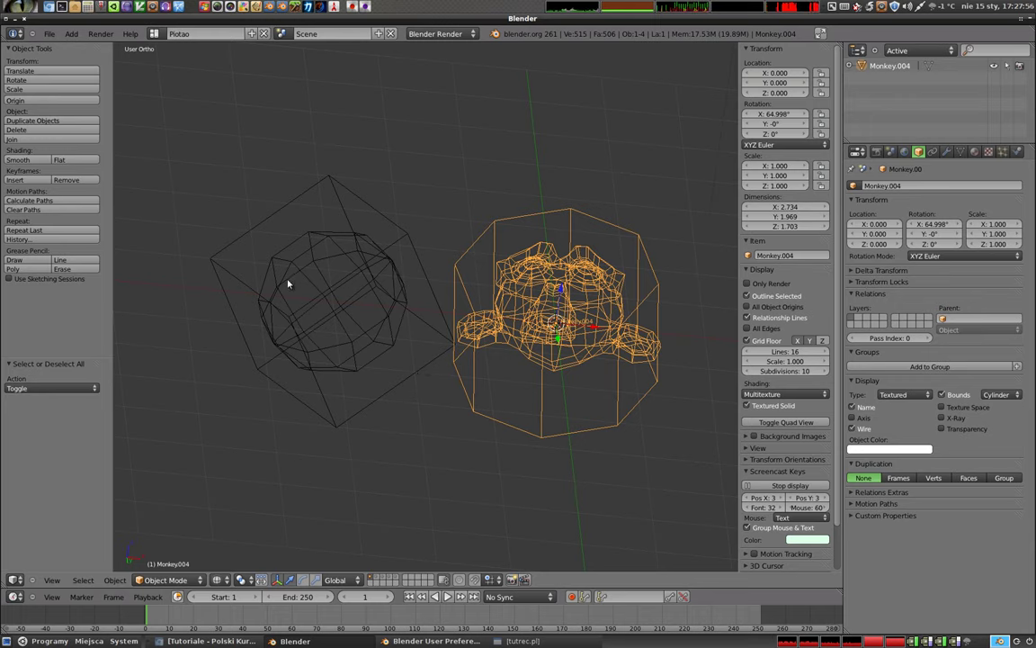
pyautogui.click(942, 394)
# Turn off the cube's bounds and enable Name, Wire and Texture Space display on the monkey
pyautogui.rightClick(382, 269)
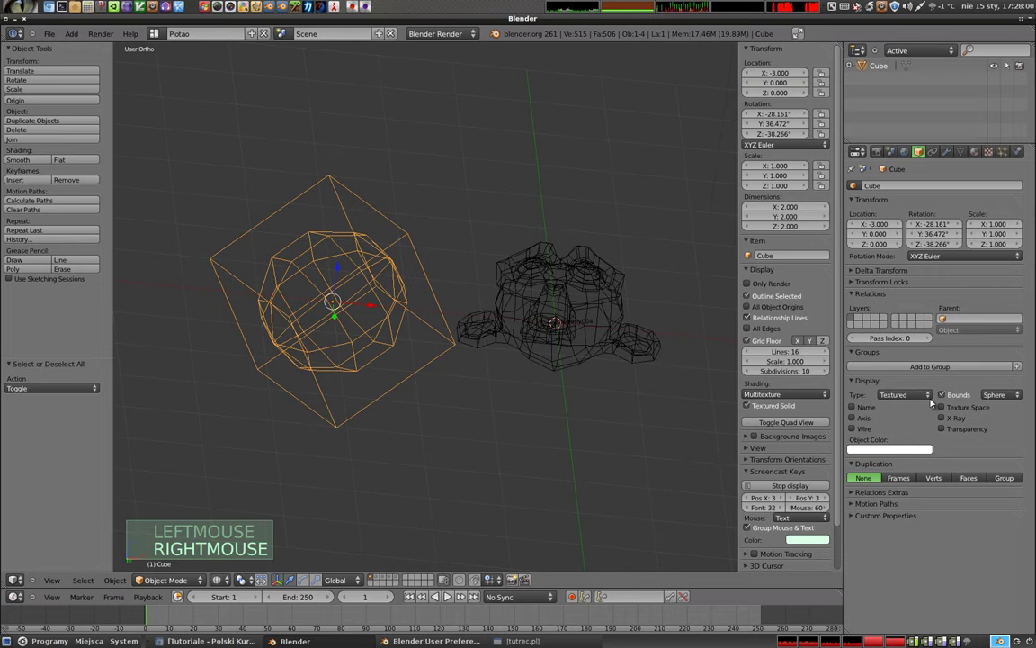
pyautogui.click(946, 395)
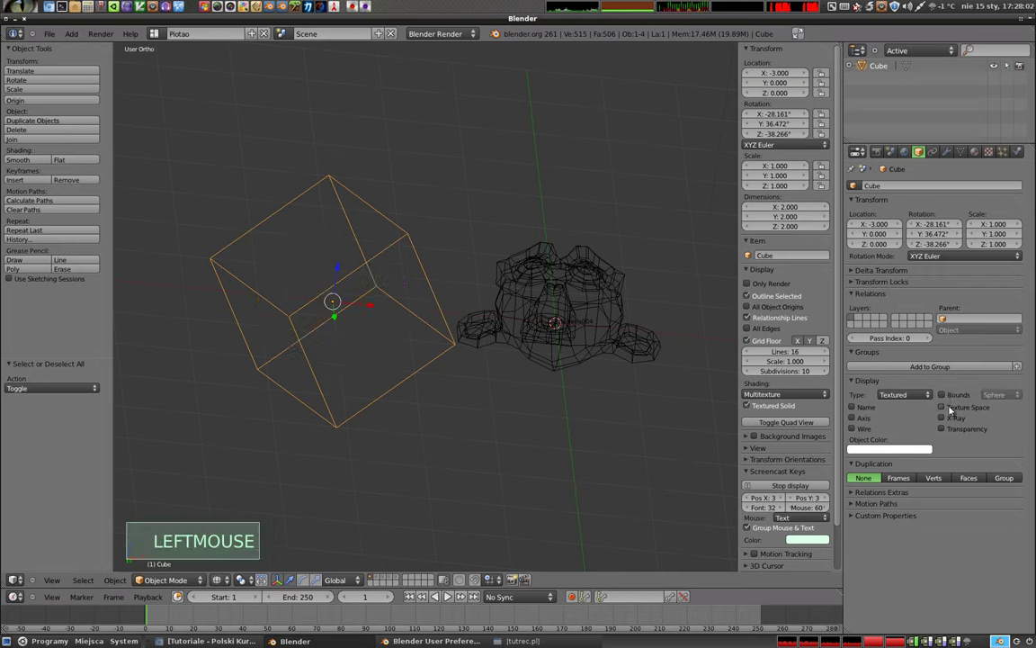
pyautogui.click(945, 409)
pyautogui.click(946, 408)
pyautogui.rightClick(574, 301)
pyautogui.click(943, 414)
pyautogui.middleClick(480, 295)
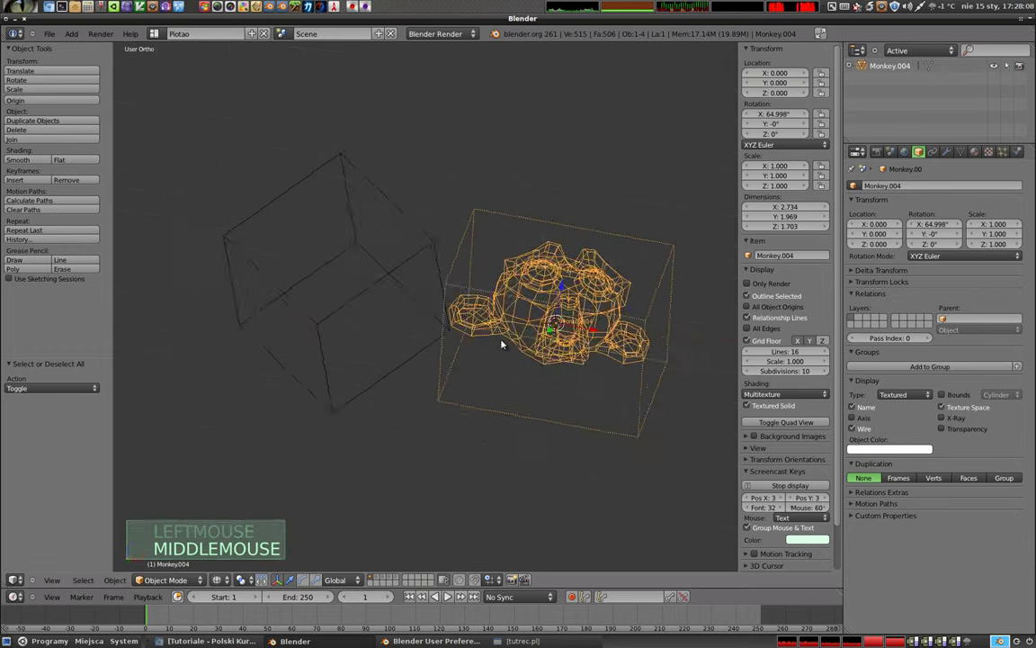
pyautogui.middleClick(408, 260)
pyautogui.middleClick(490, 323)
pyautogui.middleClick(512, 356)
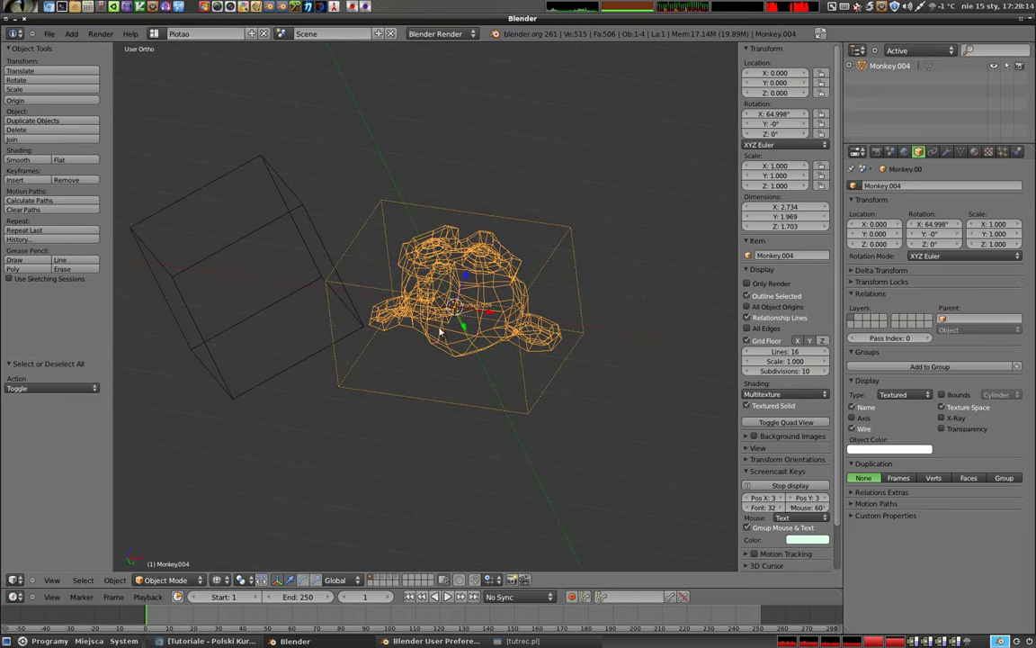
# Enlarge the texture space of the monkey and then the cube with Shift+Alt+T
pyautogui.press('shift+alt+t')
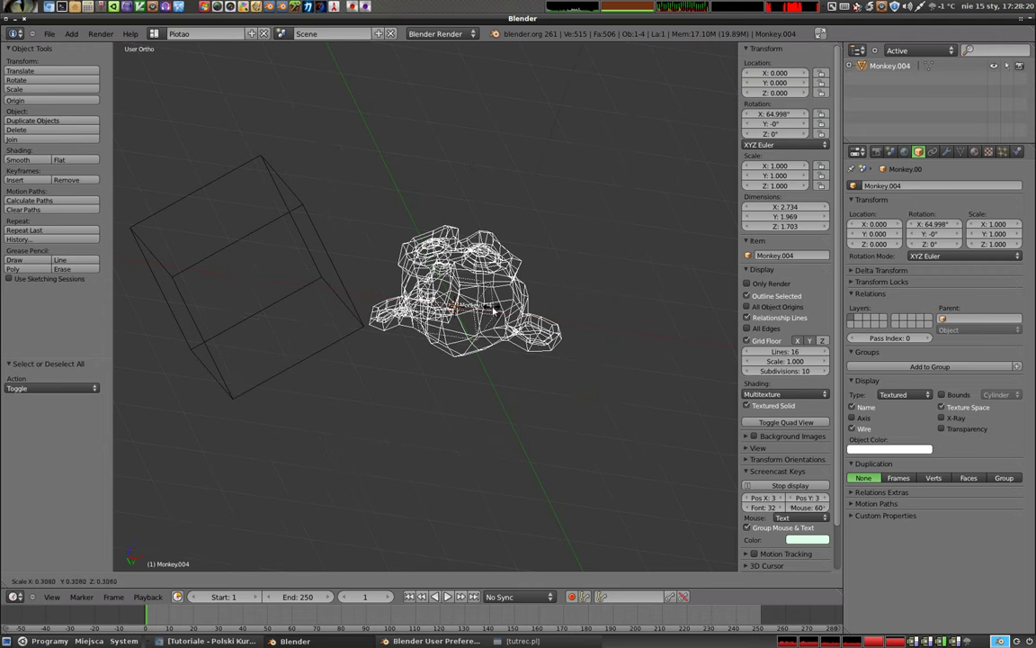
pyautogui.click(597, 435)
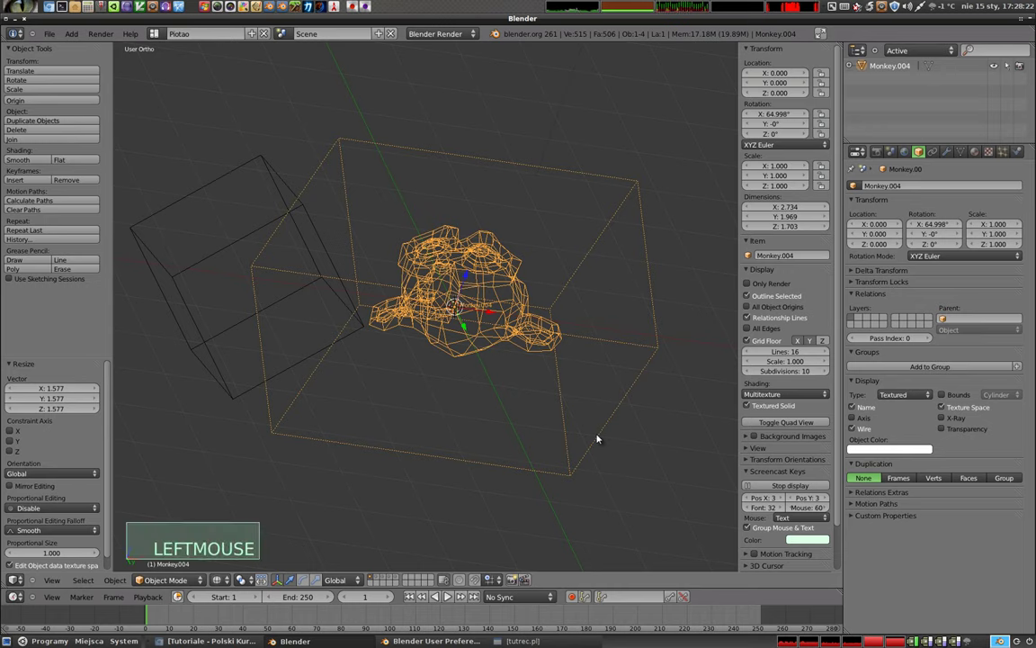
pyautogui.rightClick(283, 179)
pyautogui.press('shift+alt+t')
pyautogui.click(331, 220)
# Switch the extra display options back off for the cube and the monkey
pyautogui.middleClick(331, 332)
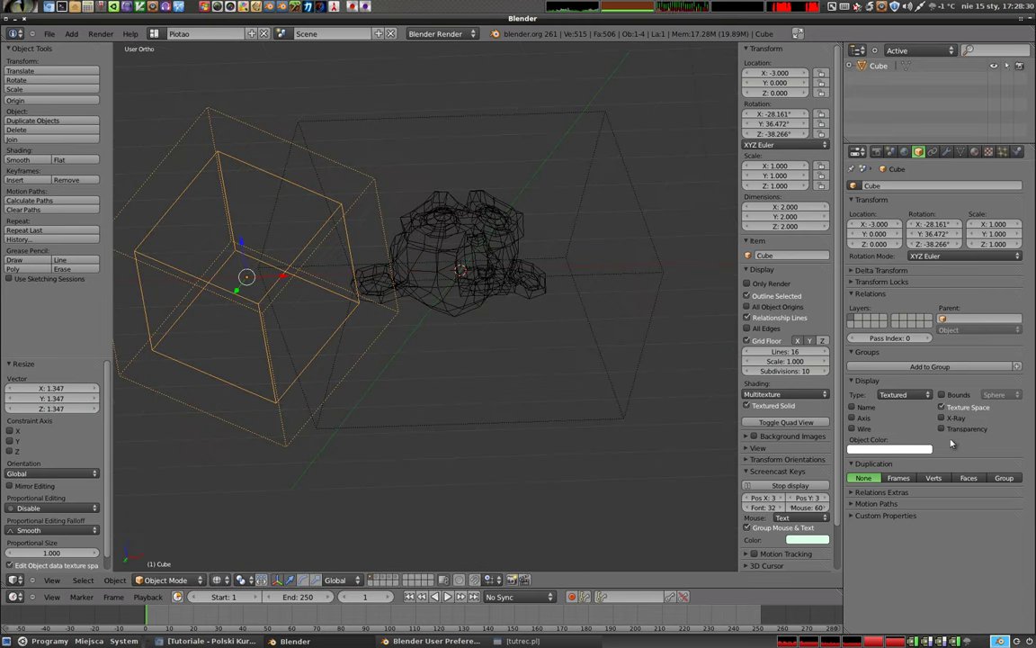
pyautogui.click(944, 407)
pyautogui.rightClick(473, 234)
pyautogui.click(943, 412)
# Return the viewport to solid shading and orbit around the cube and monkey
pyautogui.press('a')
pyautogui.press('z')
pyautogui.middleClick(452, 303)
pyautogui.middleClick(437, 301)
pyautogui.middleClick(385, 301)
pyautogui.middleClick(416, 323)
pyautogui.middleClick(418, 245)
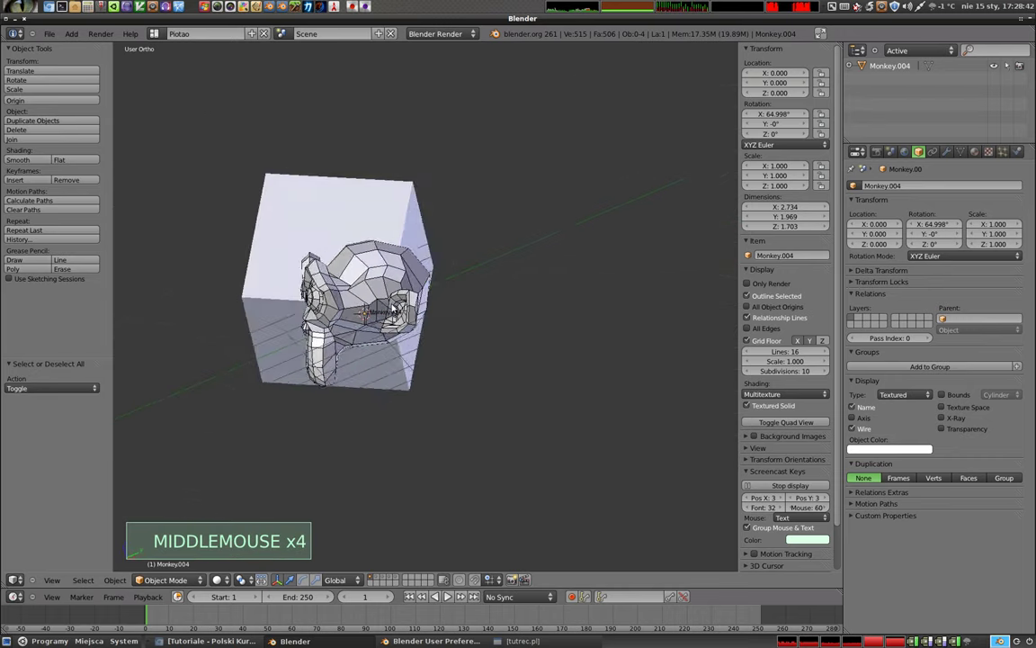
pyautogui.middleClick(358, 309)
pyautogui.middleClick(408, 311)
pyautogui.middleClick(390, 239)
pyautogui.middleClick(514, 284)
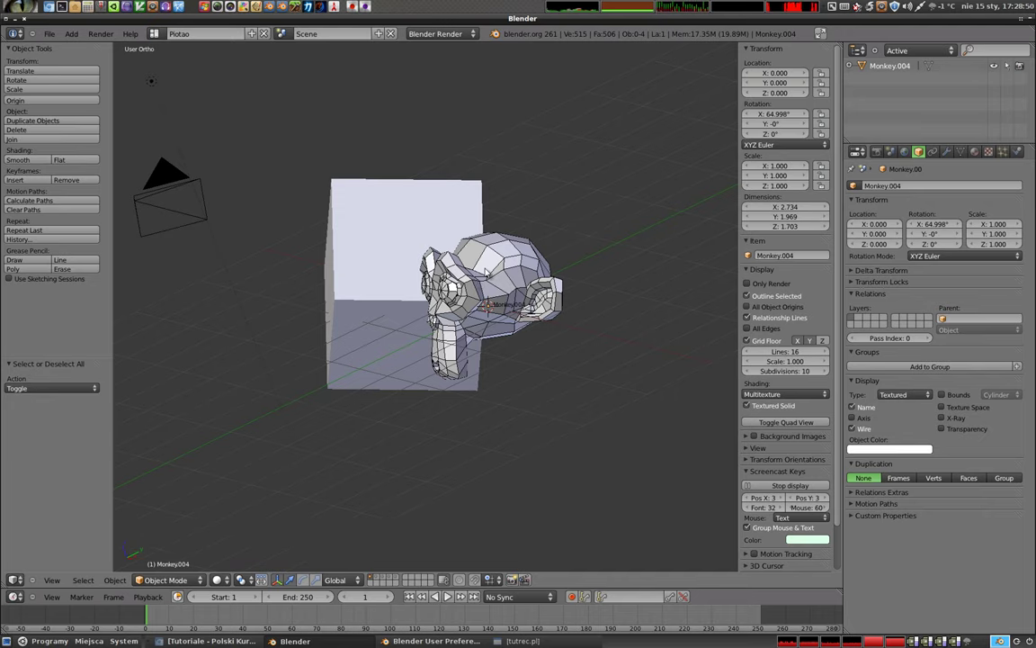
# Switch to perspective projection with Numpad 5, zoom out, and select the cube
pyautogui.scroll(3)
pyautogui.scroll(-3)
pyautogui.press('KP_5')
pyautogui.scroll(-3)
pyautogui.scroll(-3)
pyautogui.middleClick(456, 287)
pyautogui.middleClick(395, 350)
pyautogui.rightClick(412, 275)
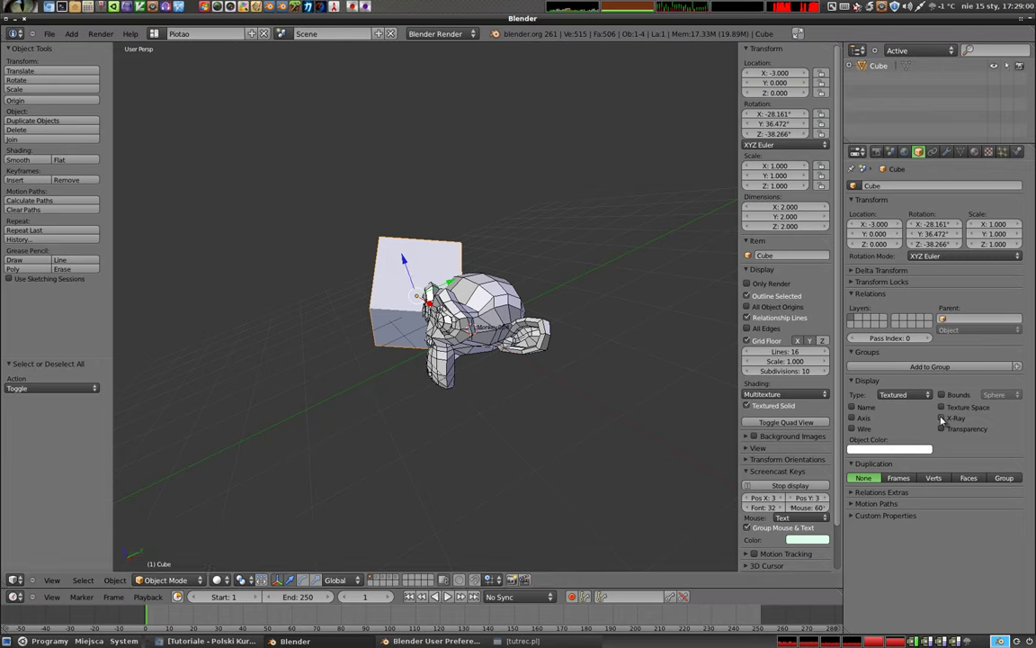
# Enable X-Ray so the cube draws in front of the monkey, compare, then turn it off again
pyautogui.click(945, 418)
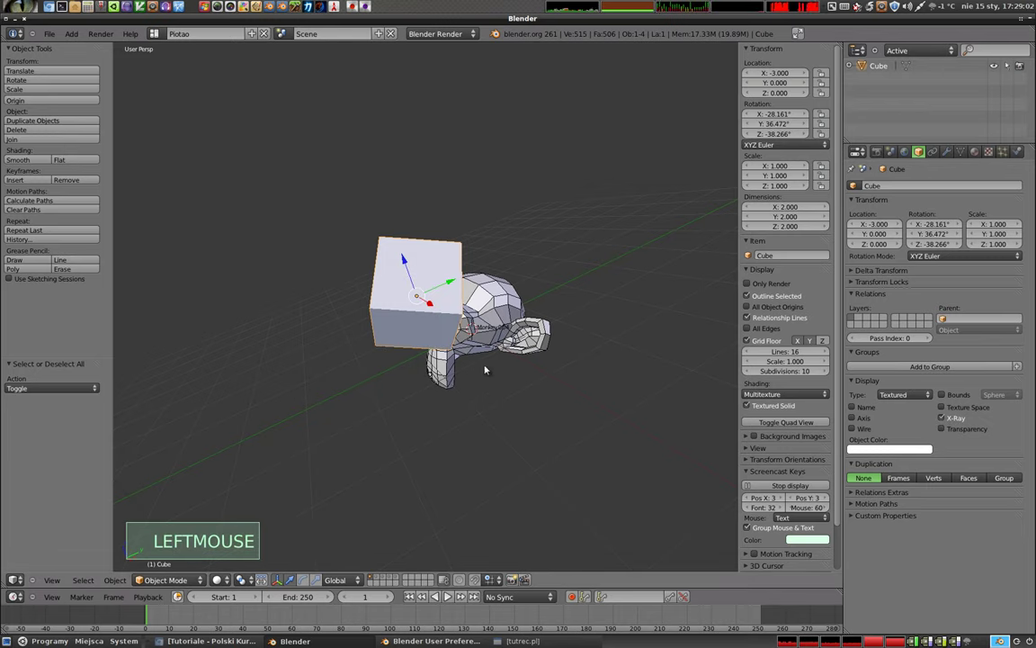
pyautogui.middleClick(497, 319)
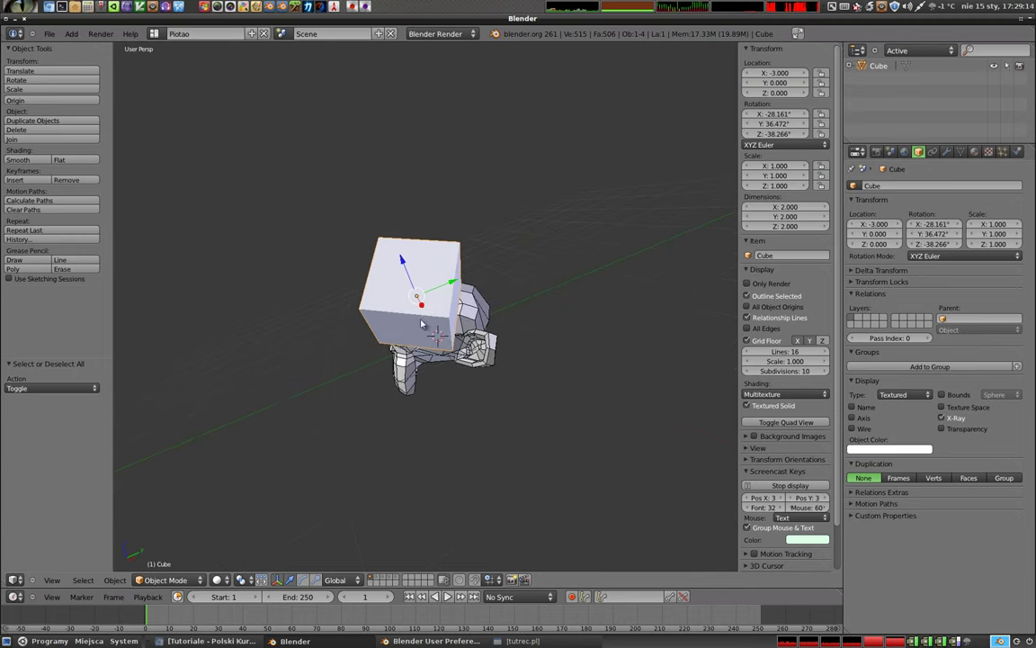
pyautogui.click(942, 423)
pyautogui.middleClick(399, 323)
pyautogui.middleClick(429, 302)
pyautogui.middleClick(415, 323)
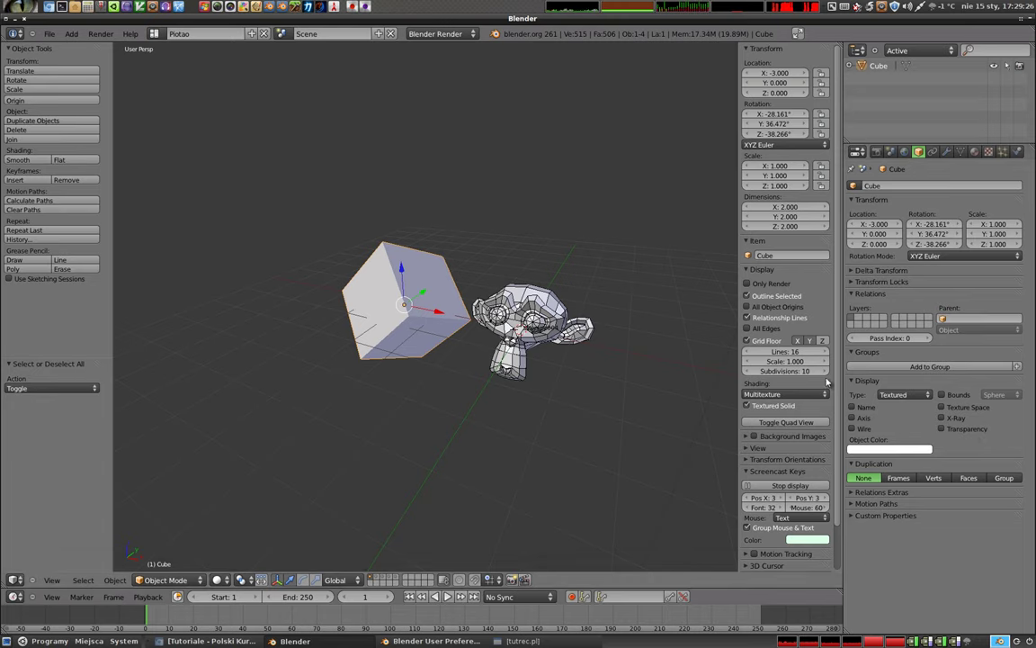
# Show layer 2 with the two intersecting planes and select the tilted plane
pyautogui.press('2')
pyautogui.middleClick(555, 375)
pyautogui.middleClick(469, 384)
pyautogui.rightClick(485, 340)
pyautogui.rightClick(444, 298)
pyautogui.middleClick(410, 324)
pyautogui.scroll(3)
pyautogui.middleClick(454, 347)
pyautogui.middleClick(413, 348)
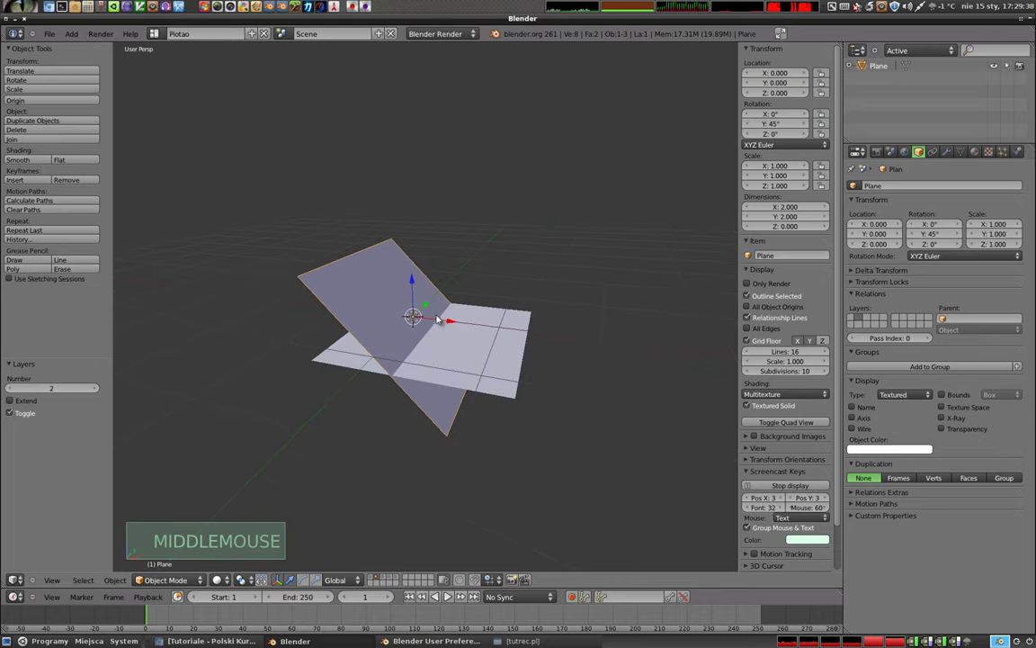
# Enable Transparency display for the tilted plane, whose material uses Z Transparency at alpha 0.5
pyautogui.click(944, 431)
pyautogui.middleClick(450, 325)
pyautogui.rightClick(393, 261)
pyautogui.press('alt+z')
pyautogui.middleClick(393, 324)
pyautogui.rightClick(482, 341)
pyautogui.rightClick(516, 358)
pyautogui.doubleClick(948, 430)
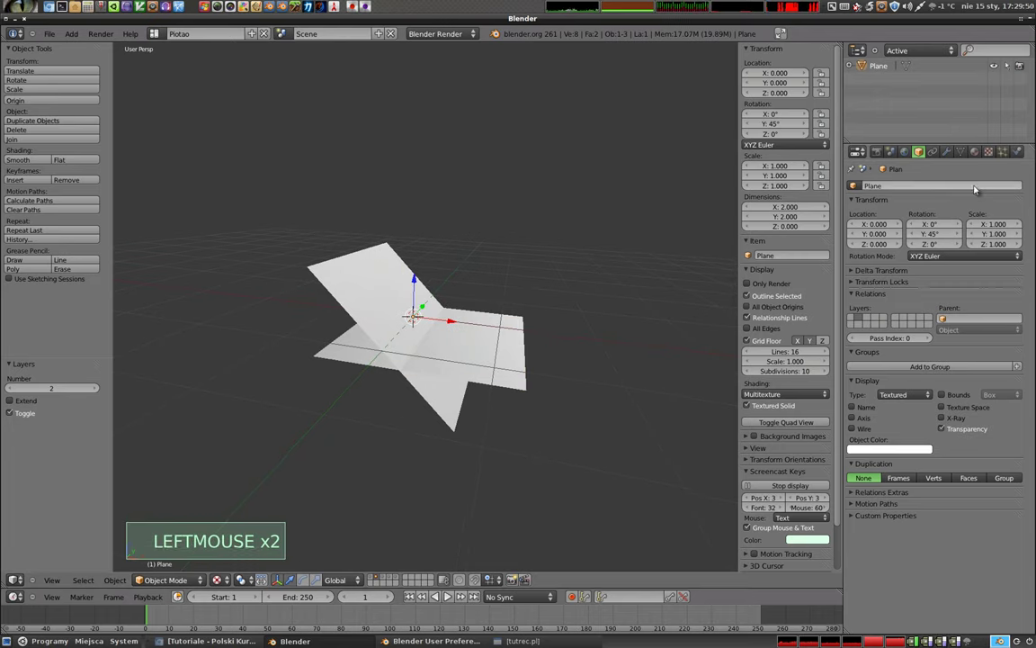
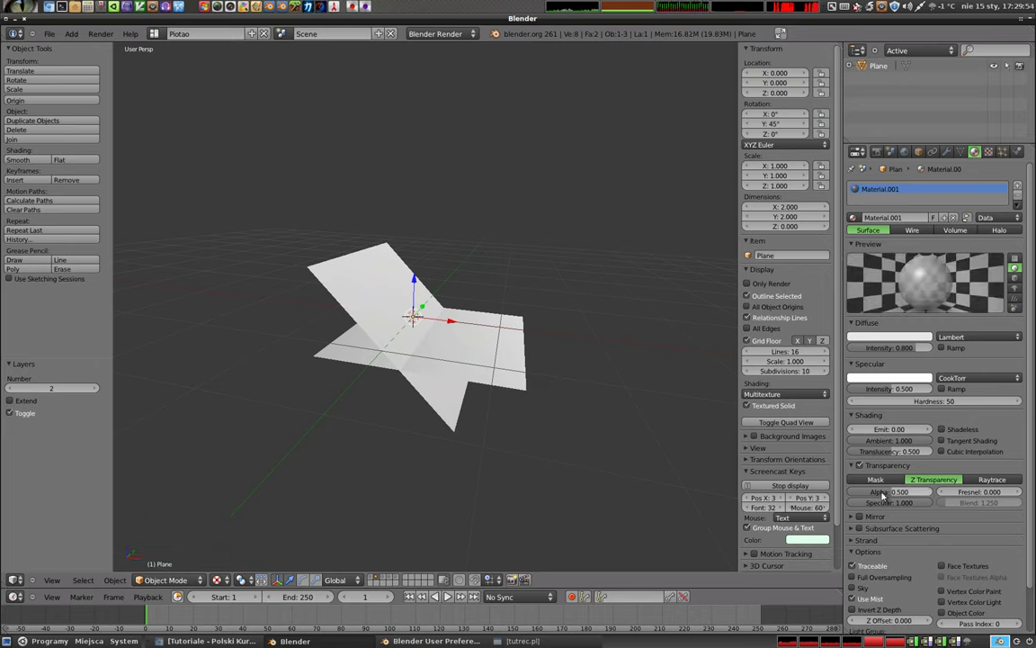
# Nudge the material alpha to 0.53 and set the viewport Material Mode to GLSL
pyautogui.click(889, 496)
pyautogui.middleClick(377, 314)
pyautogui.scroll(-3)
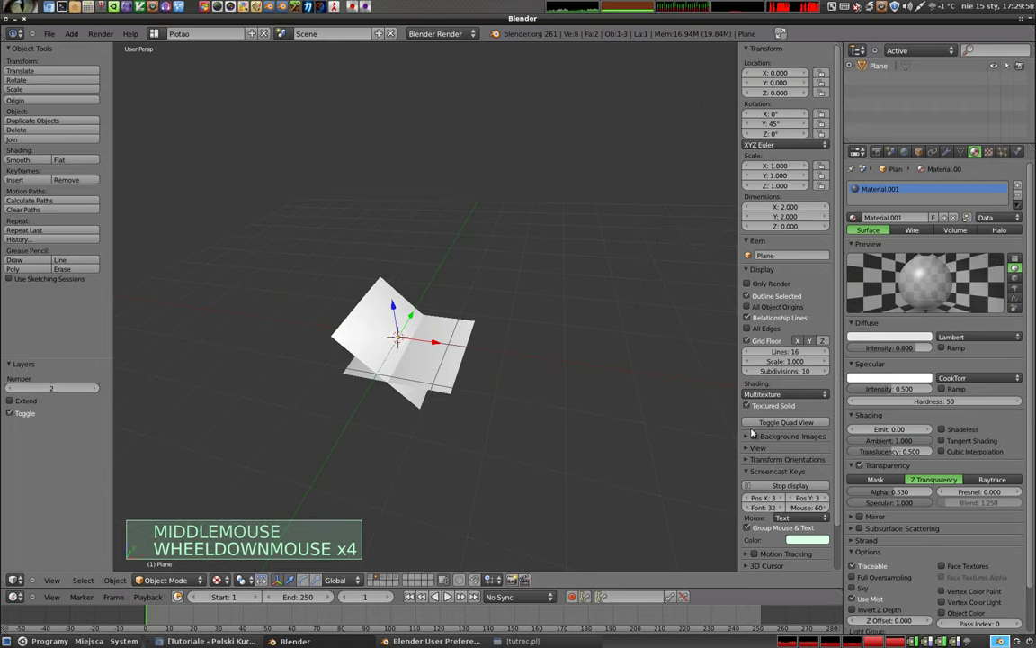
pyautogui.click(749, 413)
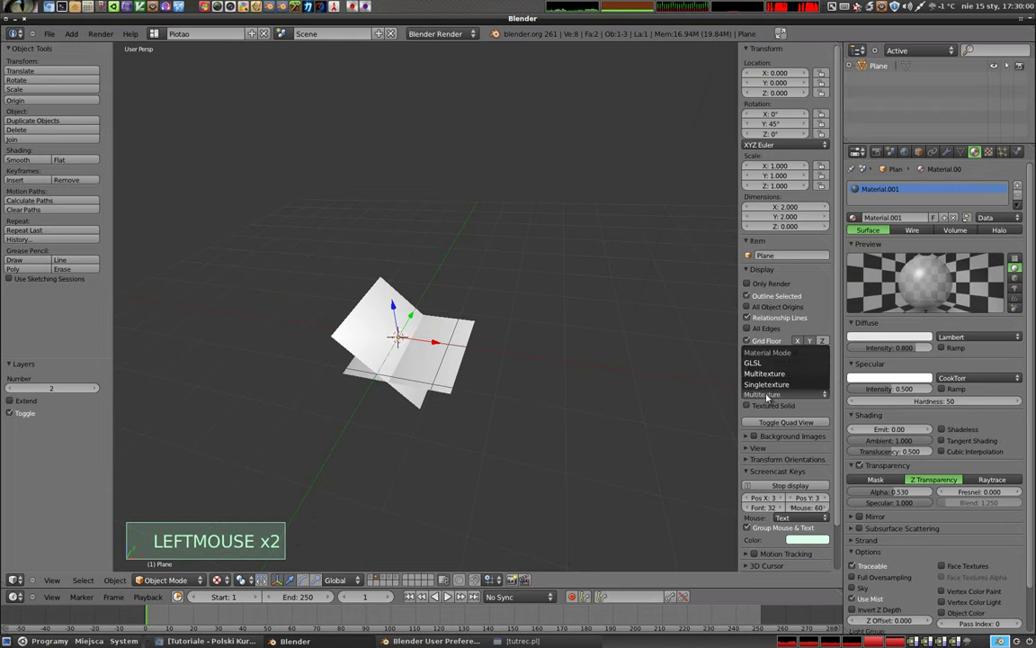
pyautogui.click(217, 587)
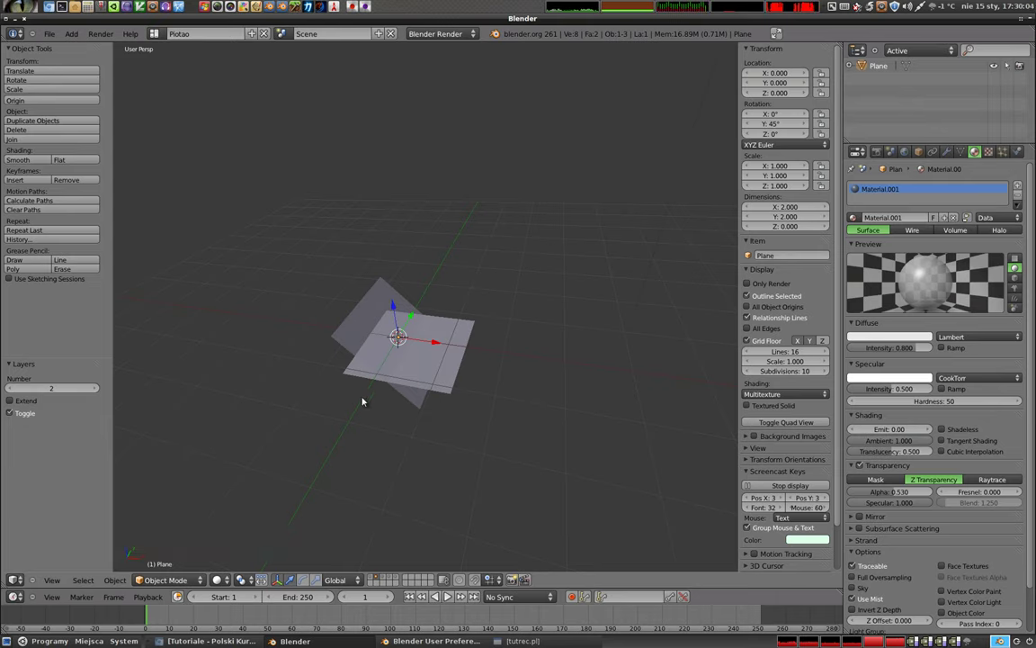
pyautogui.middleClick(380, 387)
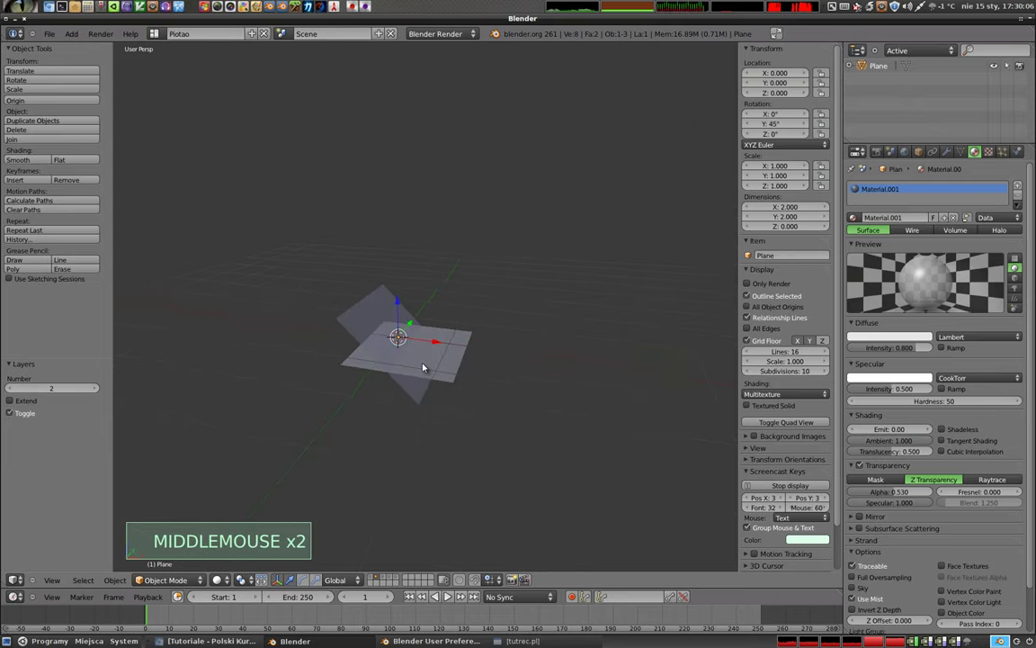
# Reselect the tilted plane, return to its Object display settings, and view the semi-transparent result
pyautogui.rightClick(379, 315)
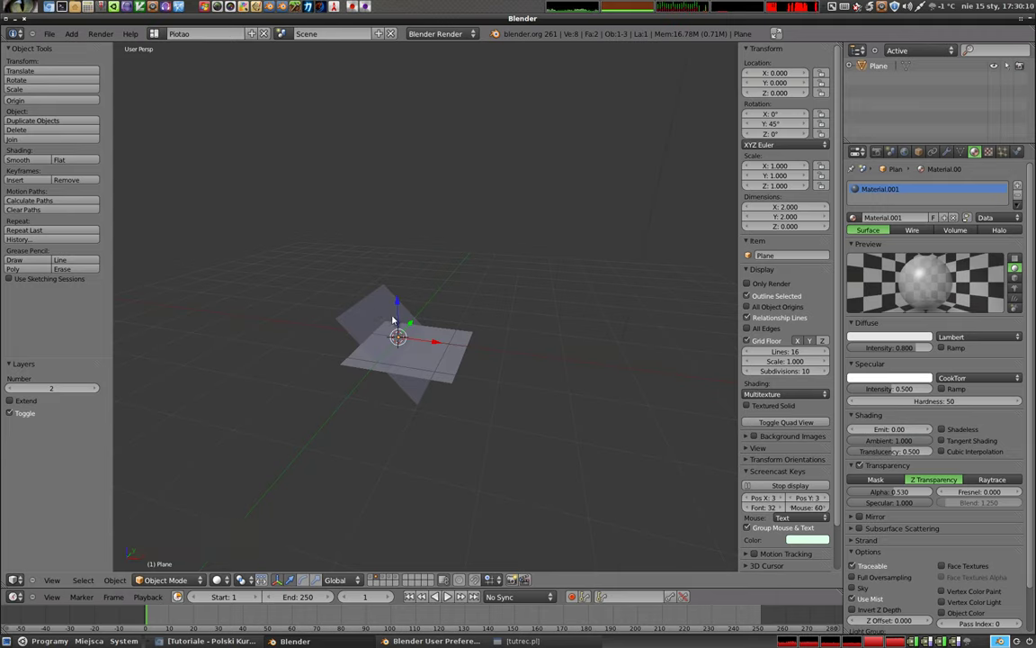
pyautogui.click(924, 150)
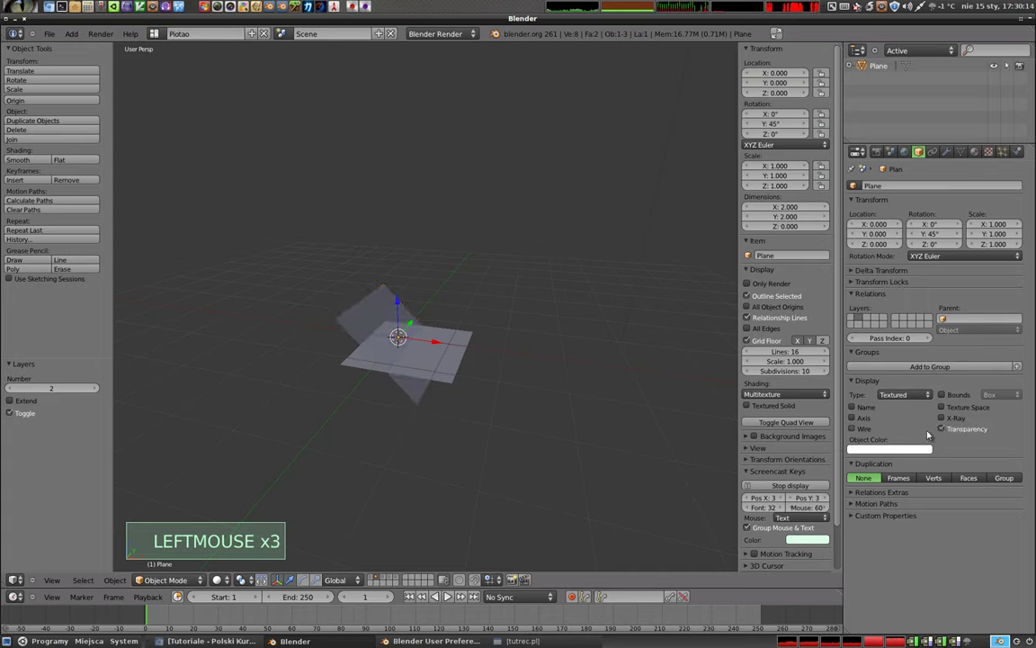
pyautogui.middleClick(431, 386)
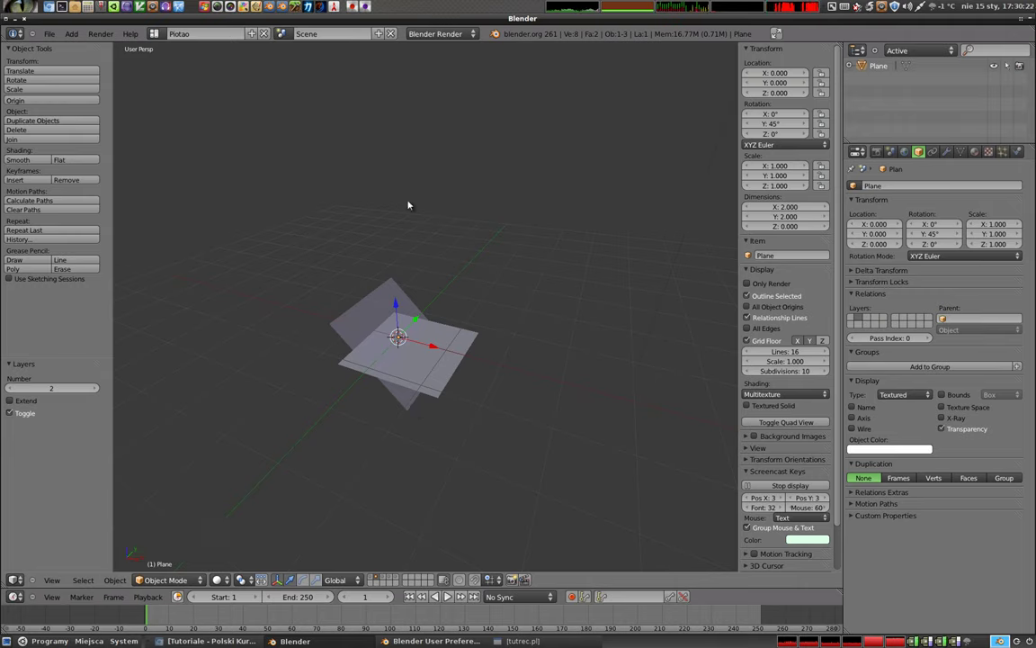
pyautogui.middleClick(386, 344)
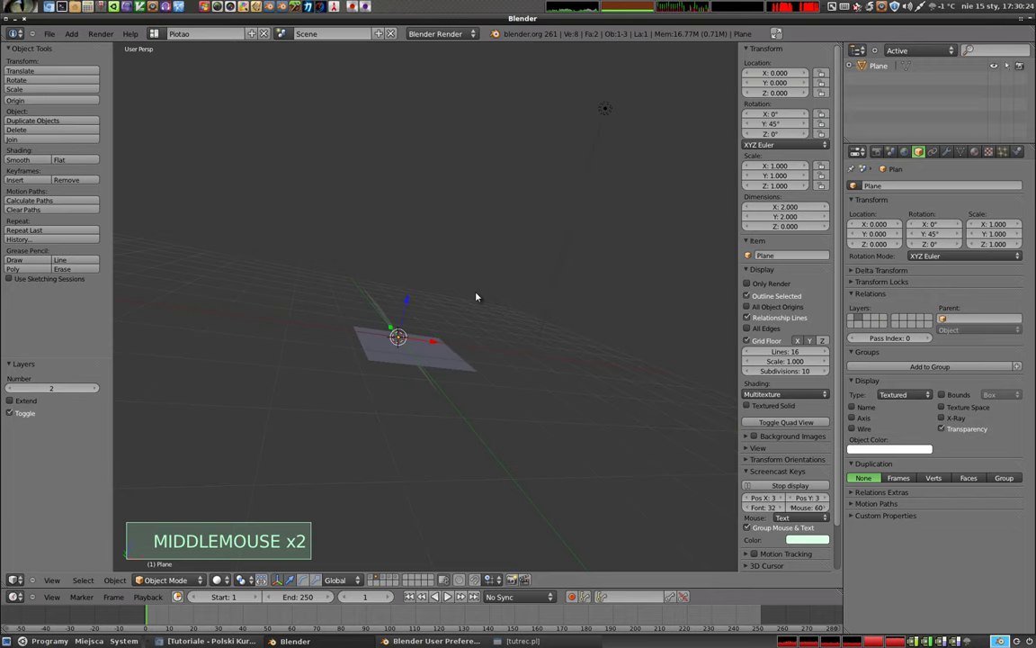